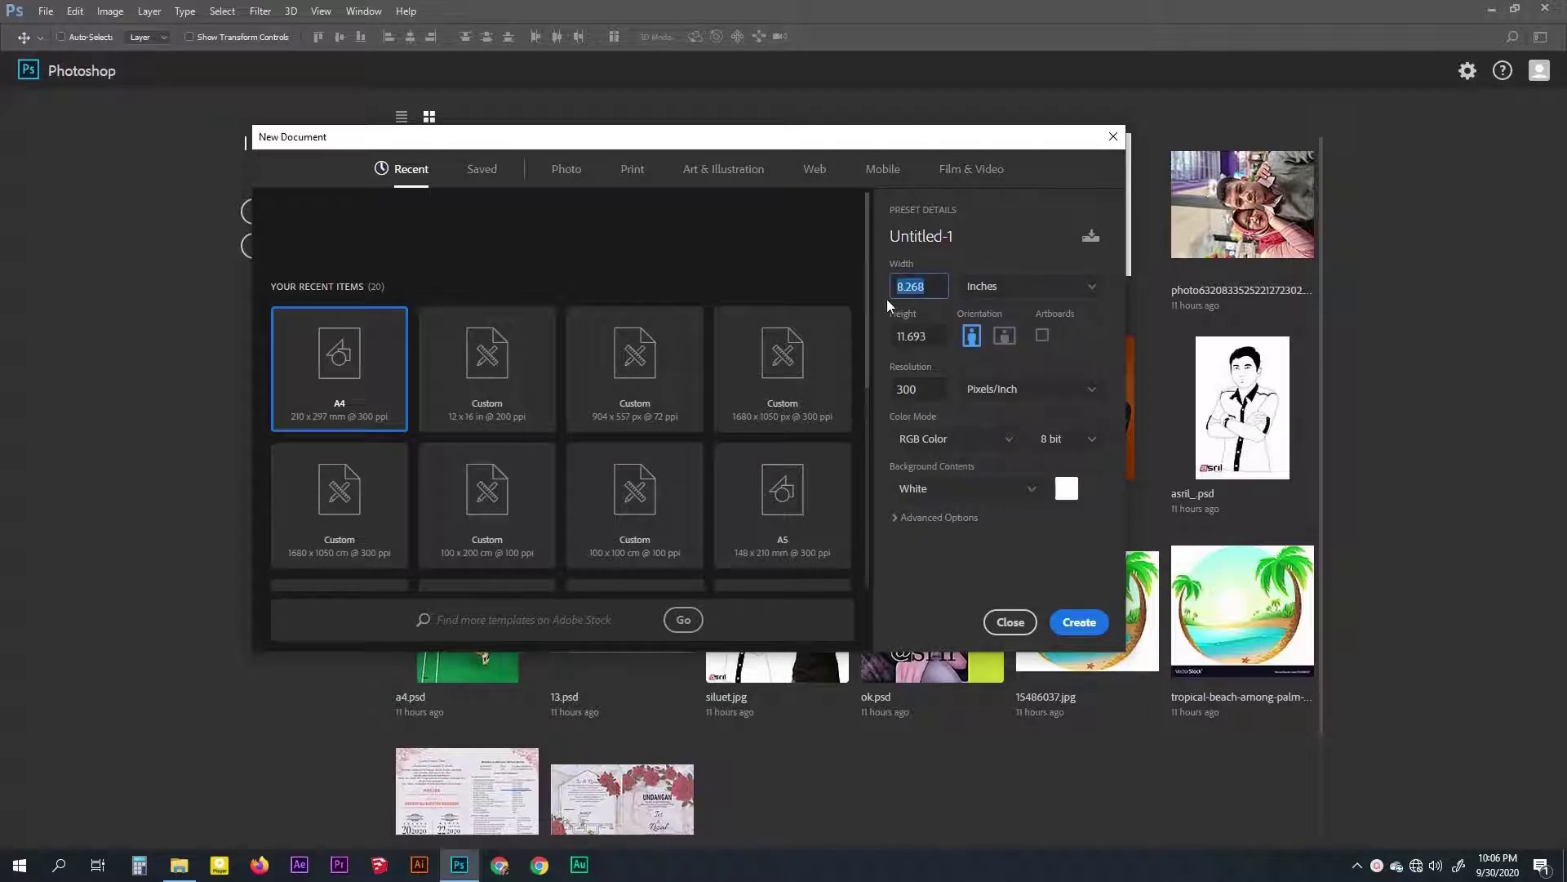
Enter a width of 12 inches for the new 12 × 16 inch, 300 ppi document
{"action": "key", "text": "1"}
{"action": "type", "text": "12"}
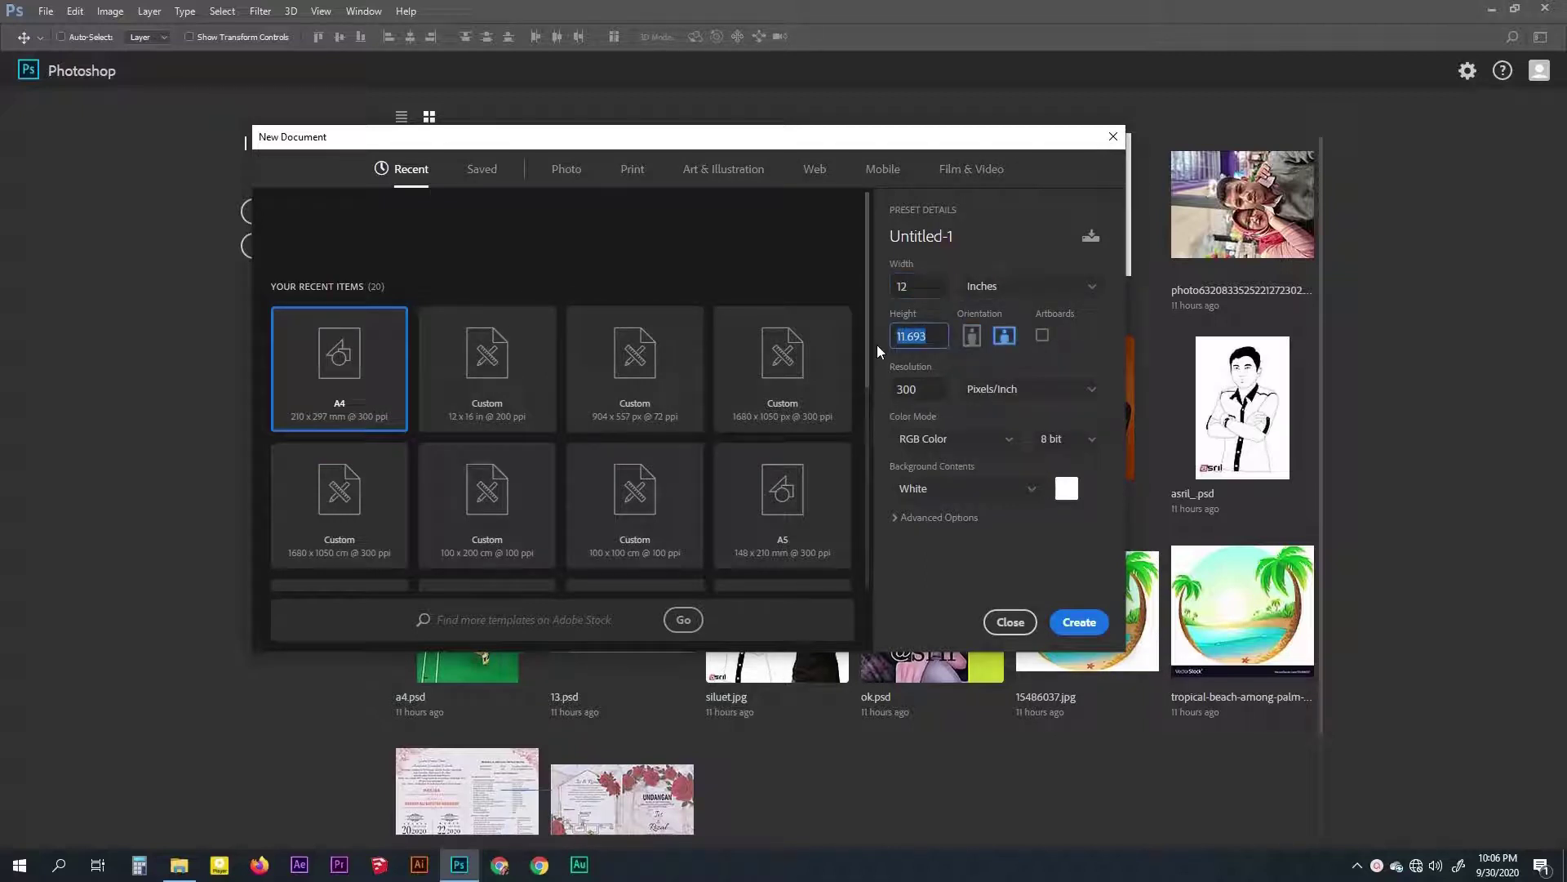
Paste the surfer photo as its own layer and enlarge it to about 203 × 293 mm
{"action": "key", "text": "1"}
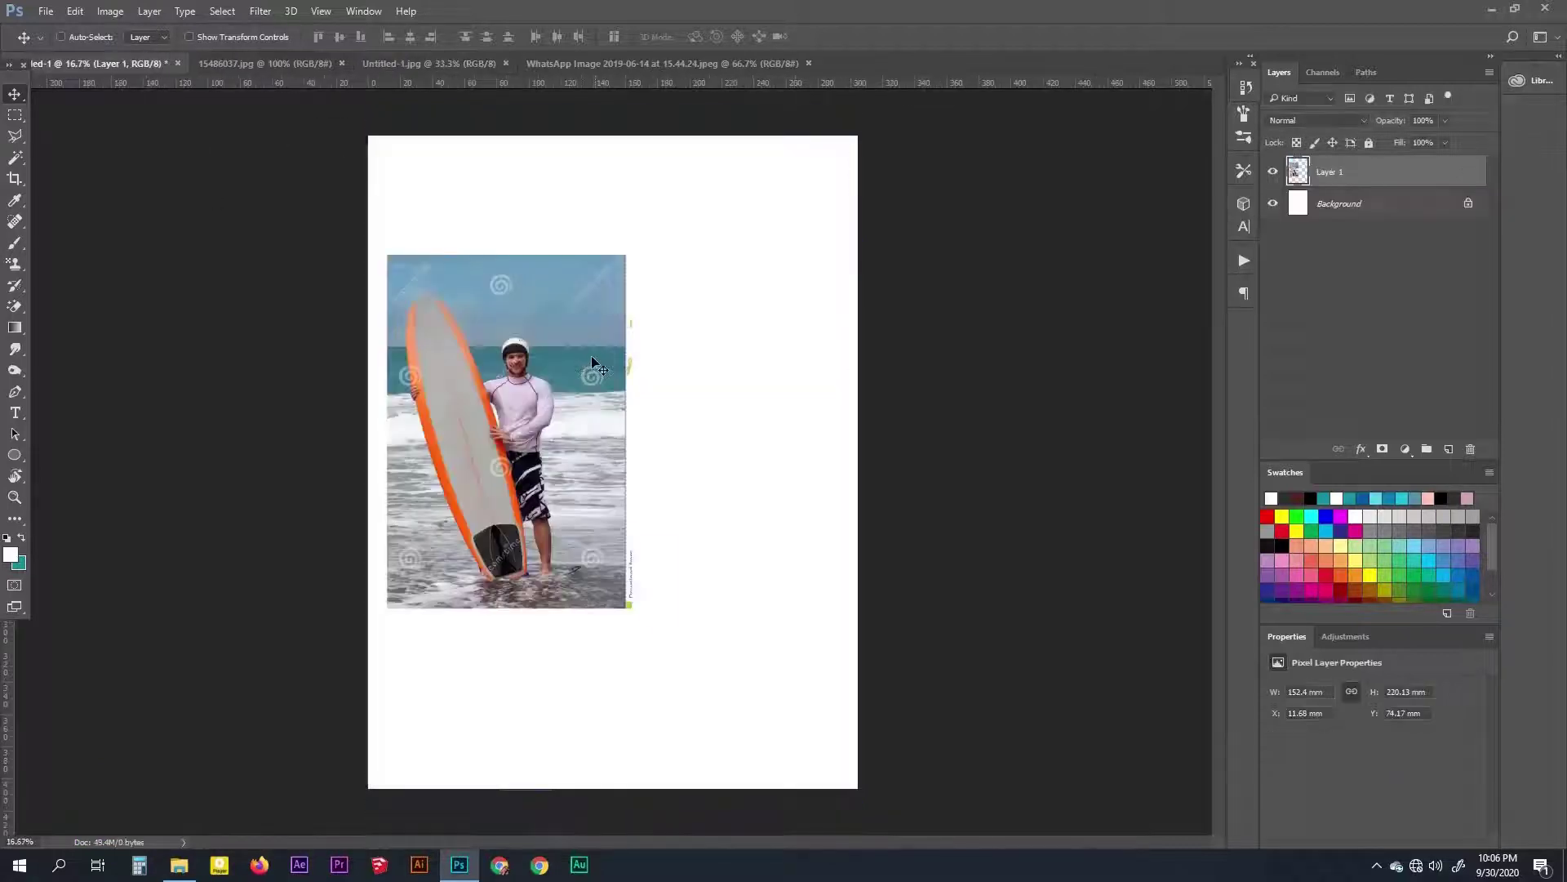
{"action": "key", "text": "ctrl+t"}
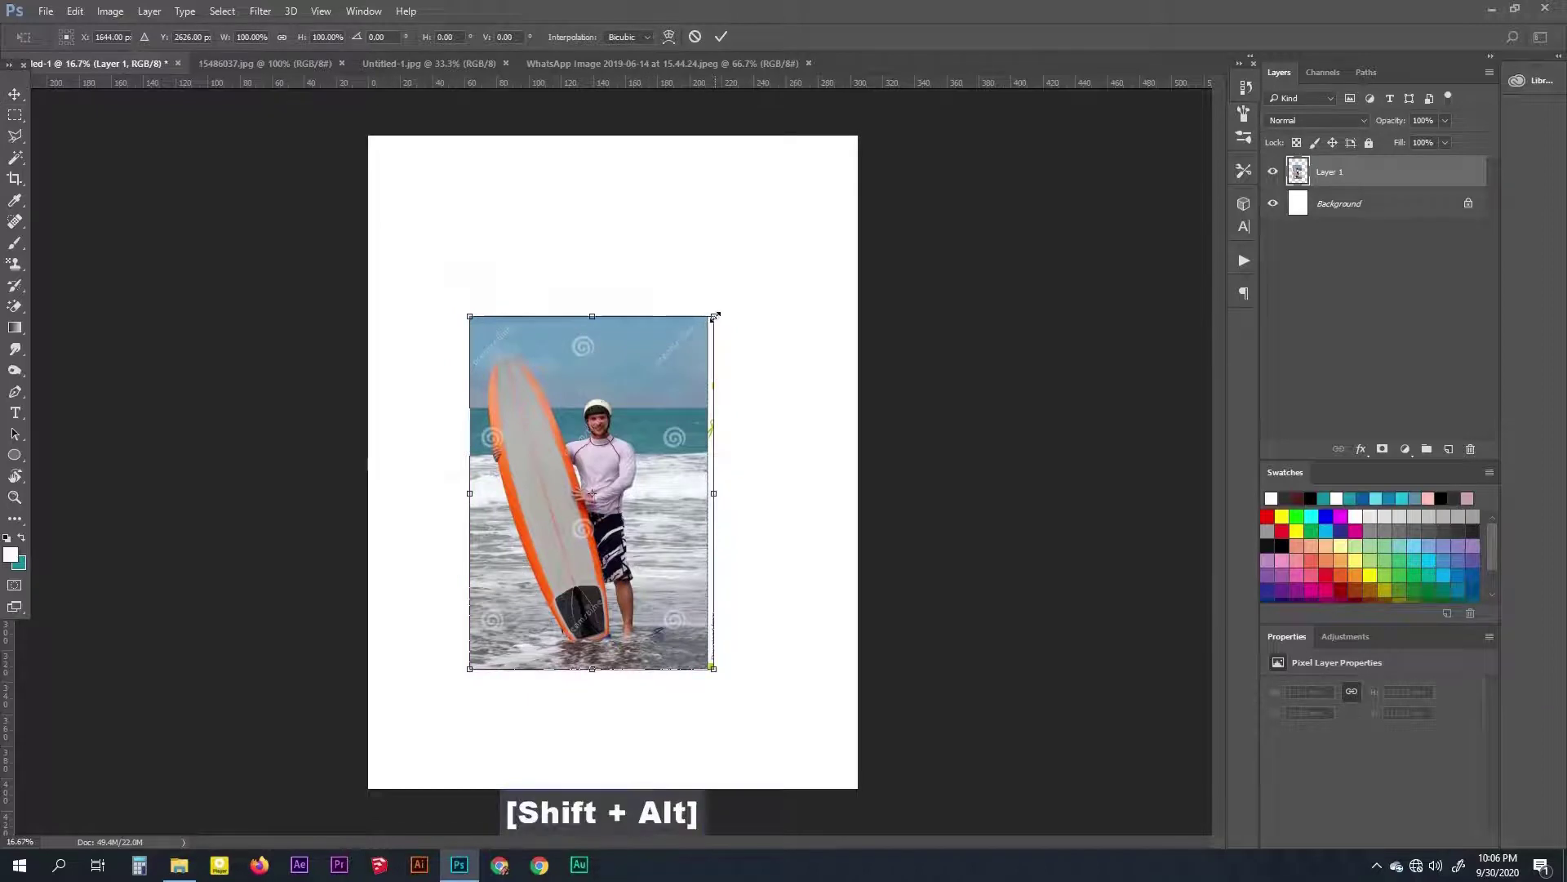
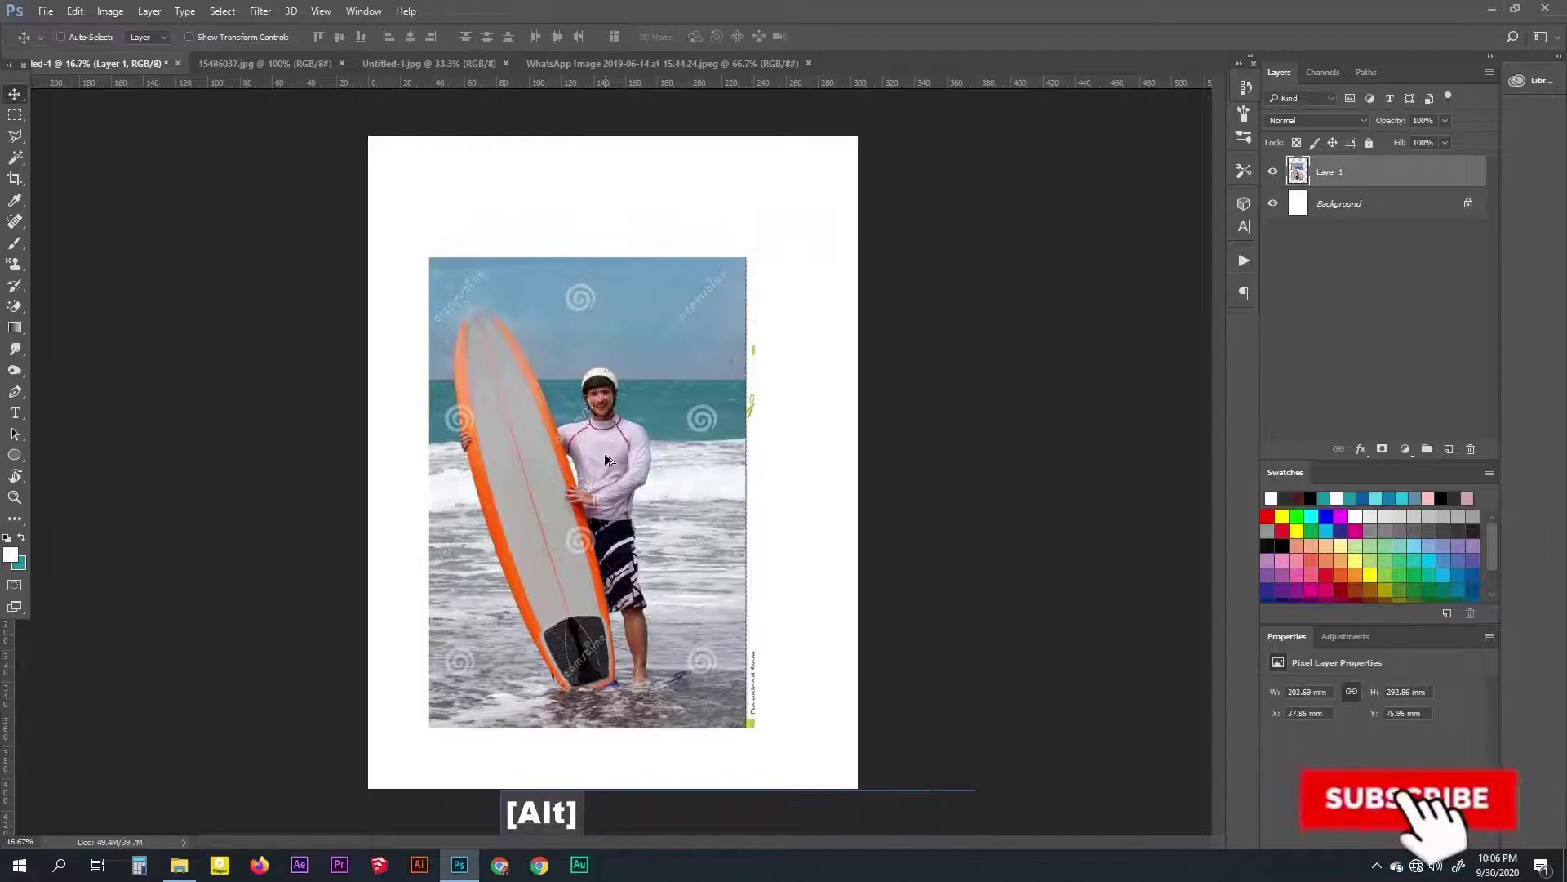
{"action": "scroll", "scroll_direction": "up", "scroll_amount": 3}
{"action": "key", "text": "space"}
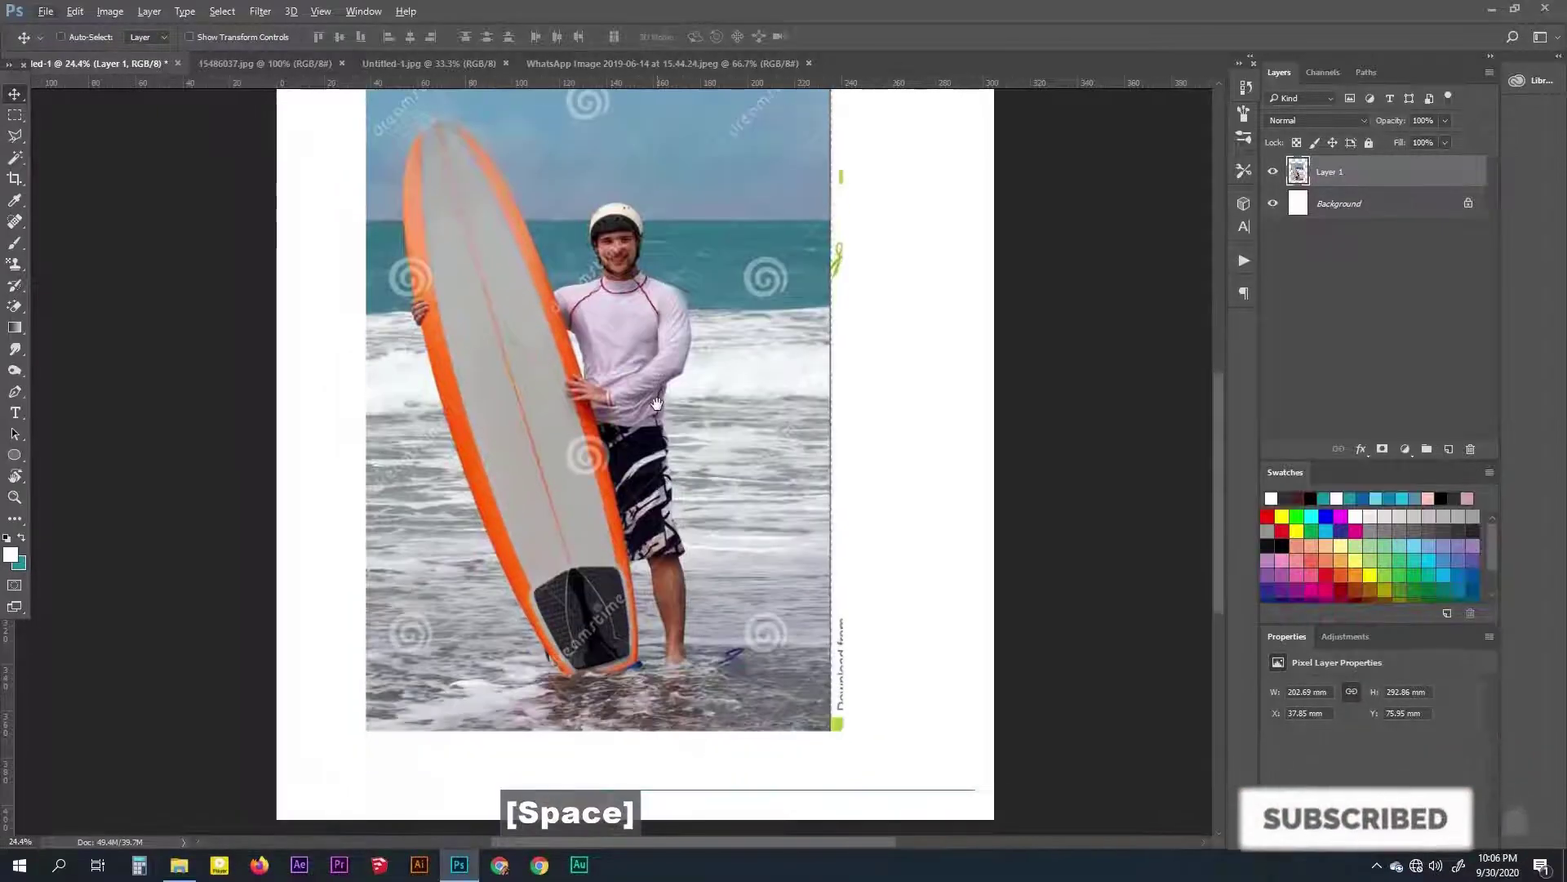
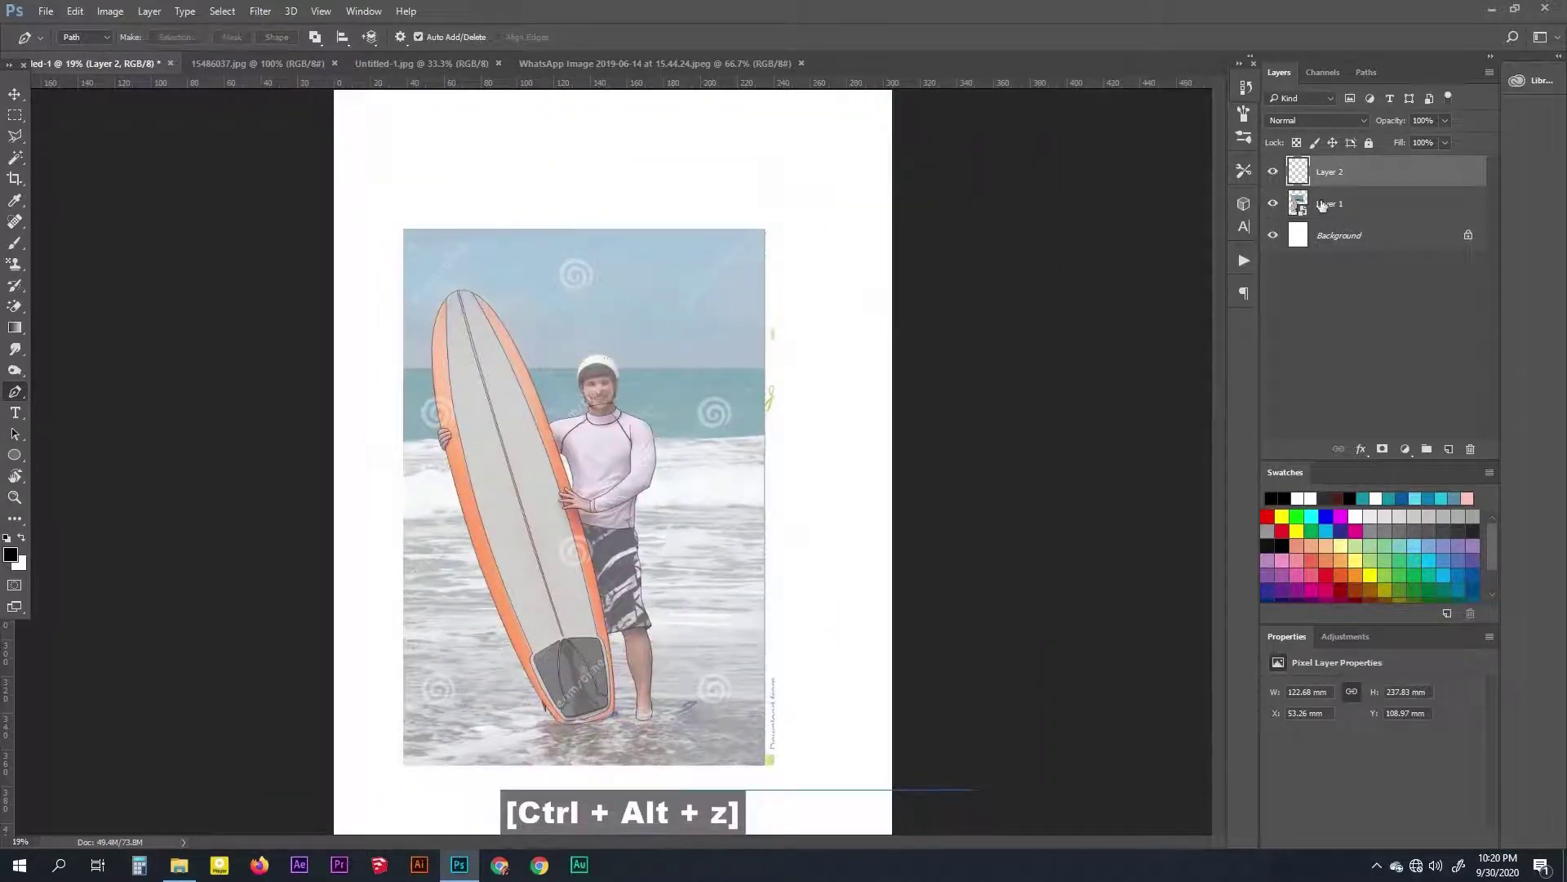
Hide the photo layer and zoom around the outline drawing to inspect the lines on white
{"action": "key", "text": "ctrl+alt+z"}
{"action": "scroll", "scroll_direction": "up", "scroll_amount": 3}
{"action": "scroll", "scroll_direction": "down", "scroll_amount": 3}
{"action": "scroll", "scroll_direction": "up", "scroll_amount": 3}
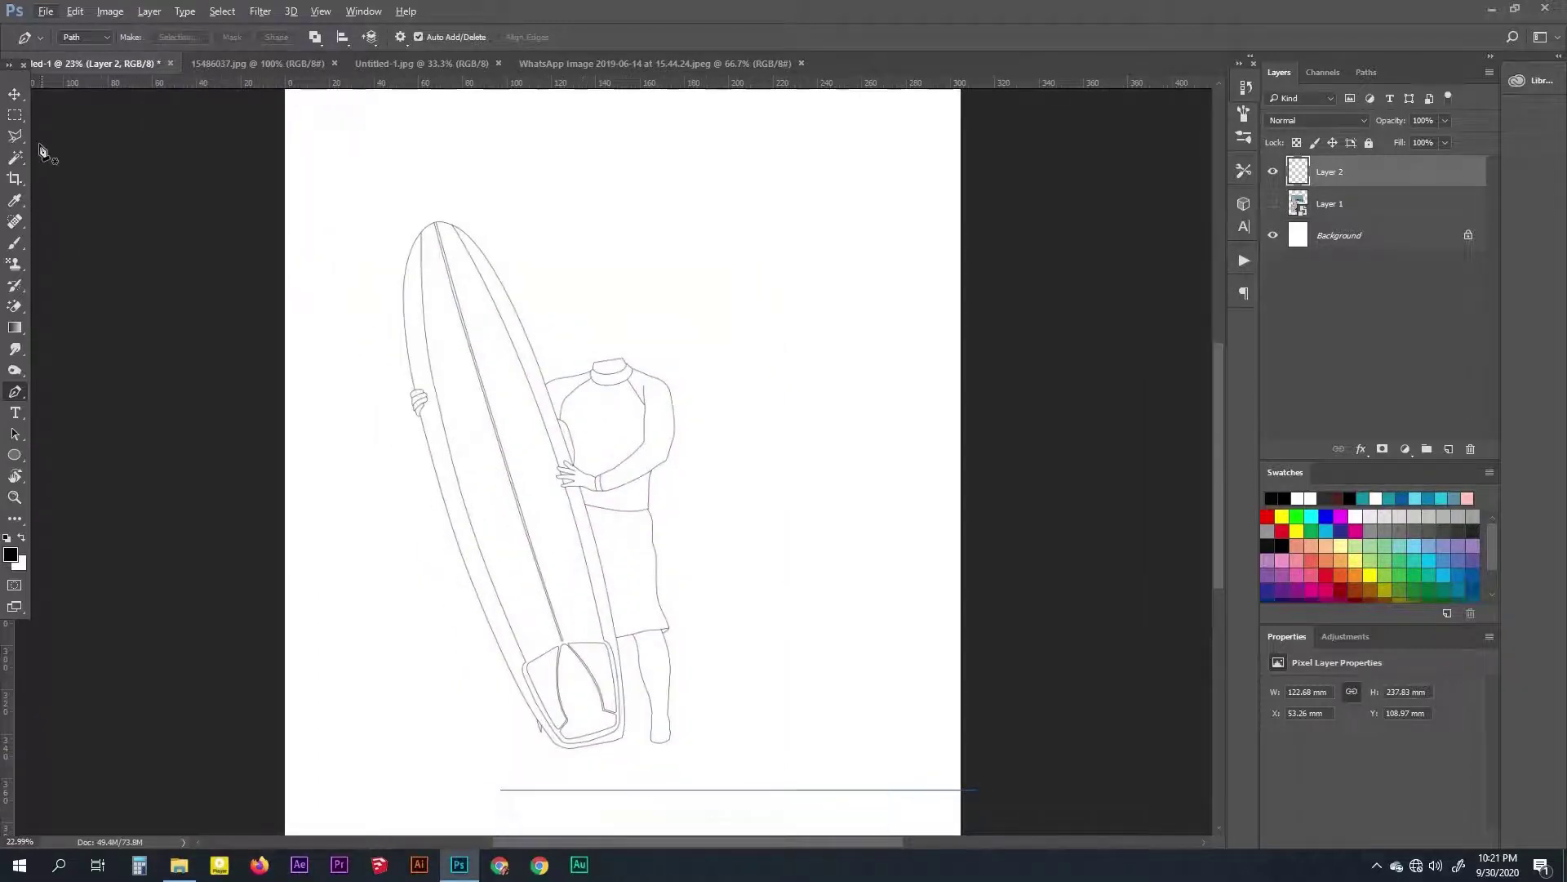
{"action": "scroll", "scroll_direction": "up", "scroll_amount": 3}
{"action": "scroll", "scroll_direction": "down", "scroll_amount": 3}
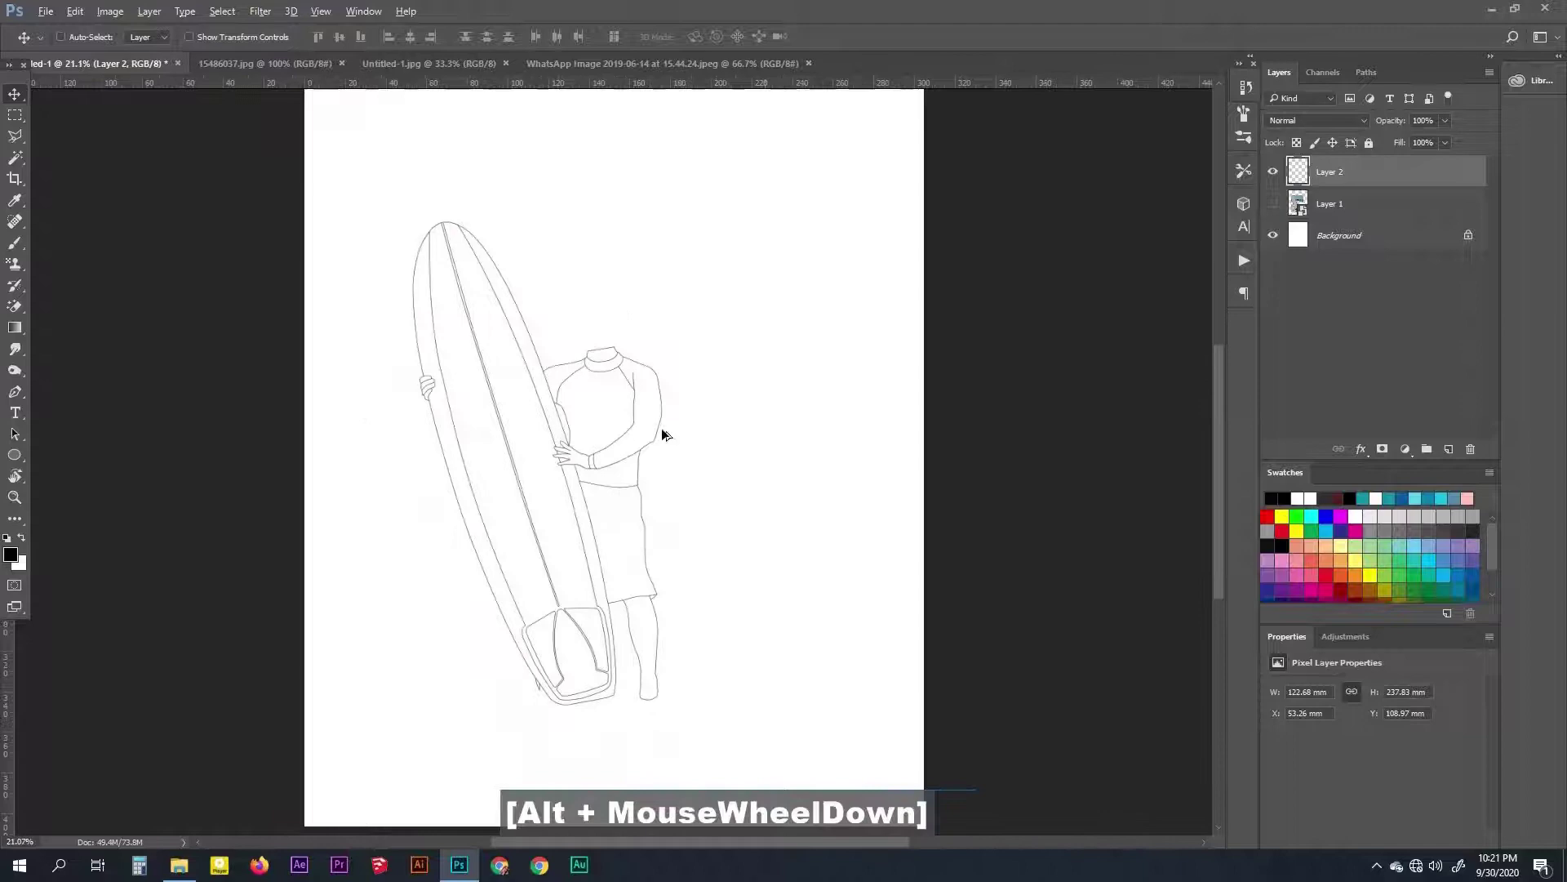
{"action": "scroll", "scroll_direction": "up", "scroll_amount": 3}
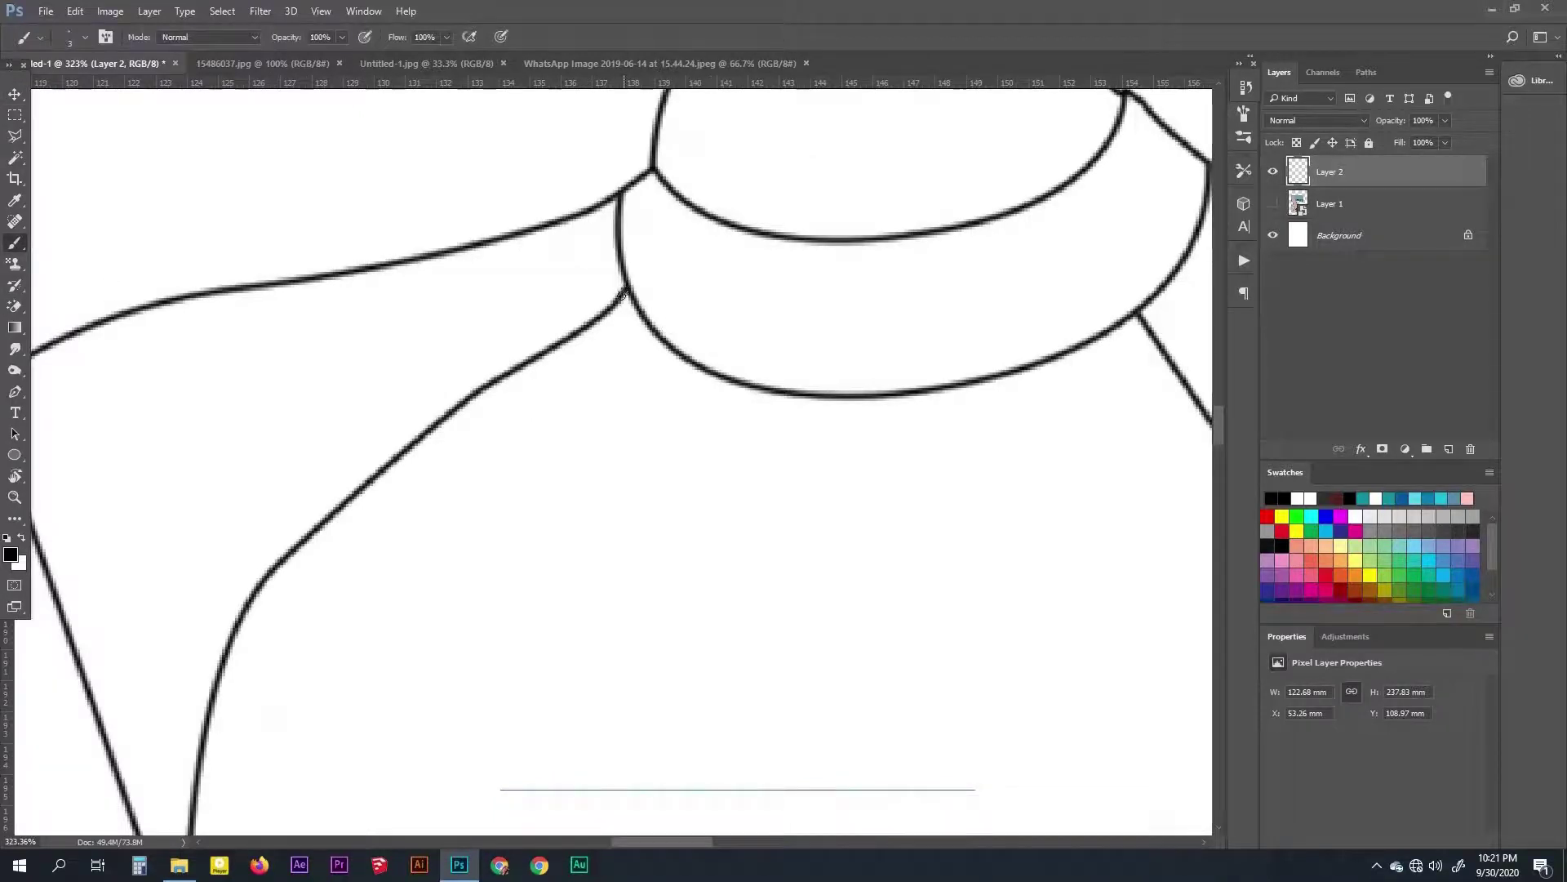
{"action": "scroll", "scroll_direction": "down", "scroll_amount": 3}
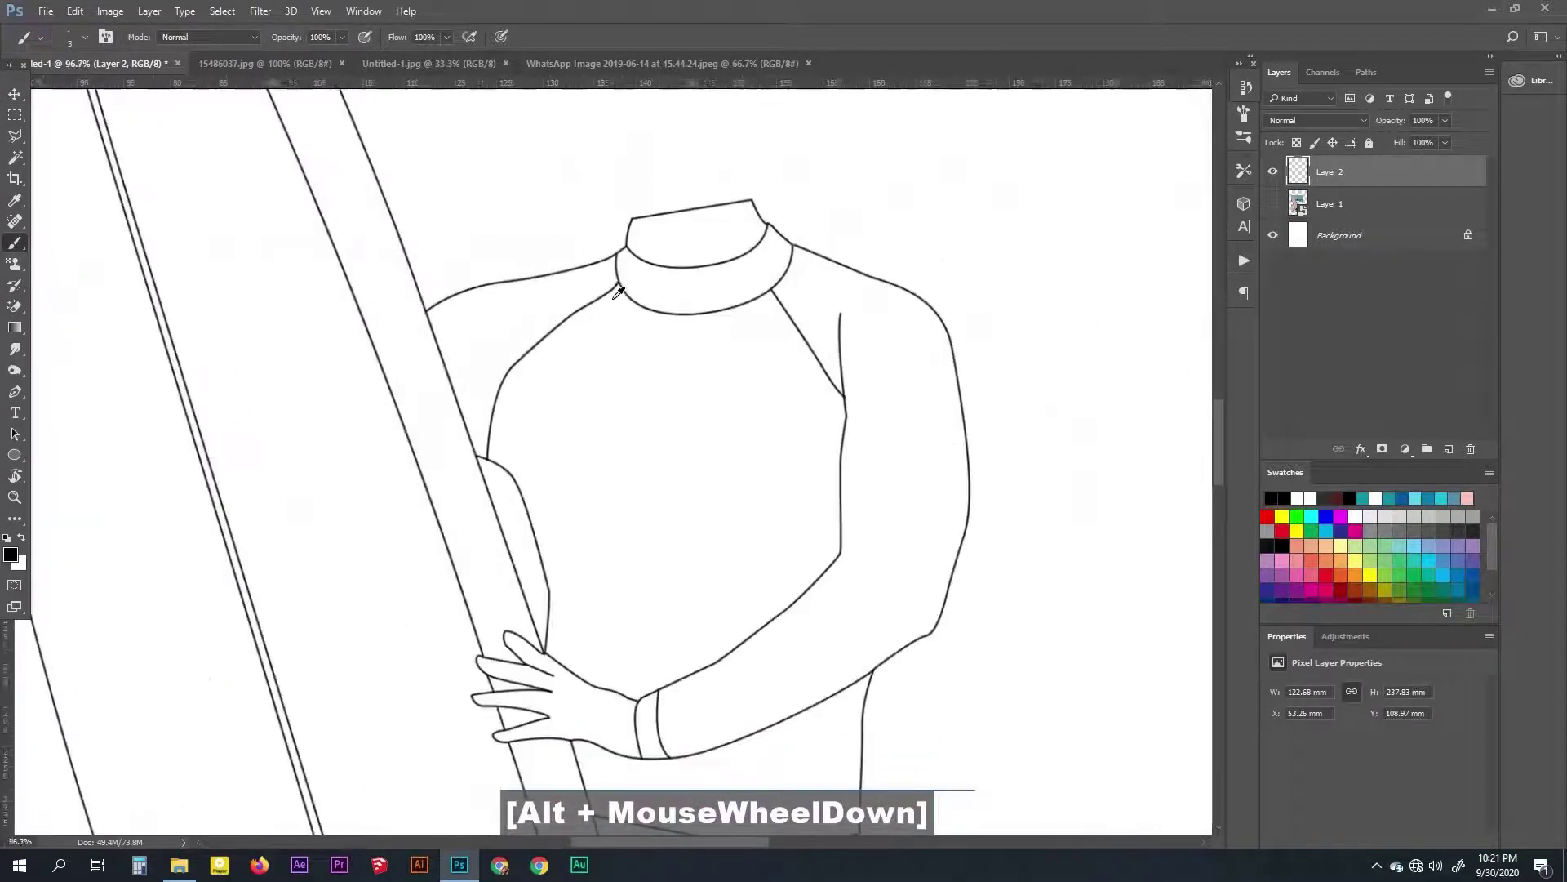
{"action": "scroll", "scroll_direction": "up", "scroll_amount": 3}
{"action": "scroll", "scroll_direction": "down", "scroll_amount": 3}
{"action": "scroll", "scroll_direction": "up", "scroll_amount": 3}
{"action": "scroll", "scroll_direction": "down", "scroll_amount": 3}
{"action": "scroll", "scroll_direction": "up", "scroll_amount": 3}
{"action": "scroll", "scroll_direction": "down", "scroll_amount": 3}
{"action": "scroll", "scroll_direction": "up", "scroll_amount": 3}
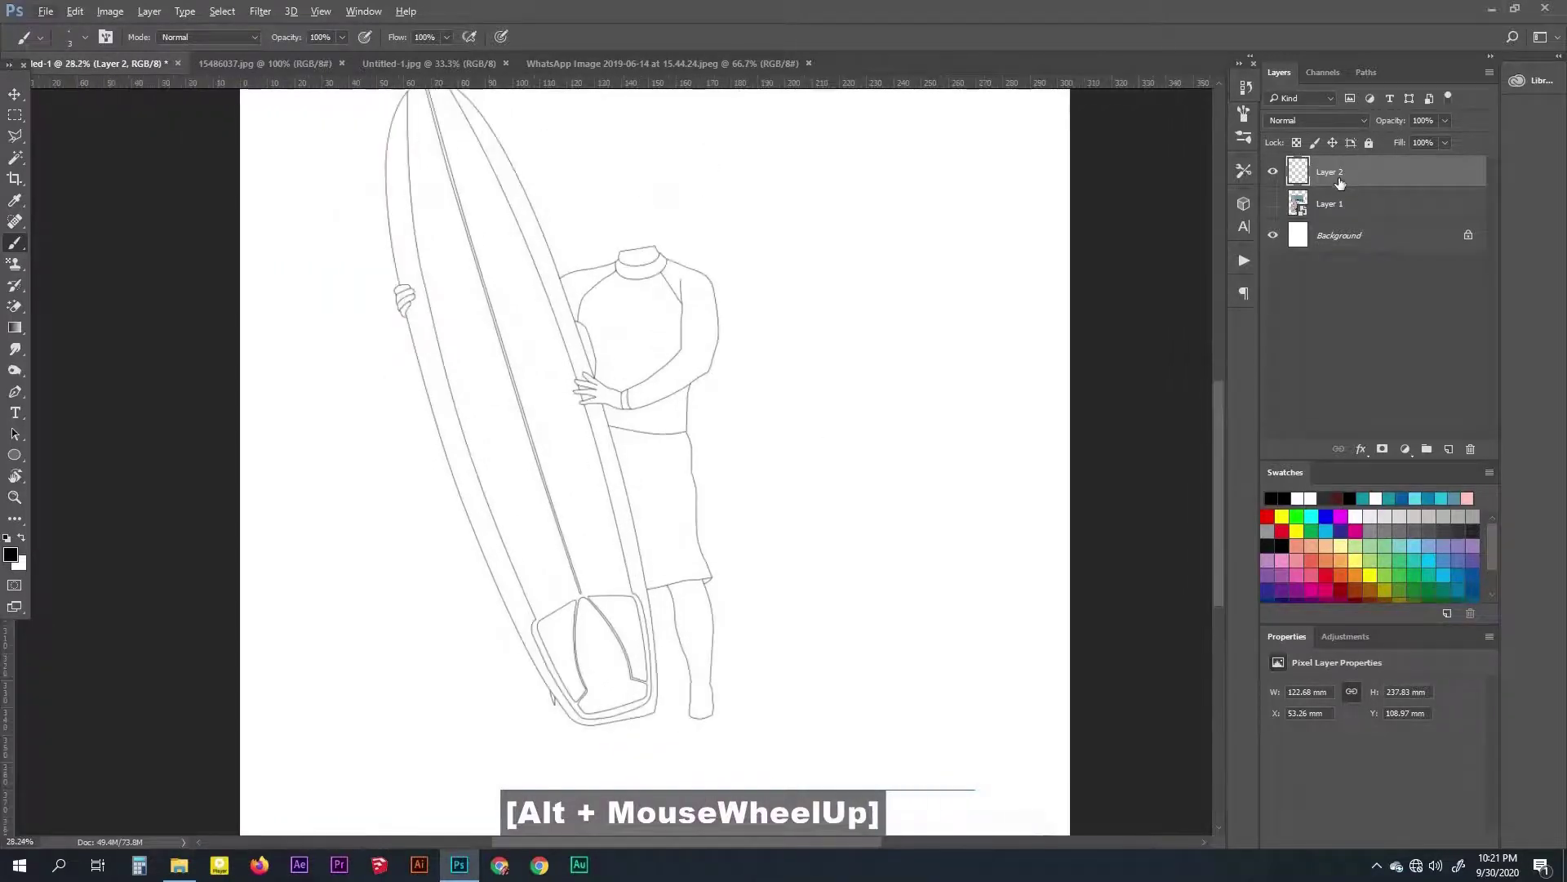
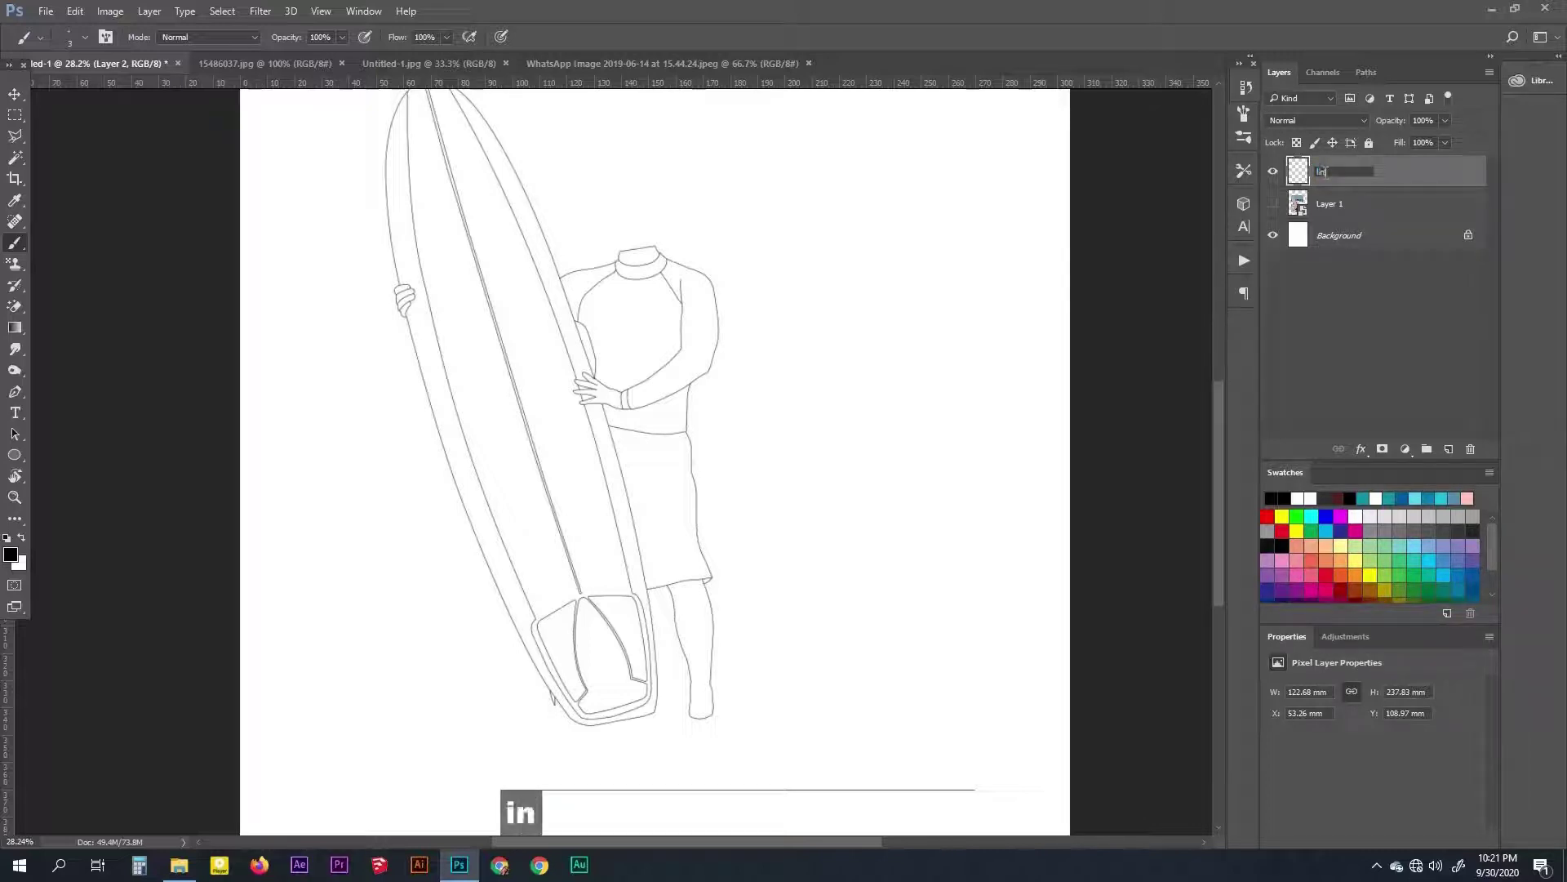
Name the outline layer 'line' and convert it to an embedded smart object
{"action": "type", "text": "e"}
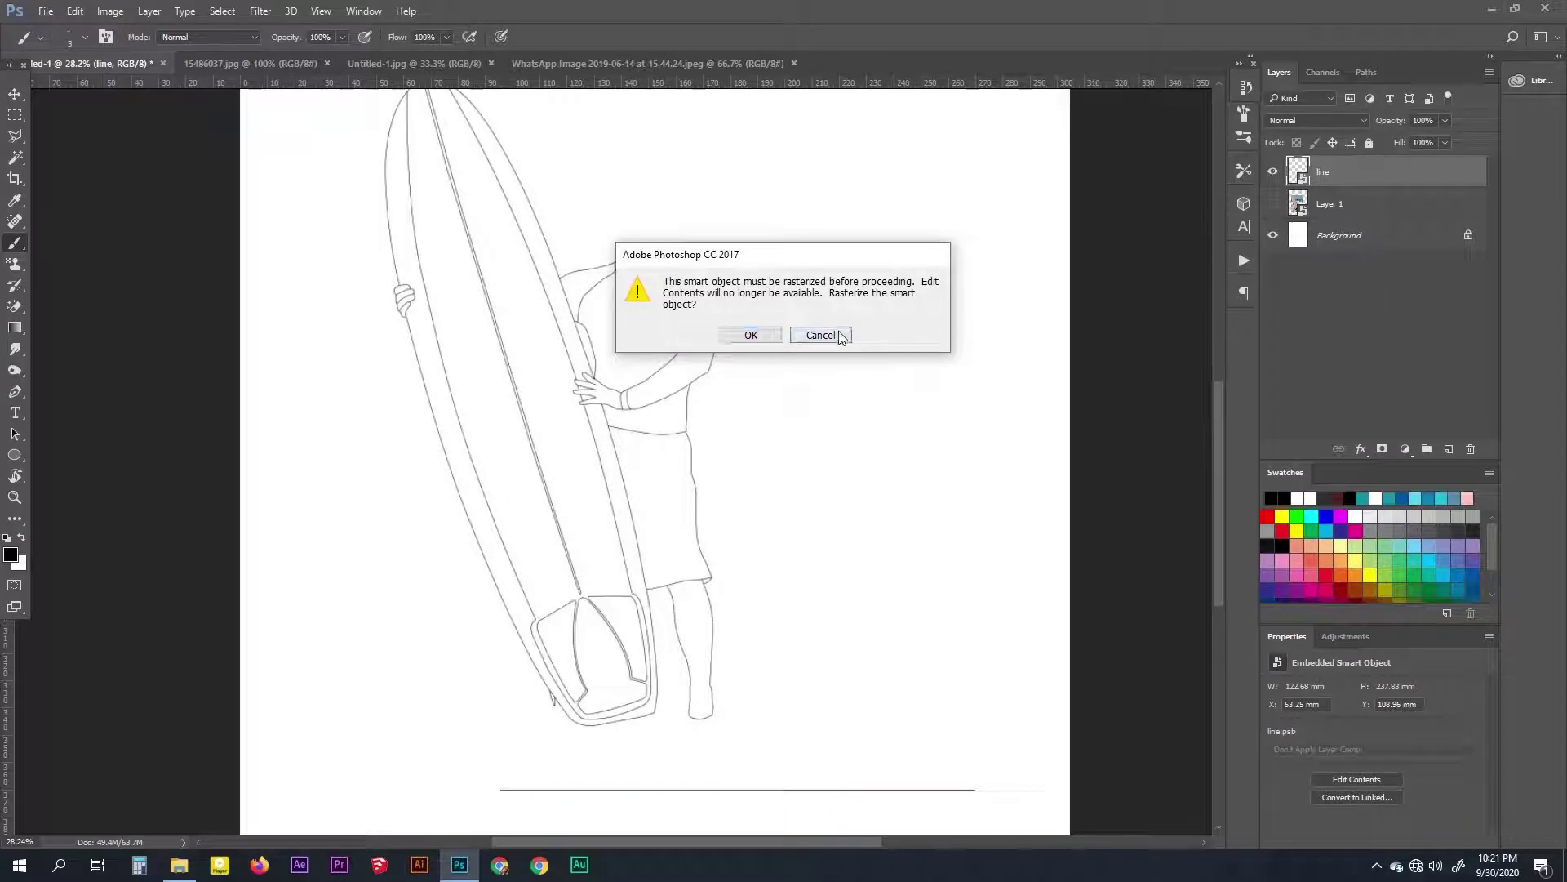
{"action": "scroll", "scroll_direction": "down", "scroll_amount": 3}
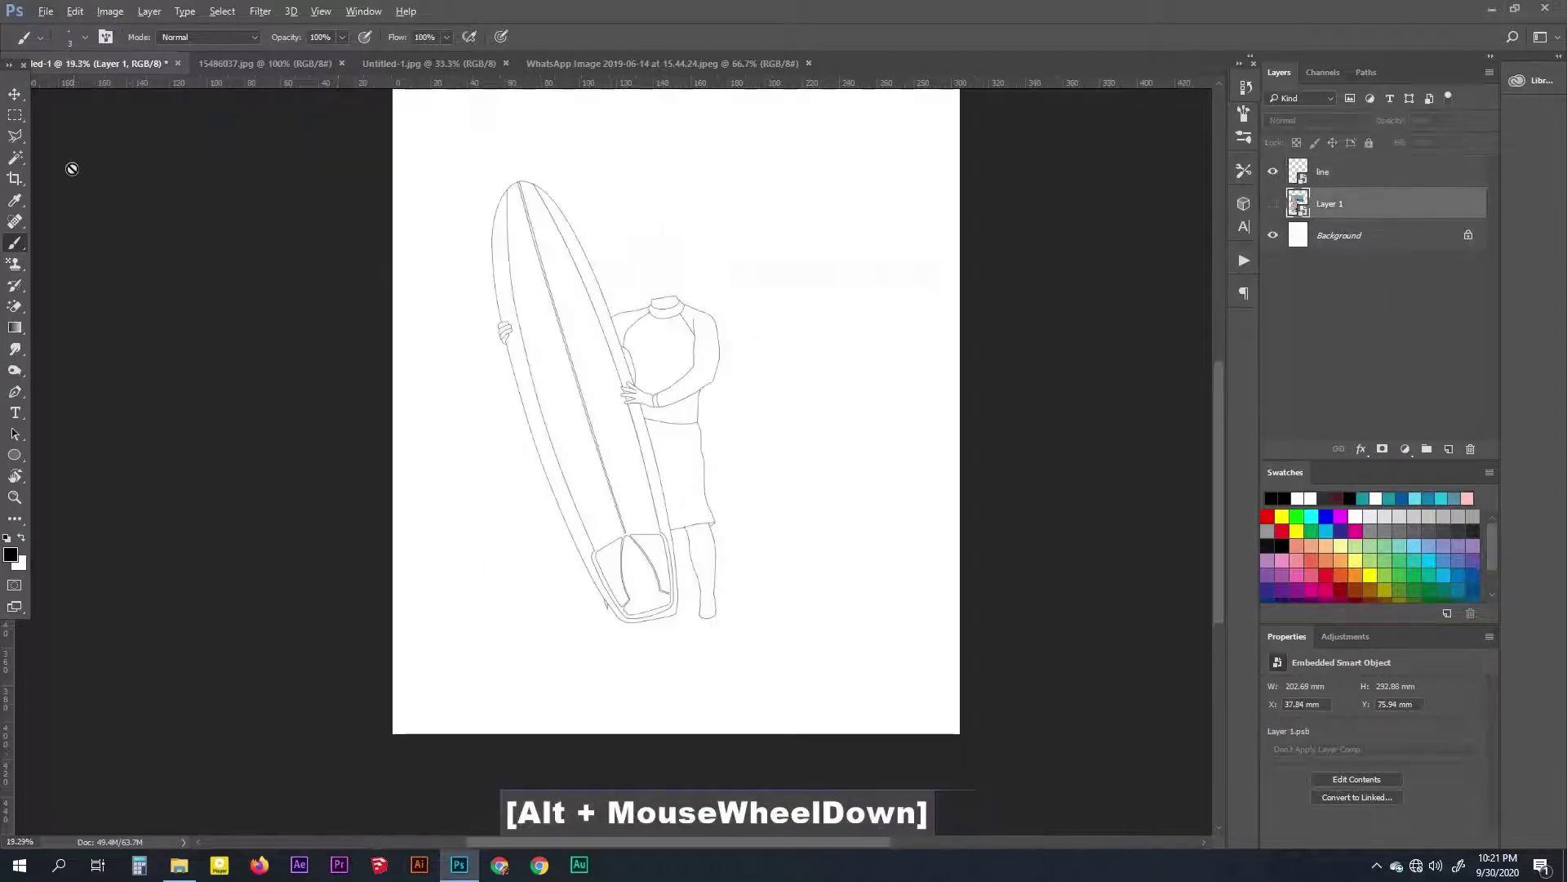
Shade darker folds and lighter highlights into the teal wetsuit with Burn/Dodge on Shadows range
{"action": "scroll", "scroll_direction": "up", "scroll_amount": 3}
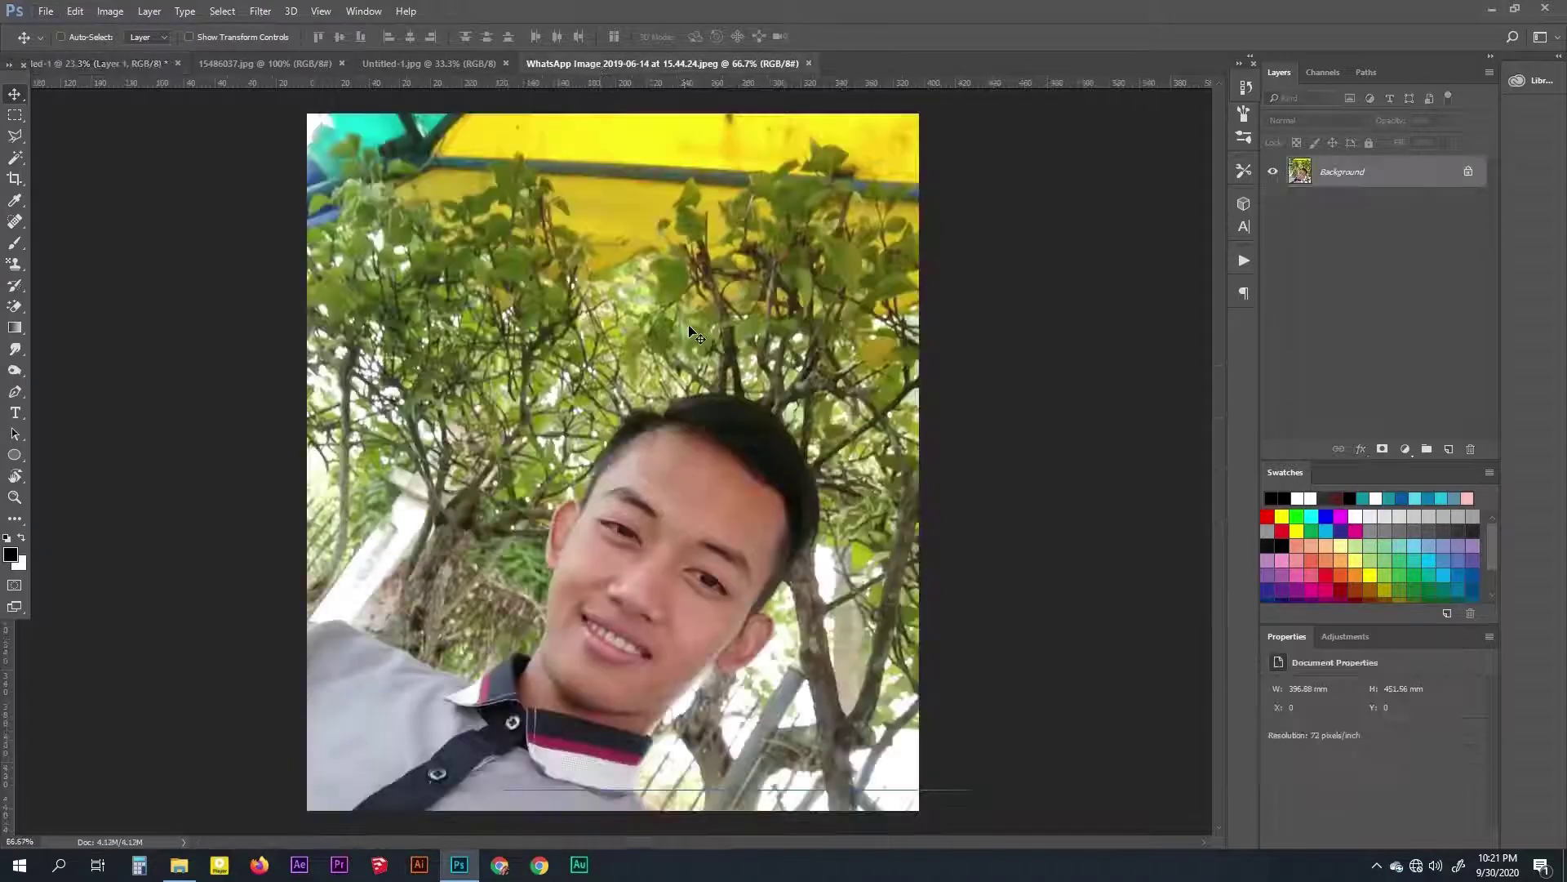
{"action": "scroll", "scroll_direction": "up", "scroll_amount": 3}
{"action": "key", "text": "r"}
{"action": "scroll", "scroll_direction": "up", "scroll_amount": 3}
{"action": "key", "text": "p"}
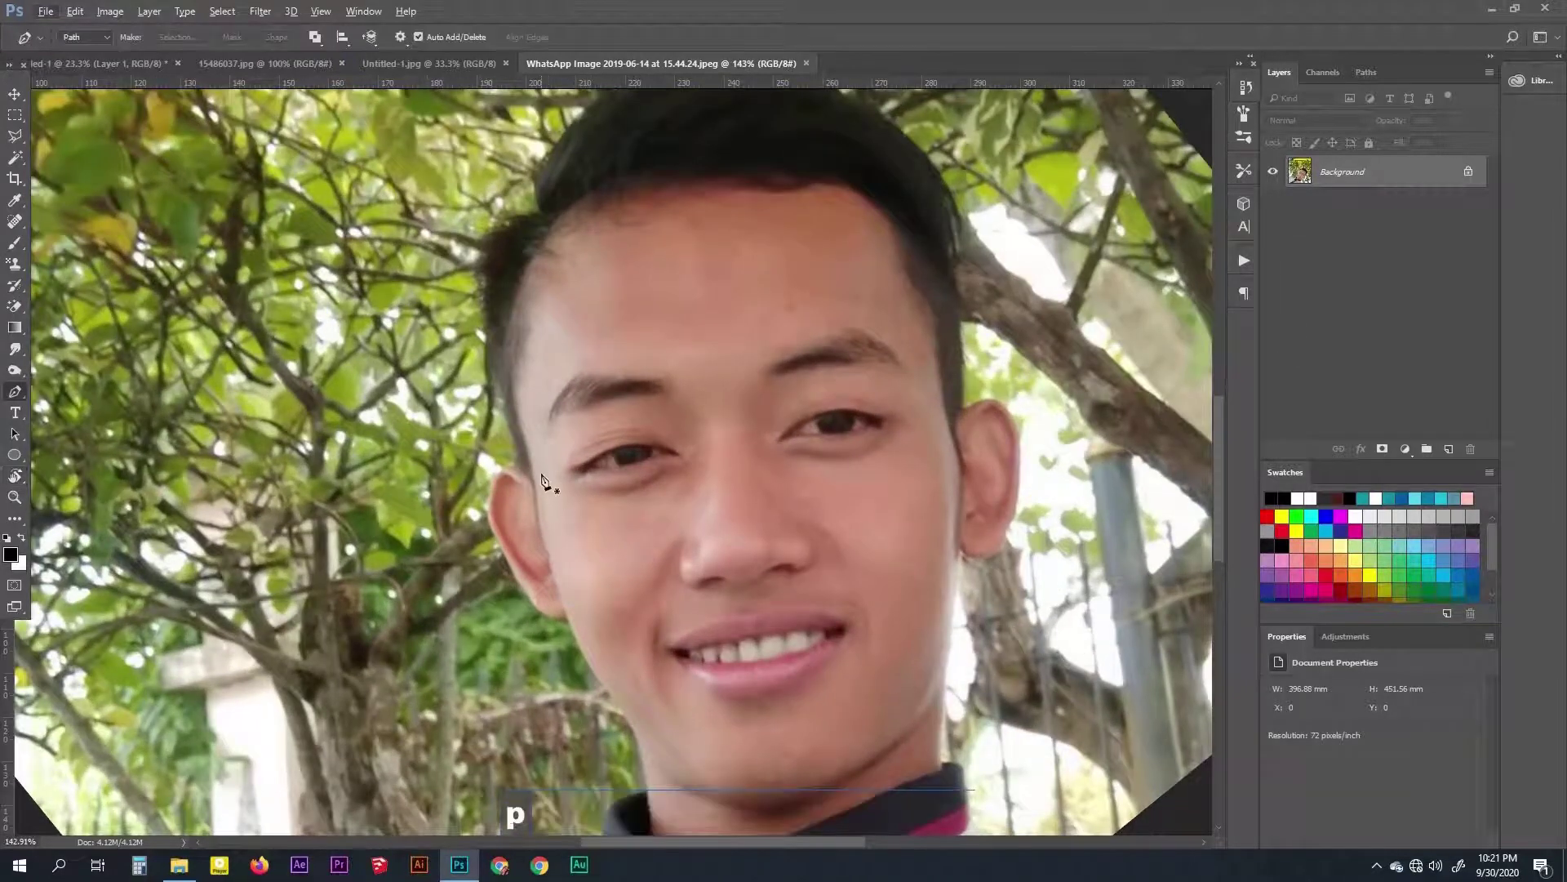
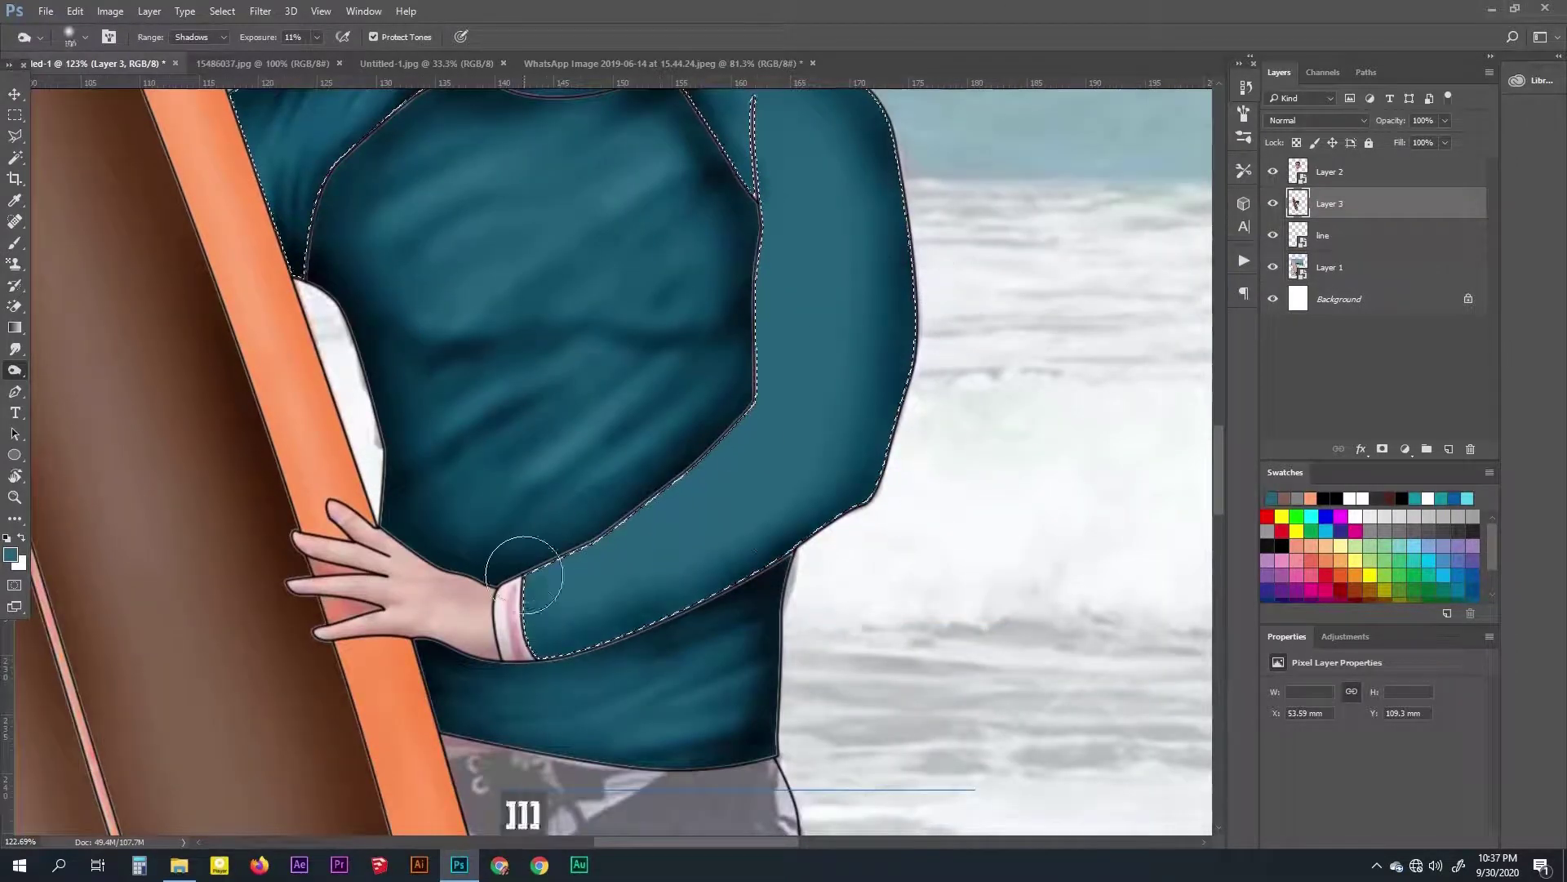
Burn and dodge deeper shading into the teal wetsuit top, varying the brush size
{"action": "type", "text": "[[[[[[][[[[[[[[["}
{"action": "key", "text": "space"}
{"action": "type", "text": "]]]]]]]]]]]]"}
{"action": "key", "text": "["}
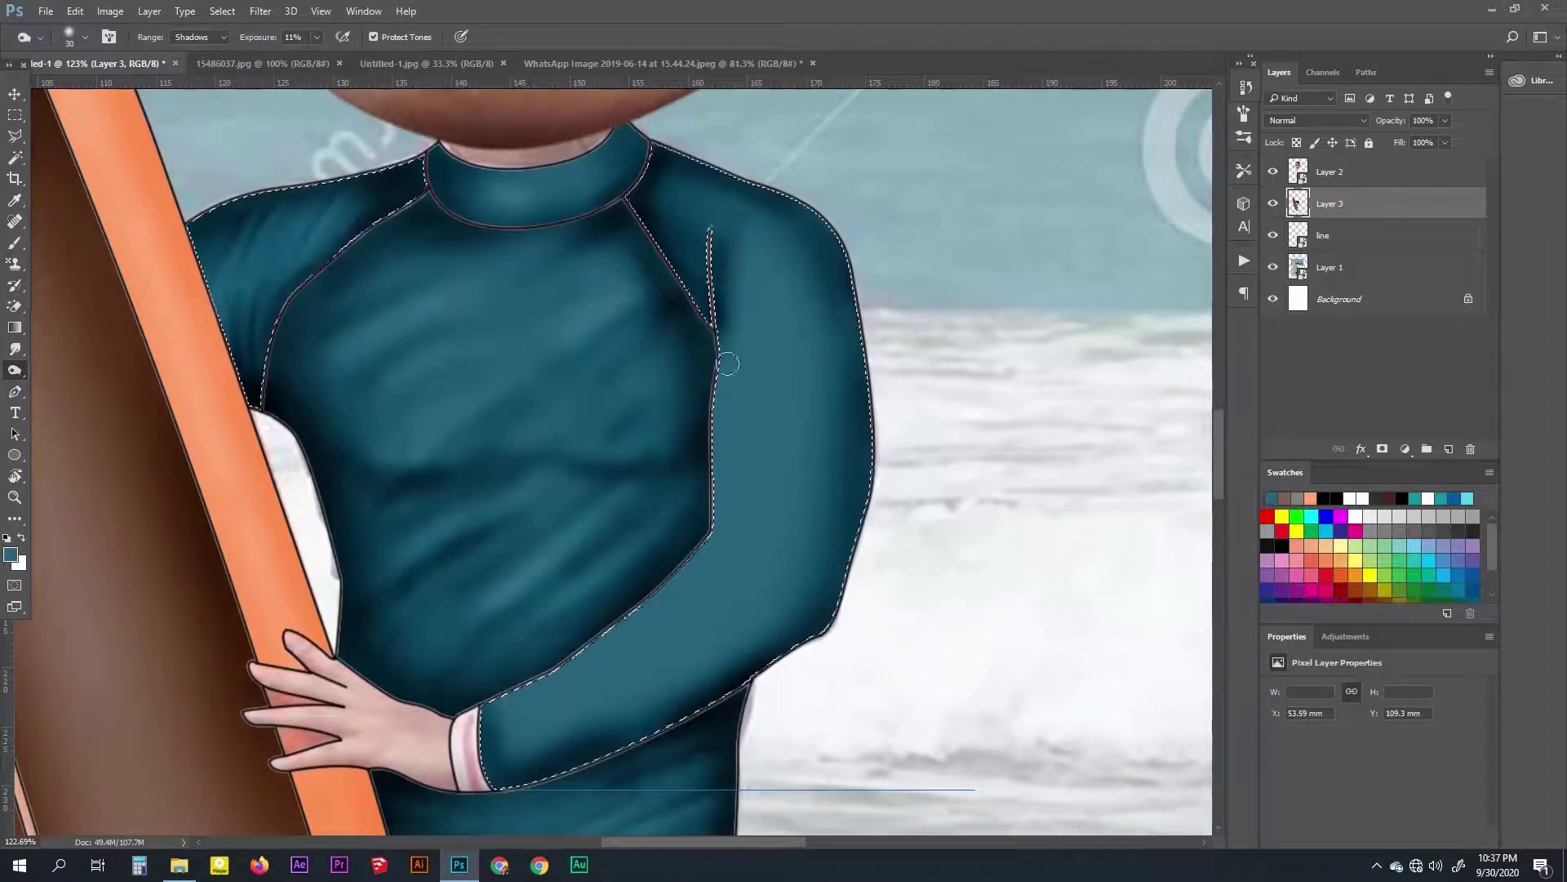
{"action": "type", "text": "]]]]]]]]]]]"}
{"action": "key", "text": "["}
{"action": "key", "text": "]"}
{"action": "key", "text": "["}
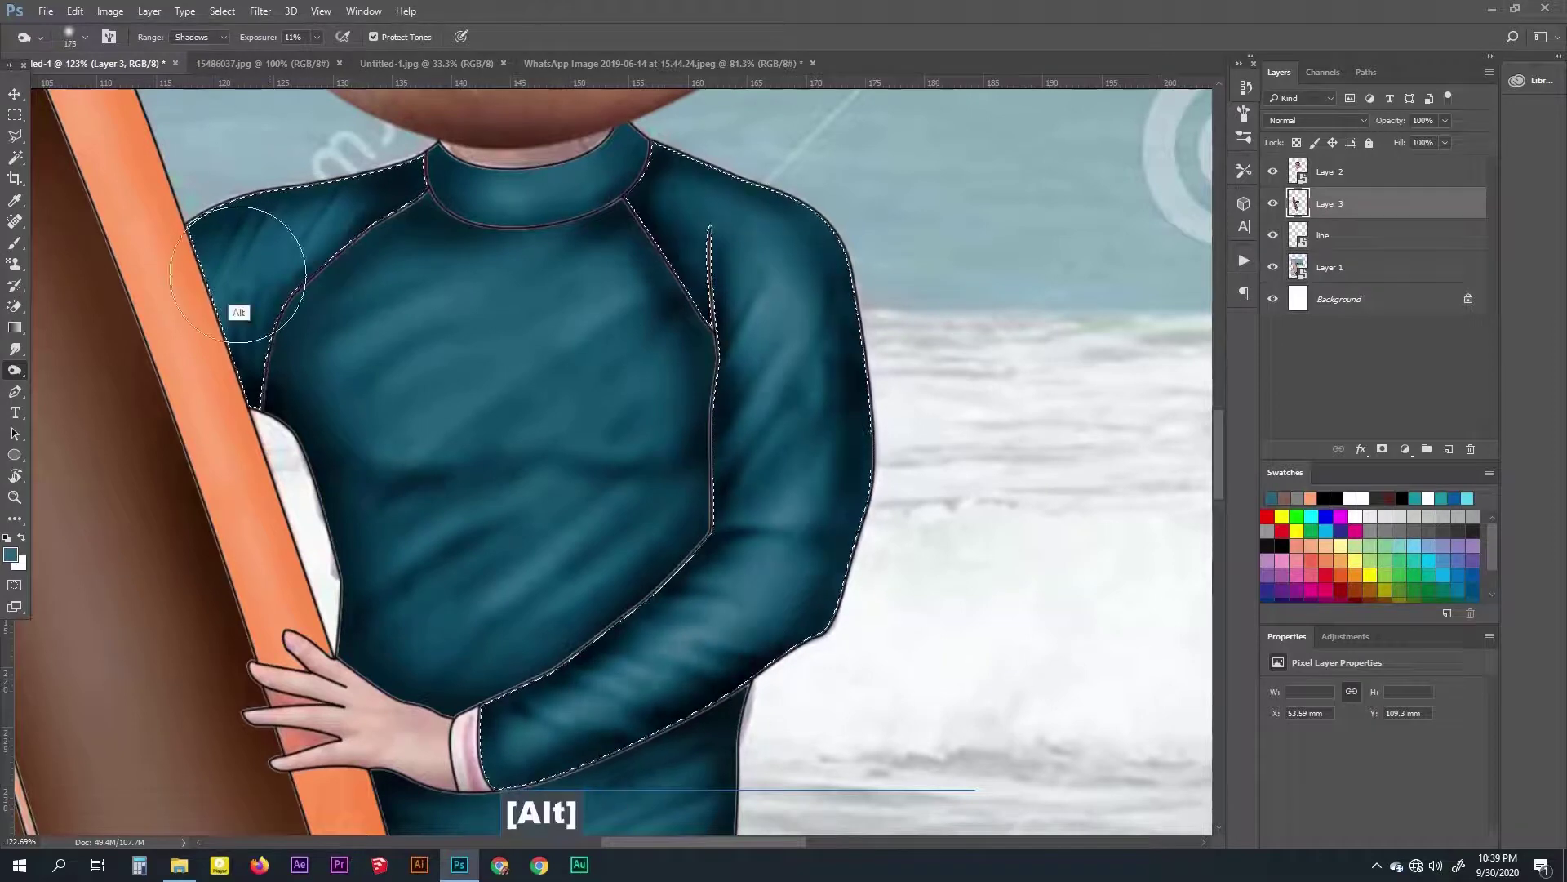
{"action": "key", "text": "space"}
{"action": "key", "text": "space"}
{"action": "key", "text": "space"}
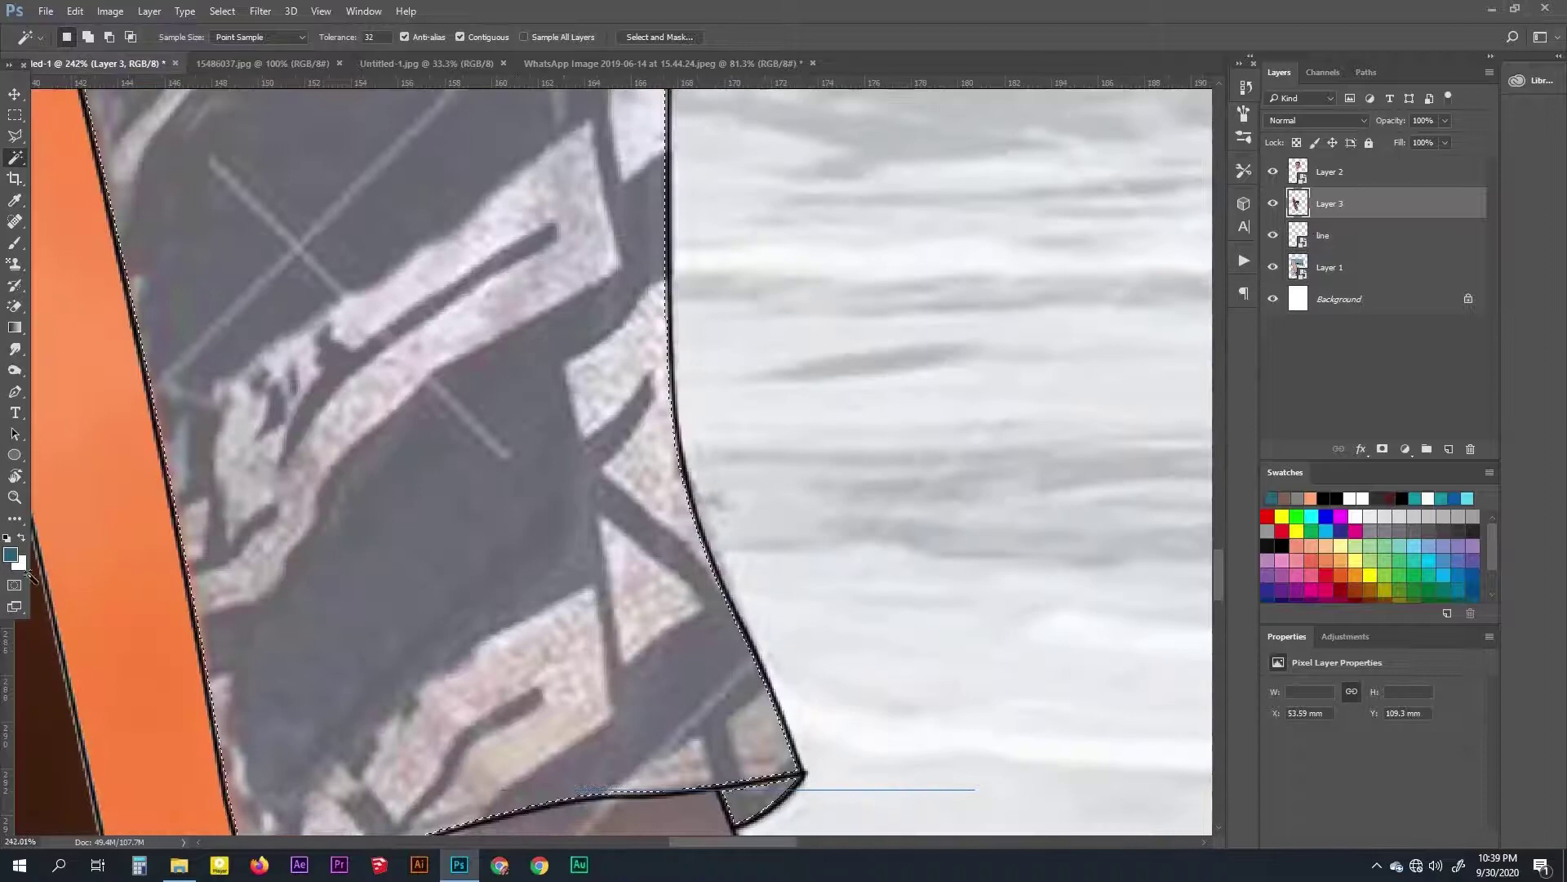
Fill the trousers near-black on Layer 3 and brush soft lighter shading into them
{"action": "key", "text": "alt+Delete"}
{"action": "key", "text": "space"}
{"action": "key", "text": "["}
{"action": "type", "text": "[[[[["}
{"action": "key", "text": "]"}
{"action": "key", "text": "["}
{"action": "key", "text": "["}
{"action": "type", "text": "]]]]]][[["}
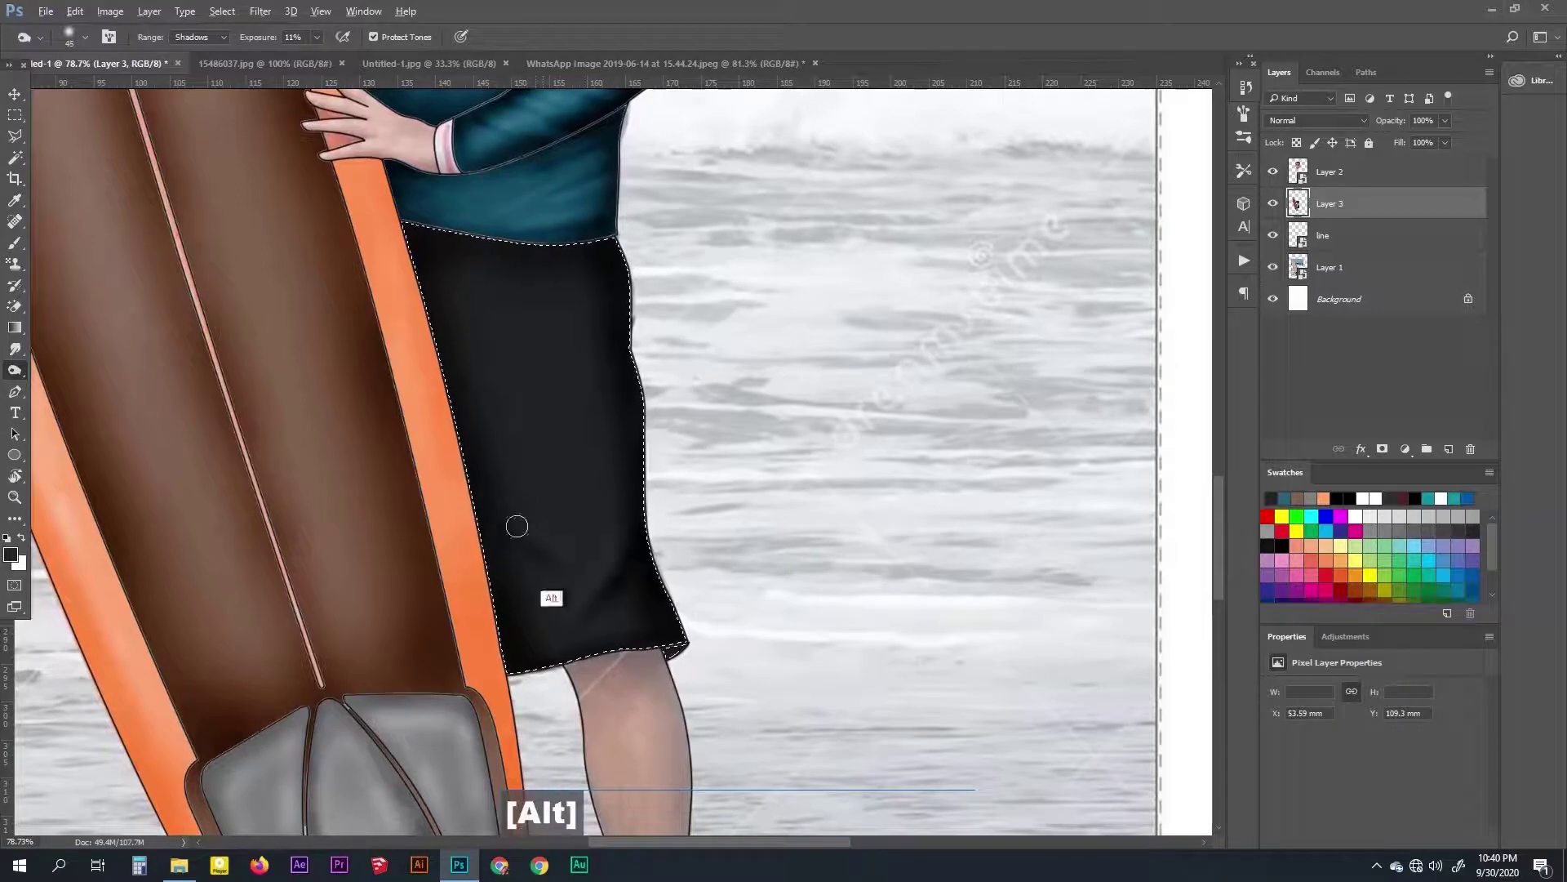
{"action": "key", "text": "ctrl+z"}
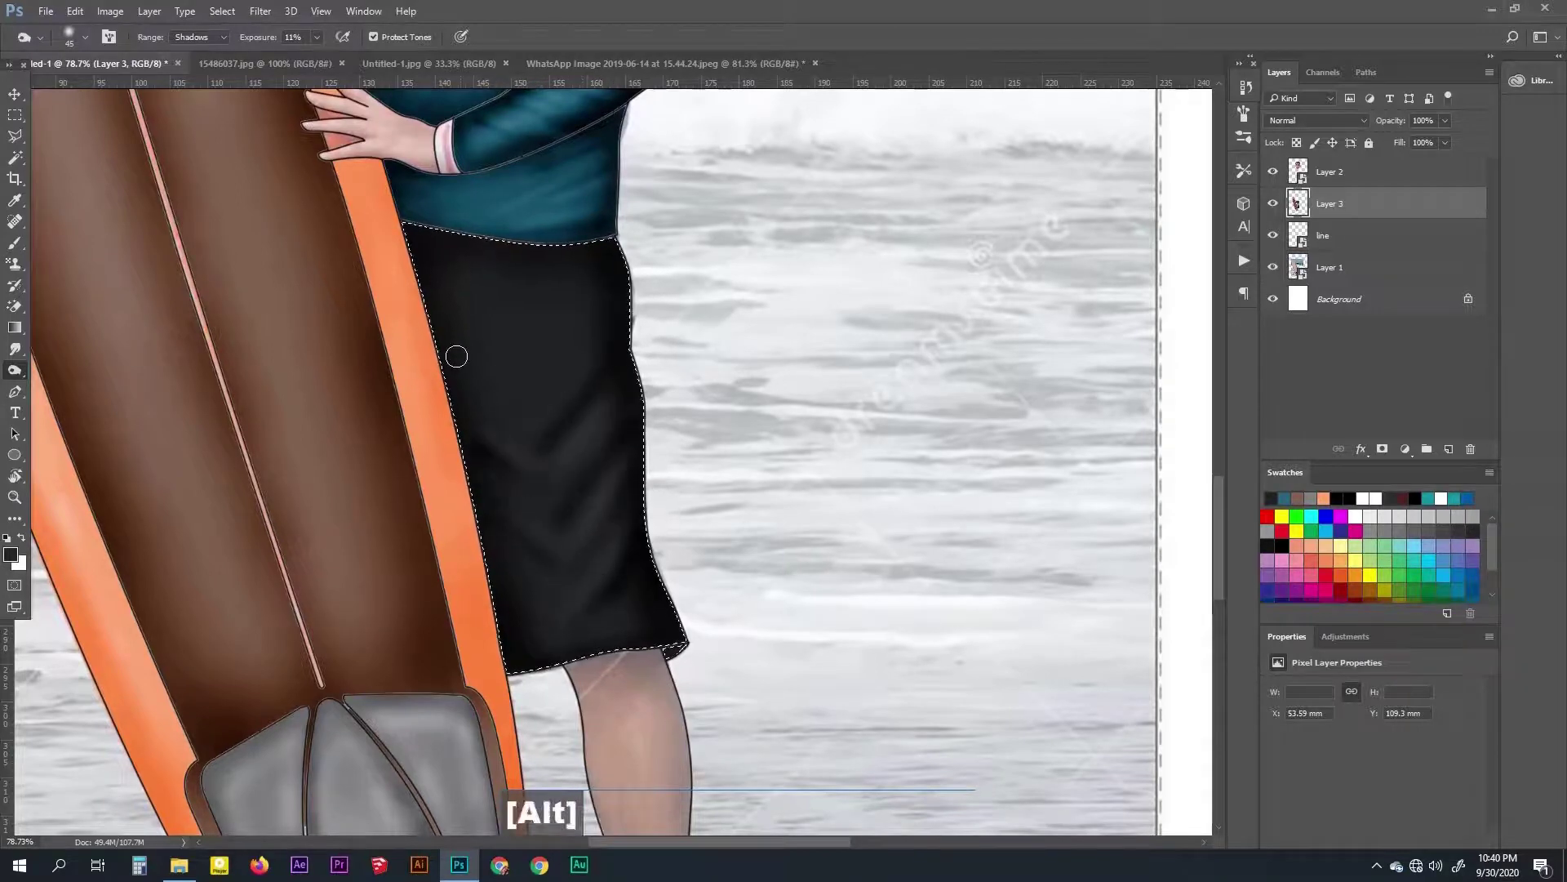
{"action": "key", "text": "ctrl+z"}
{"action": "type", "text": "[[[[[[[[[]]]]]]]]]]]]]]]]]"}
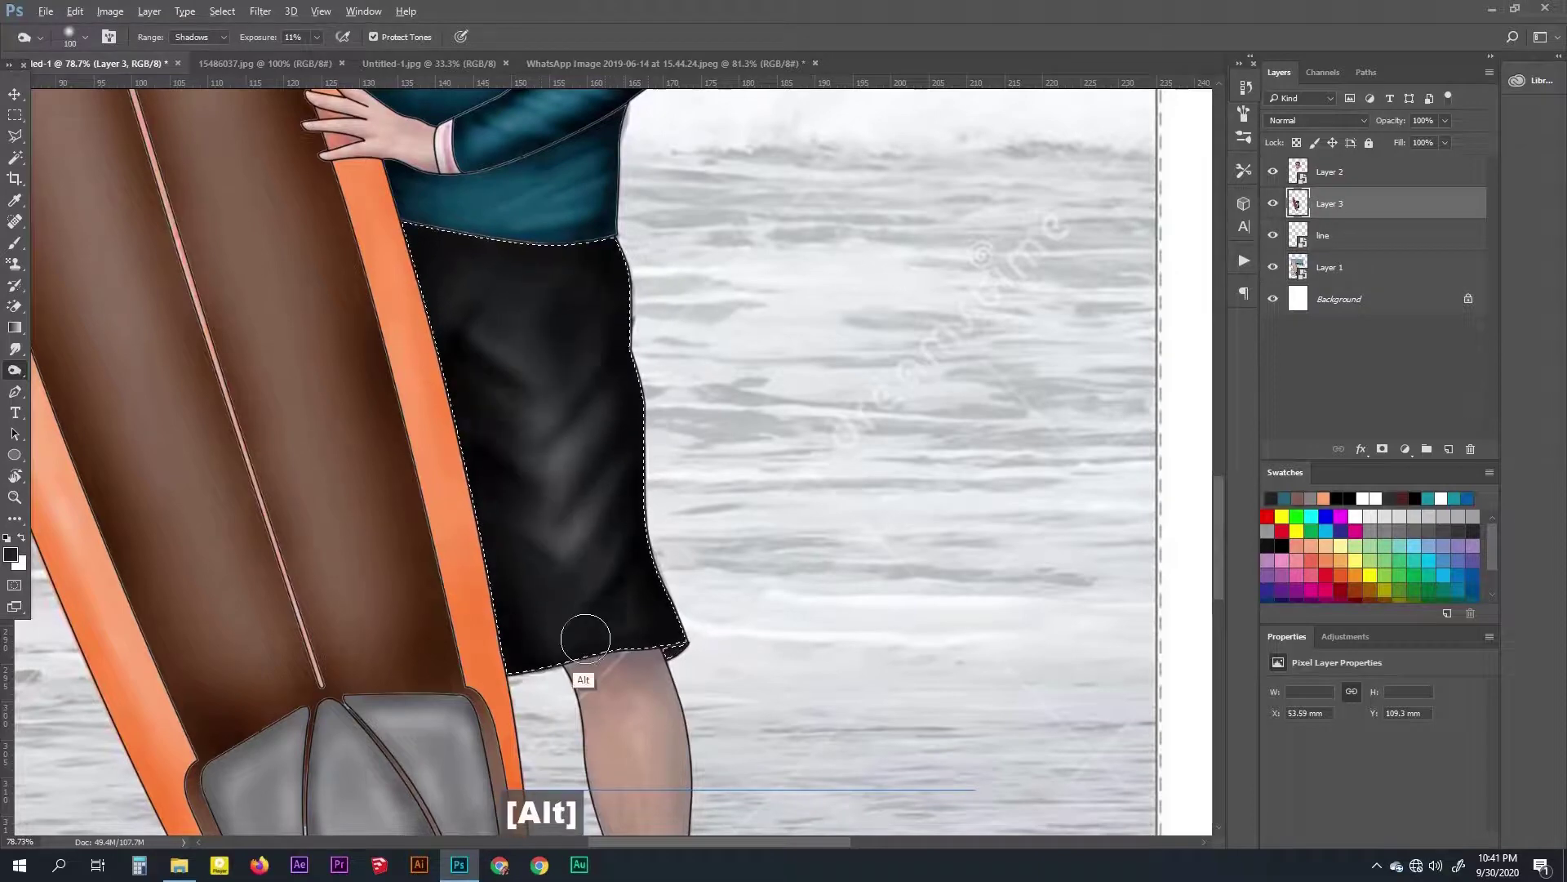
Zoom out to the full caricature and hide the beach photo layer, leaving it on white
{"action": "type", "text": "]]]]]]"}
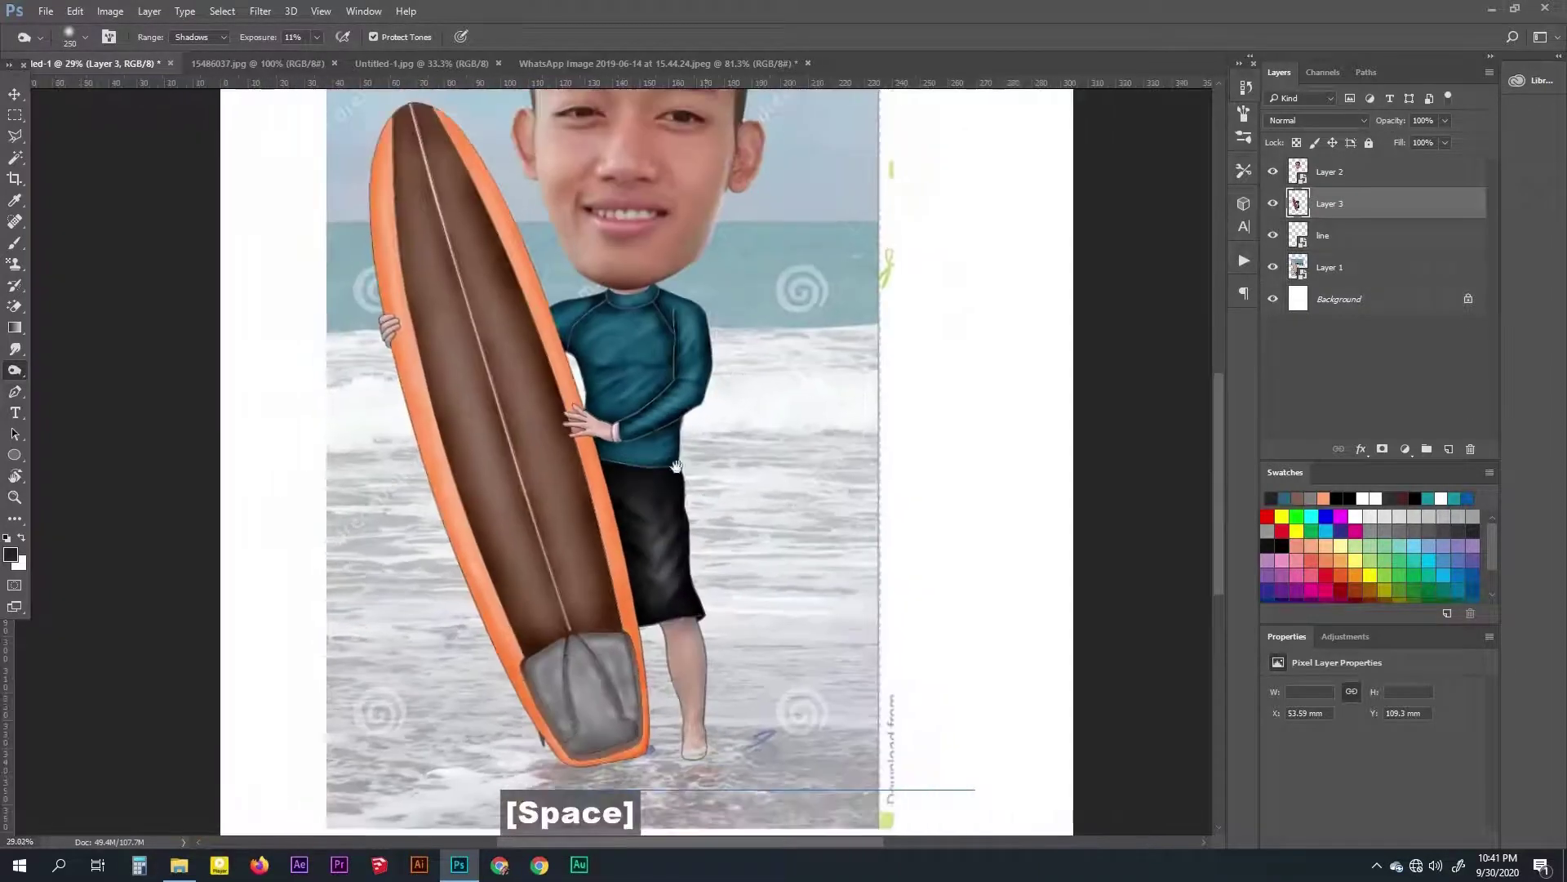
{"action": "key", "text": "space"}
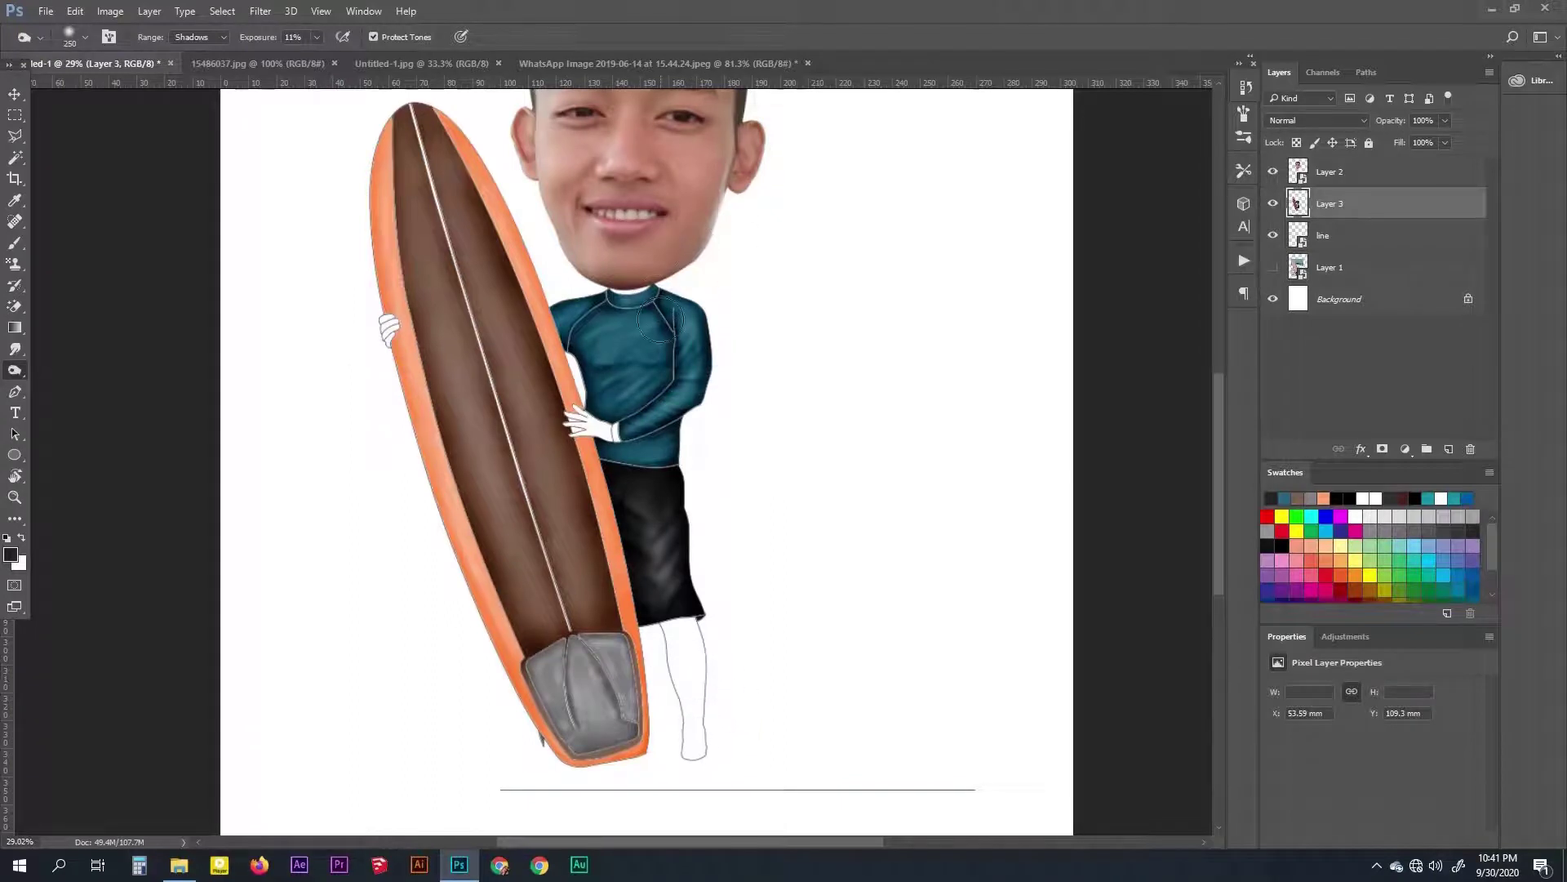
Pick a near-black foreground colour and add an empty Layer 4 beneath the line art
{"action": "key", "text": "space"}
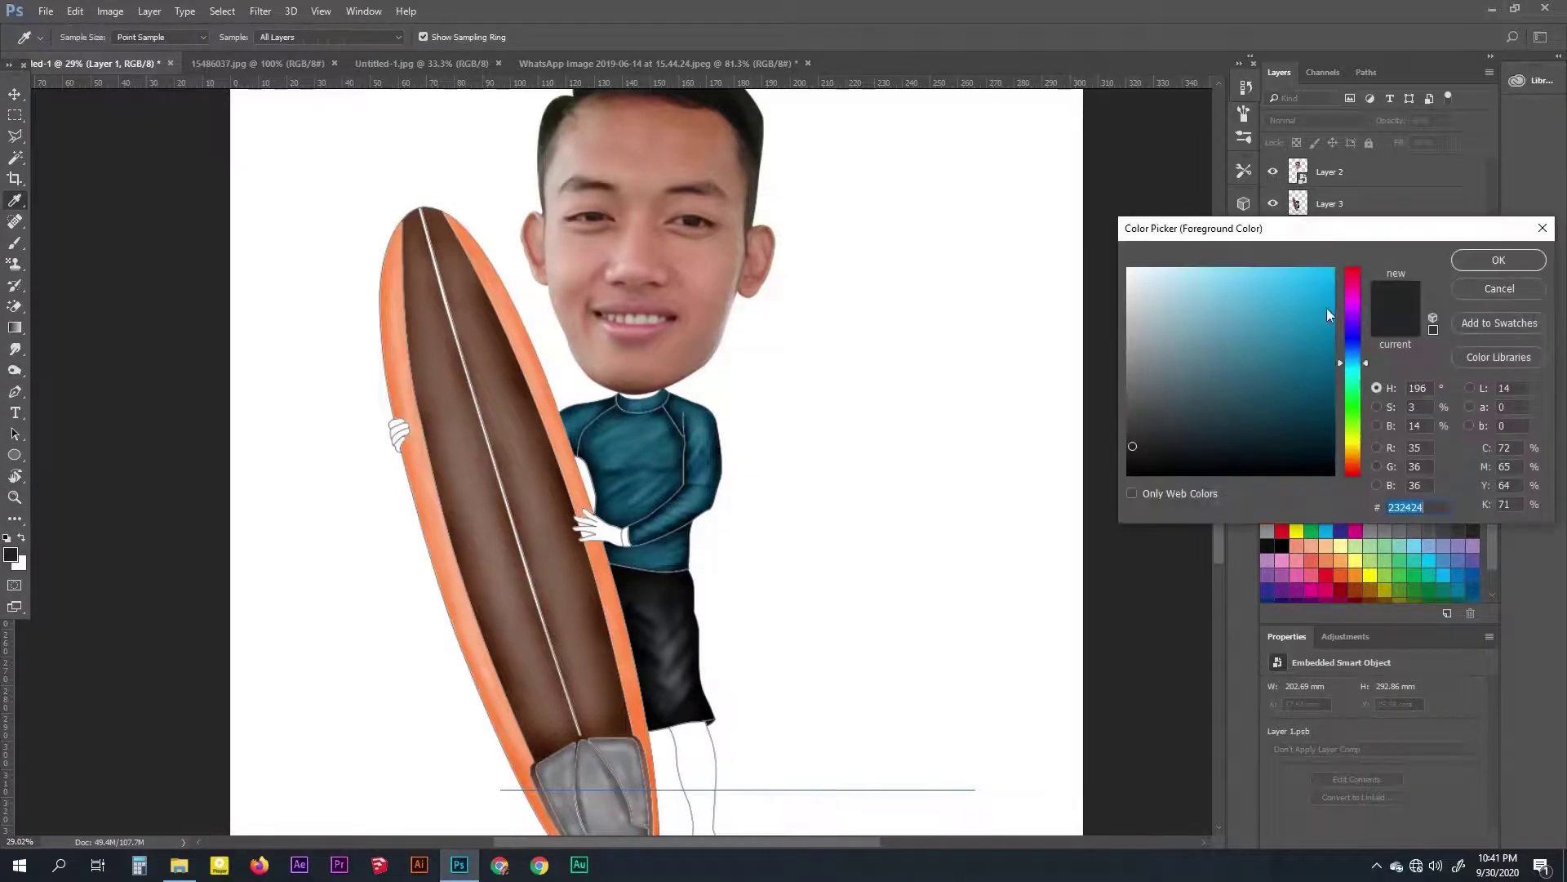
{"action": "key", "text": "space"}
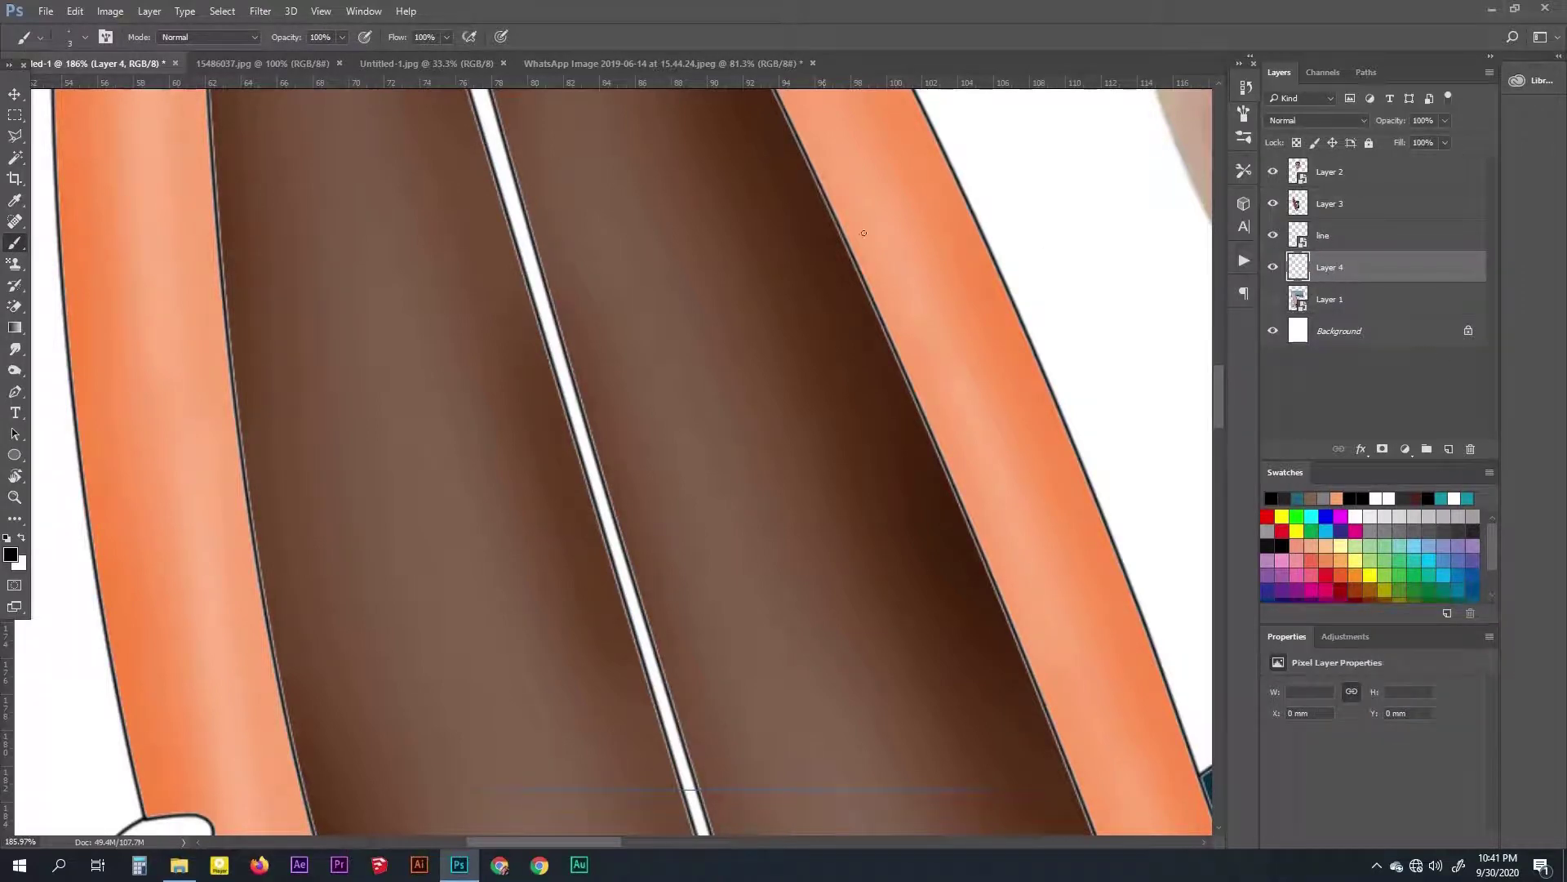
Paint the surfboard's centre stripe solid black on Layer 4, undoing stray strokes
{"action": "type", "text": "]]]]]"}
{"action": "type", "text": "]]]]]]]"}
{"action": "key", "text": "space"}
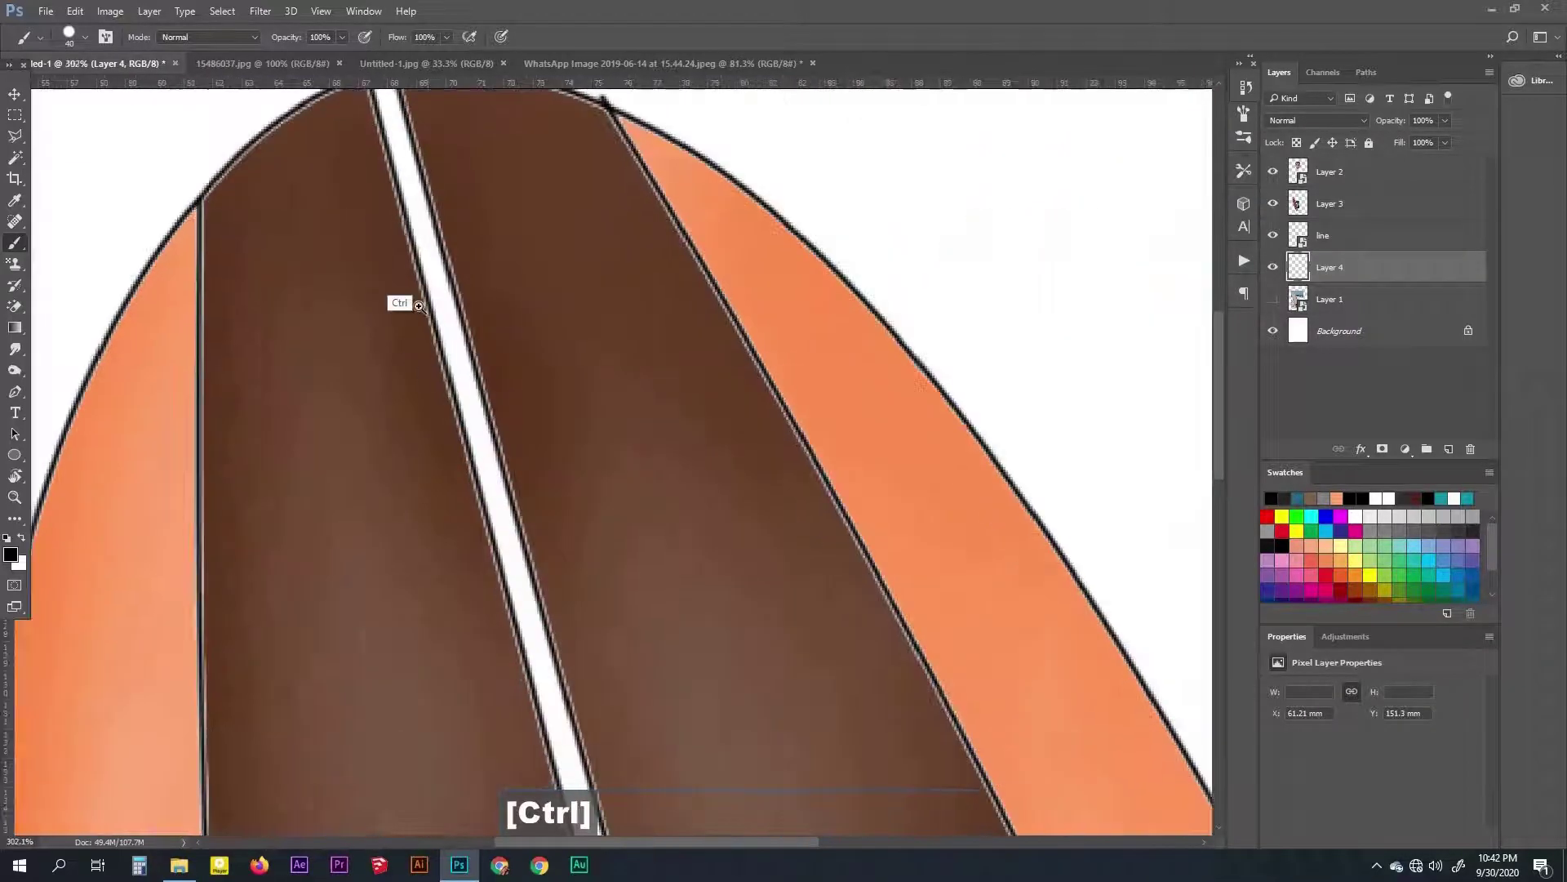
{"action": "key", "text": "space"}
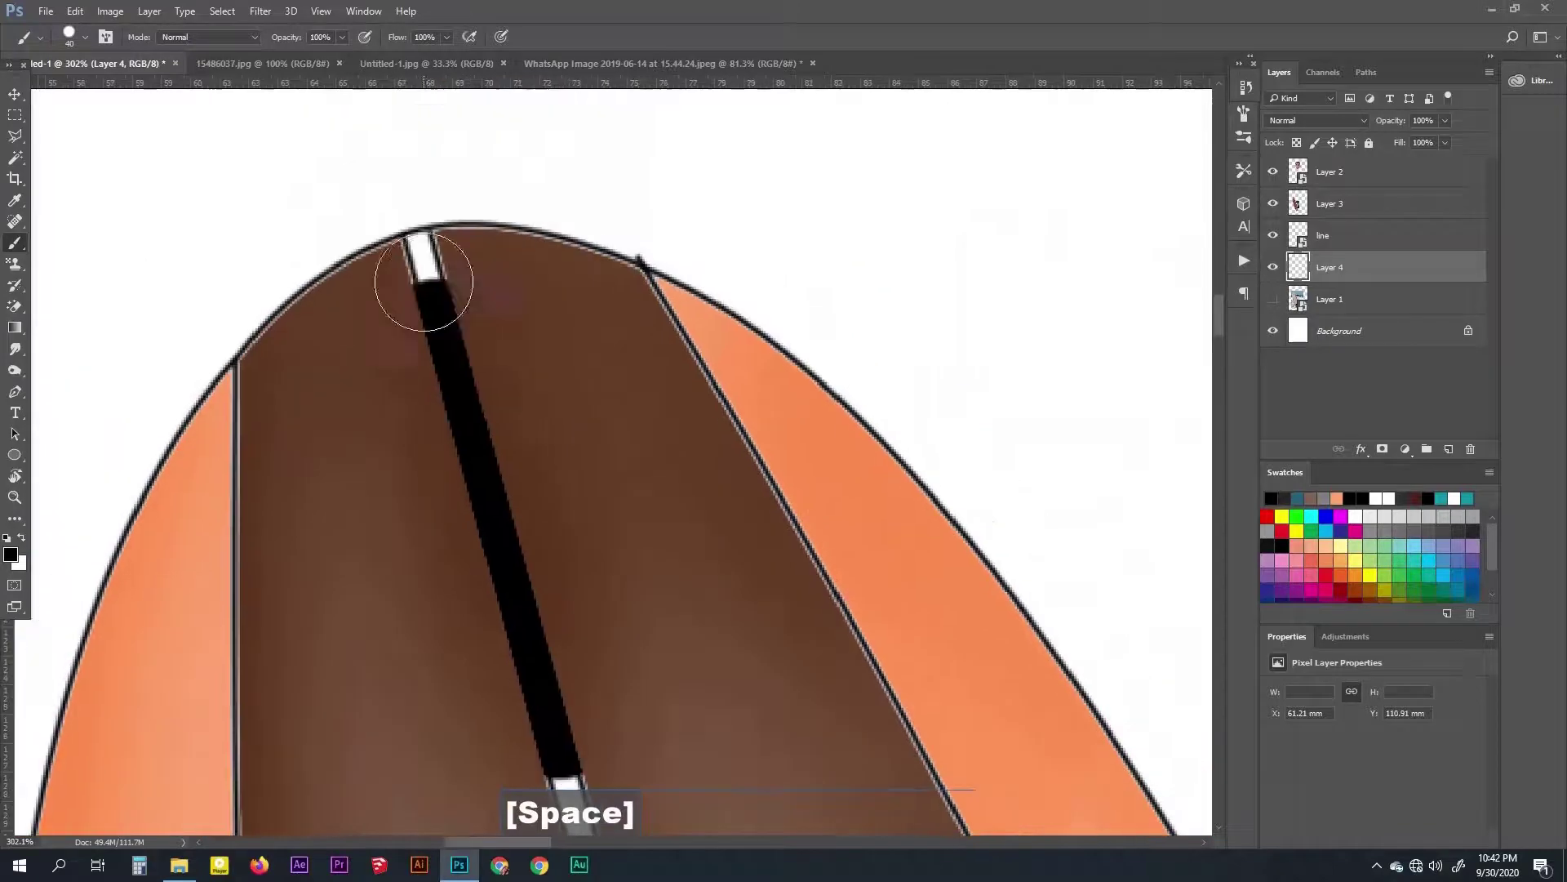
{"action": "key", "text": "space"}
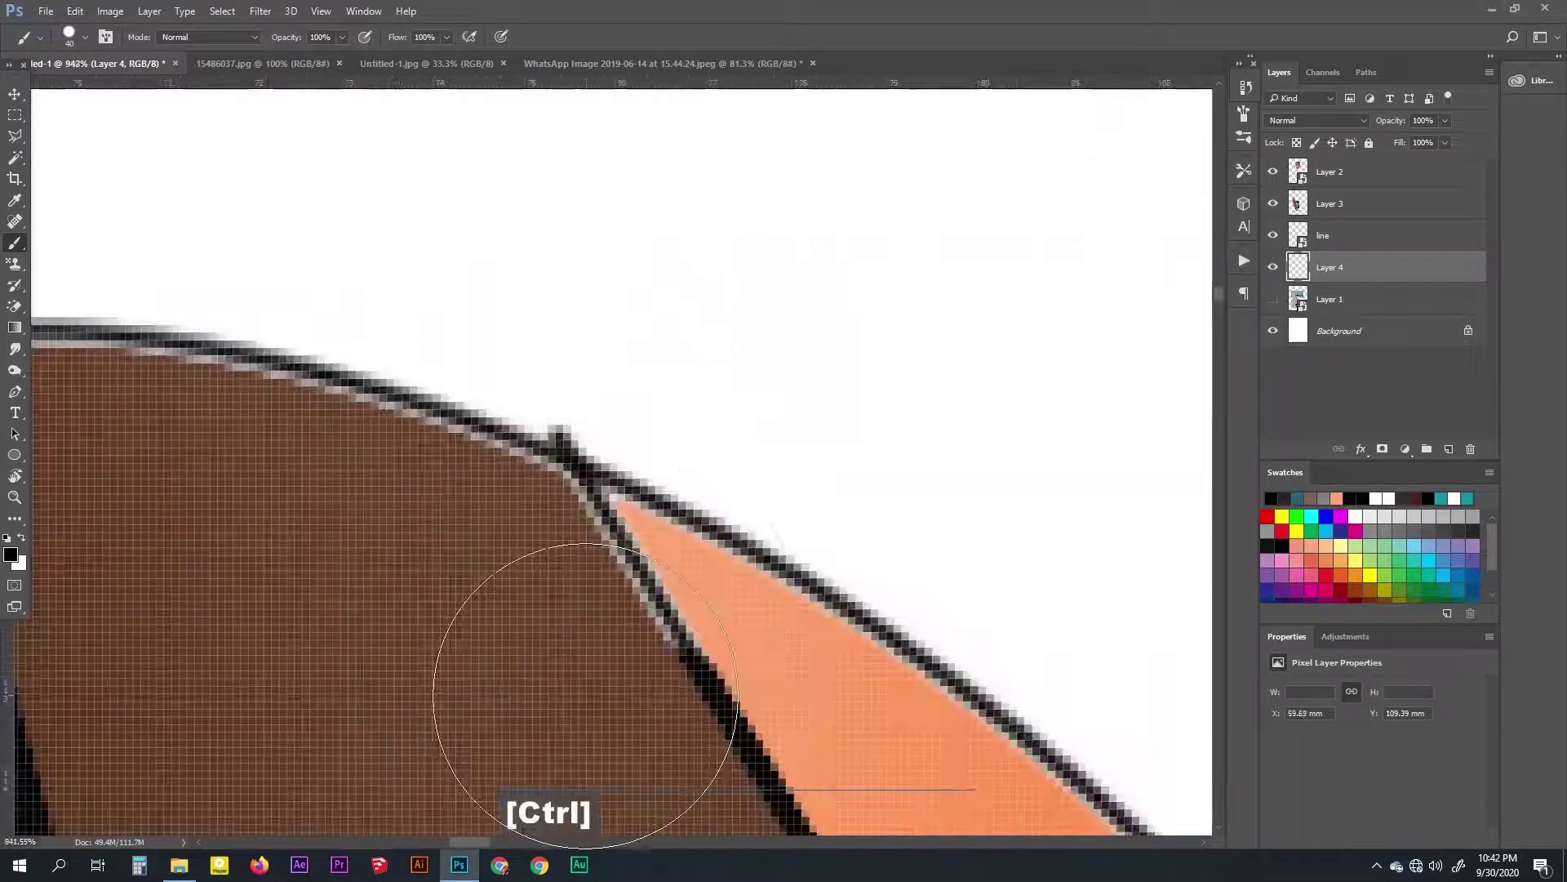
{"action": "key", "text": "space"}
{"action": "key", "text": "]"}
{"action": "type", "text": "]]]]]]]"}
{"action": "key", "text": "space"}
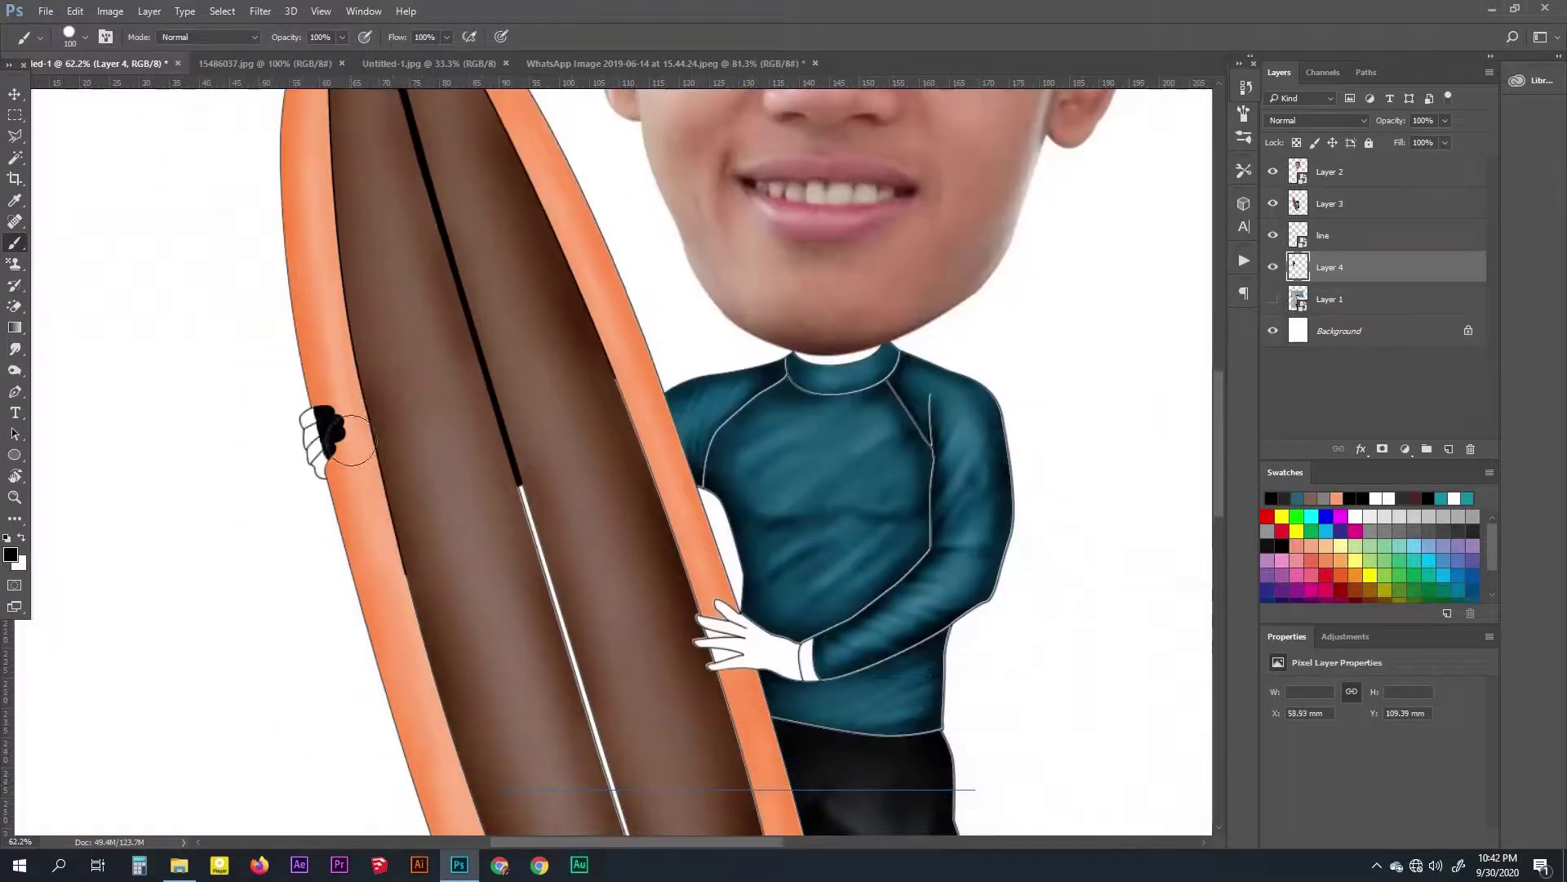
{"action": "key", "text": "ctrl+alt+z"}
Paint both hands and the neck gap under the collar black with a smaller brush
{"action": "key", "text": "space"}
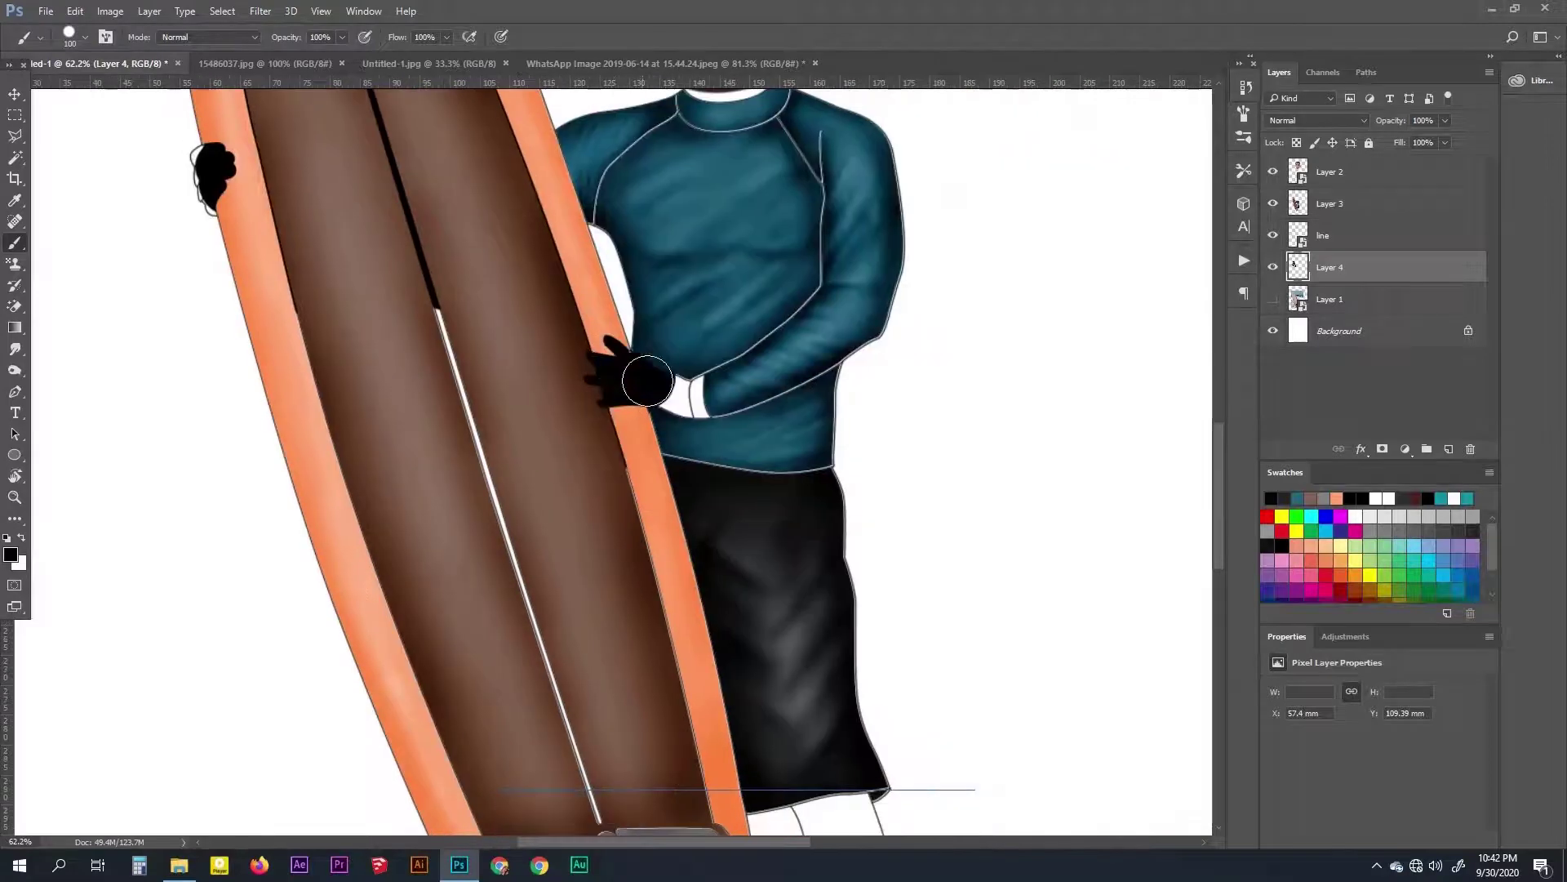
{"action": "key", "text": "space"}
{"action": "key", "text": "ctrl+alt+z"}
{"action": "key", "text": "space"}
{"action": "key", "text": "space"}
{"action": "key", "text": "space"}
{"action": "type", "text": "[[[[[["}
{"action": "key", "text": "space"}
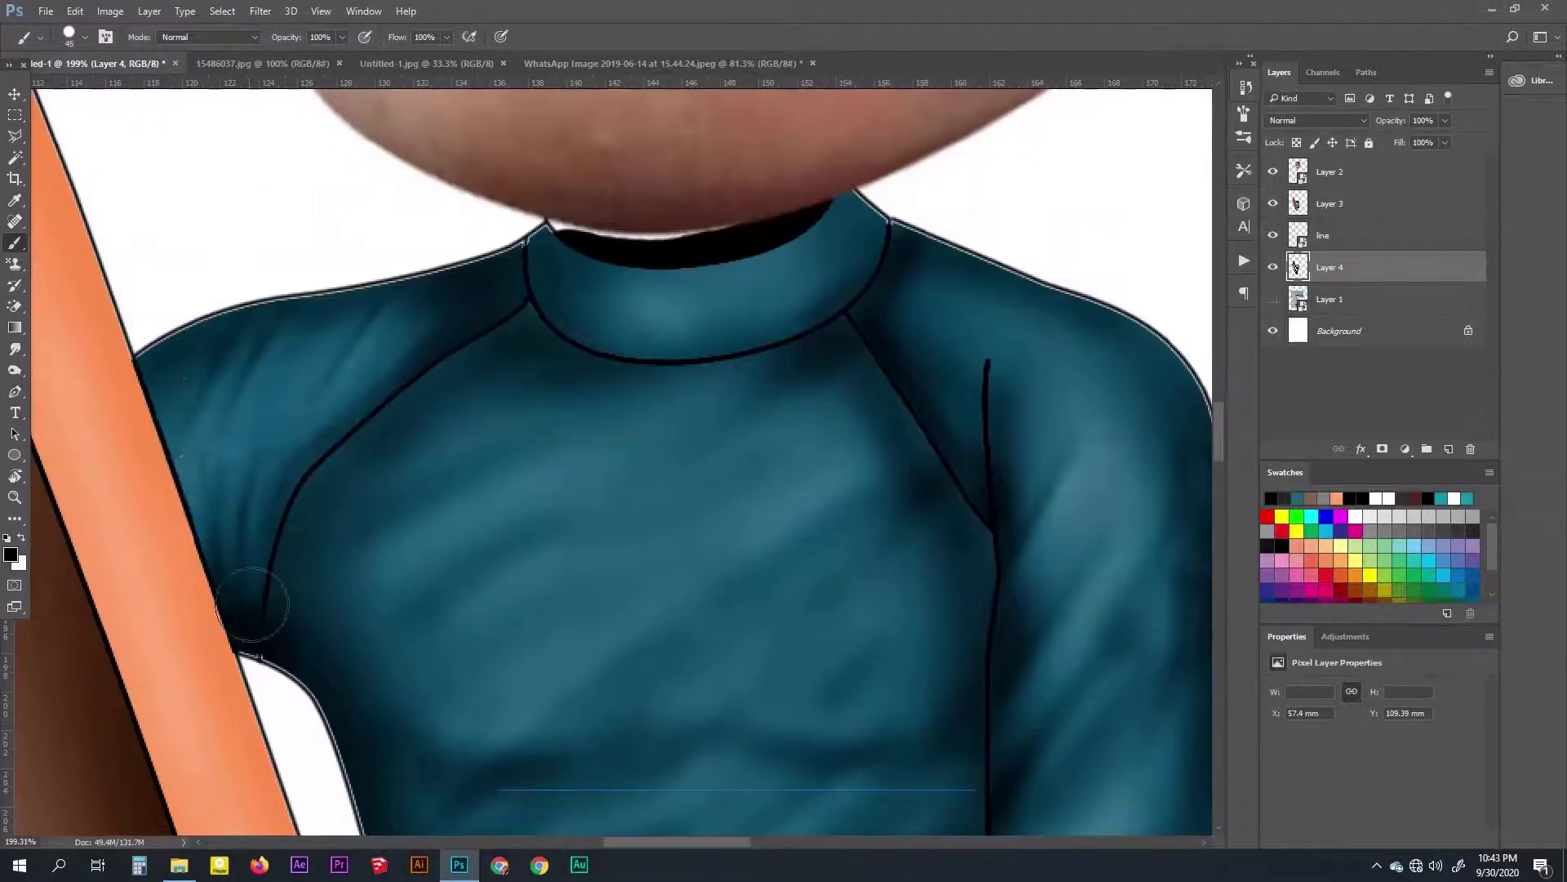
{"action": "key", "text": "ctrl+alt+z"}
{"action": "key", "text": "space"}
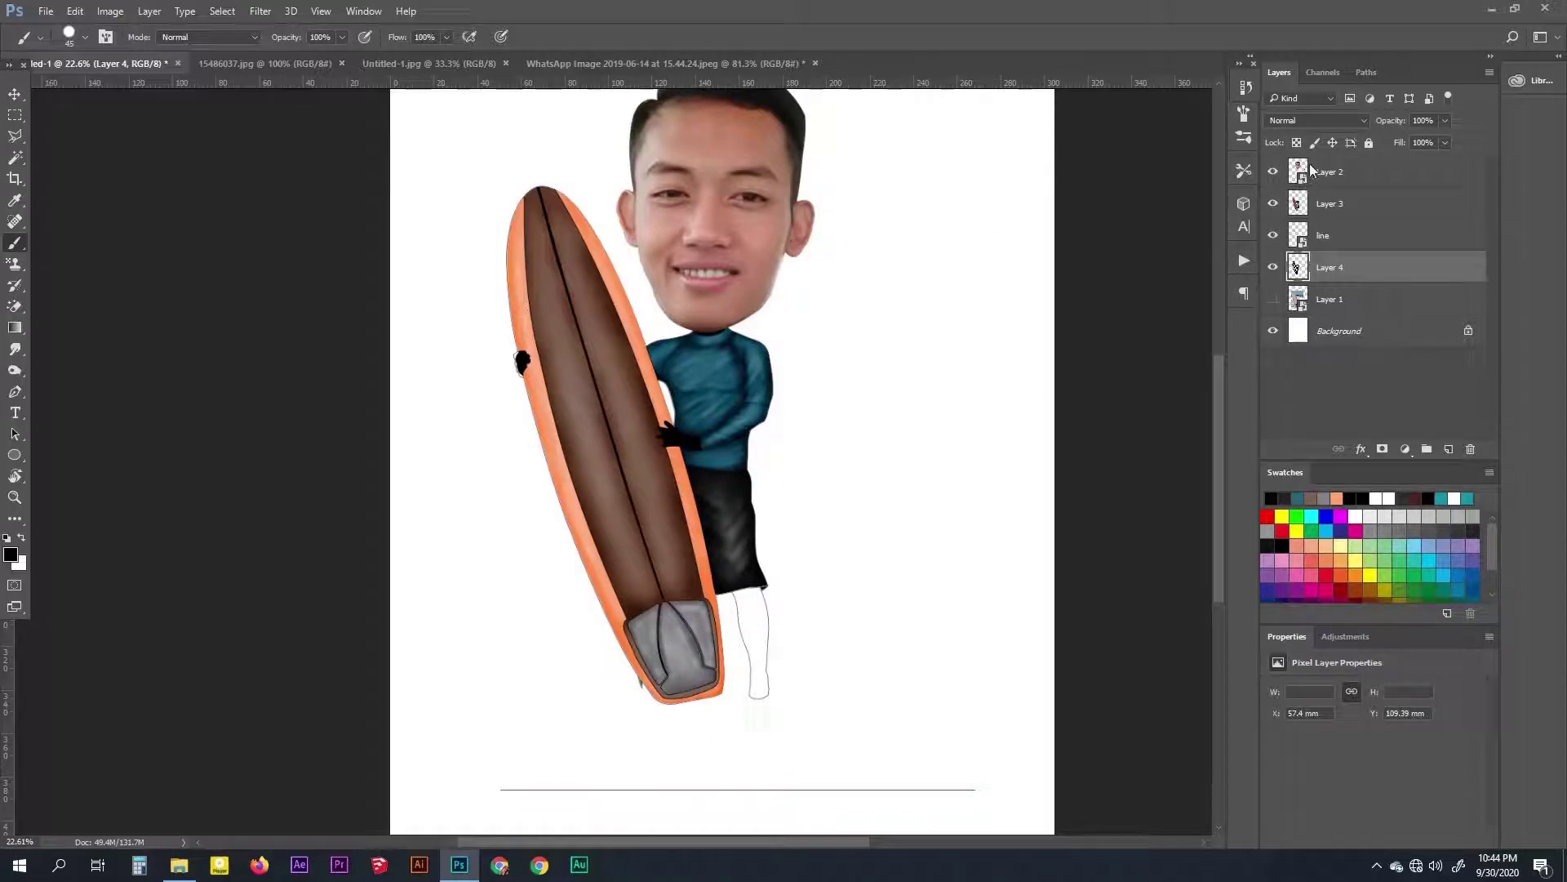
Save the caricature as a PSD file in the desktop karikatur folder
{"action": "key", "text": "ctrl+s"}
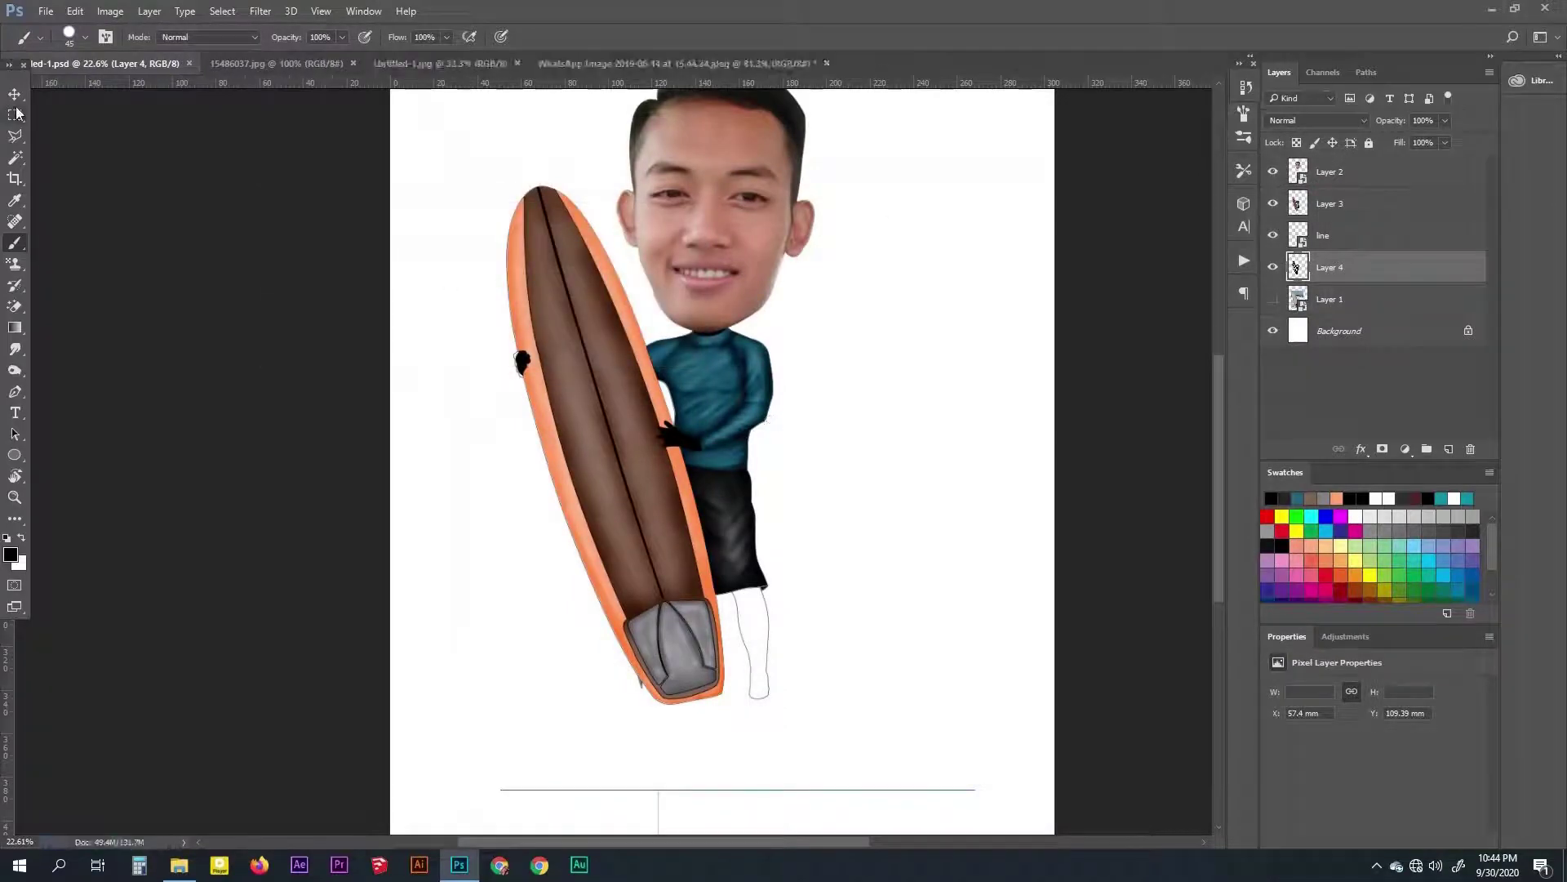
{"action": "key", "text": "space"}
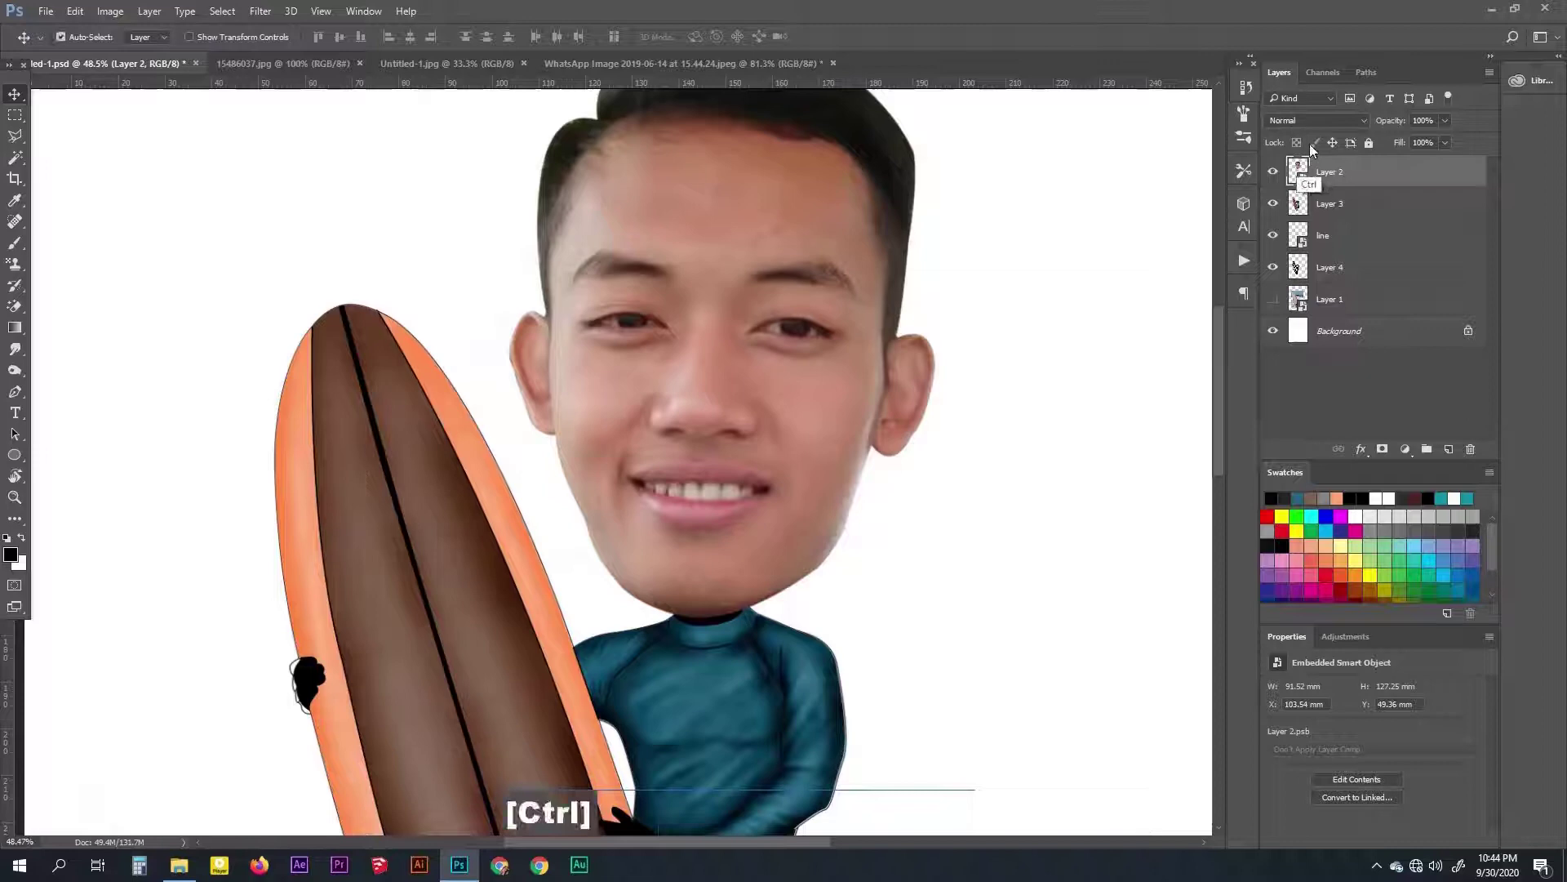
Duplicate the head layer (Layer 2) as Layer 2 copy at the top of the stack
{"action": "key", "text": "ctrl+j"}
{"action": "key", "text": "space"}
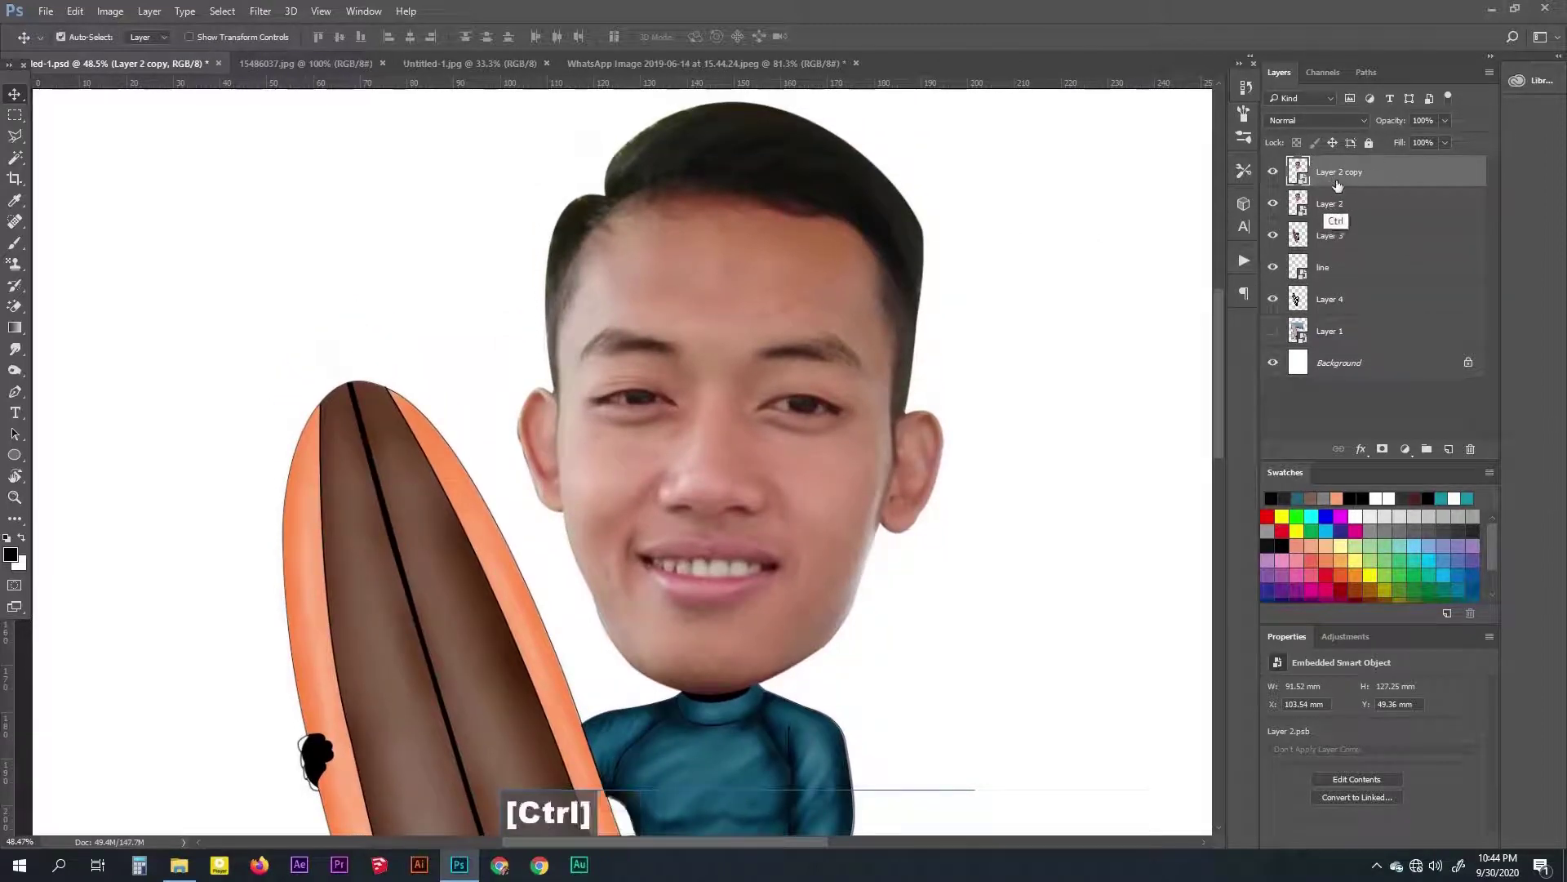
Duplicate the head layer again and merge the blended face copy down into Layer 2 copy 2
{"action": "key", "text": "ctrl+j"}
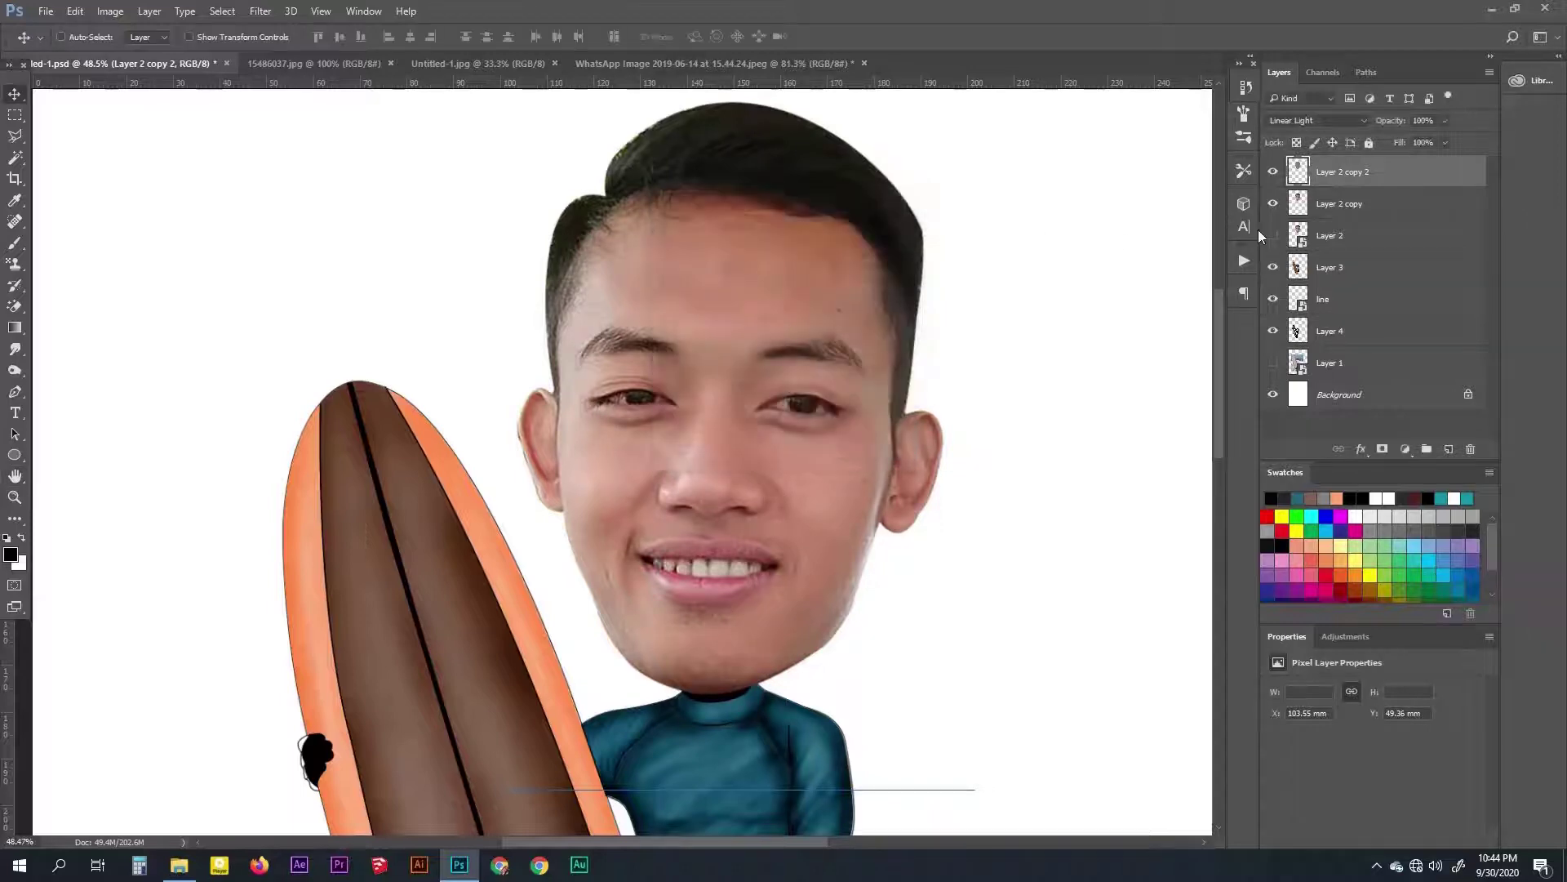
{"action": "key", "text": "ctrl+e"}
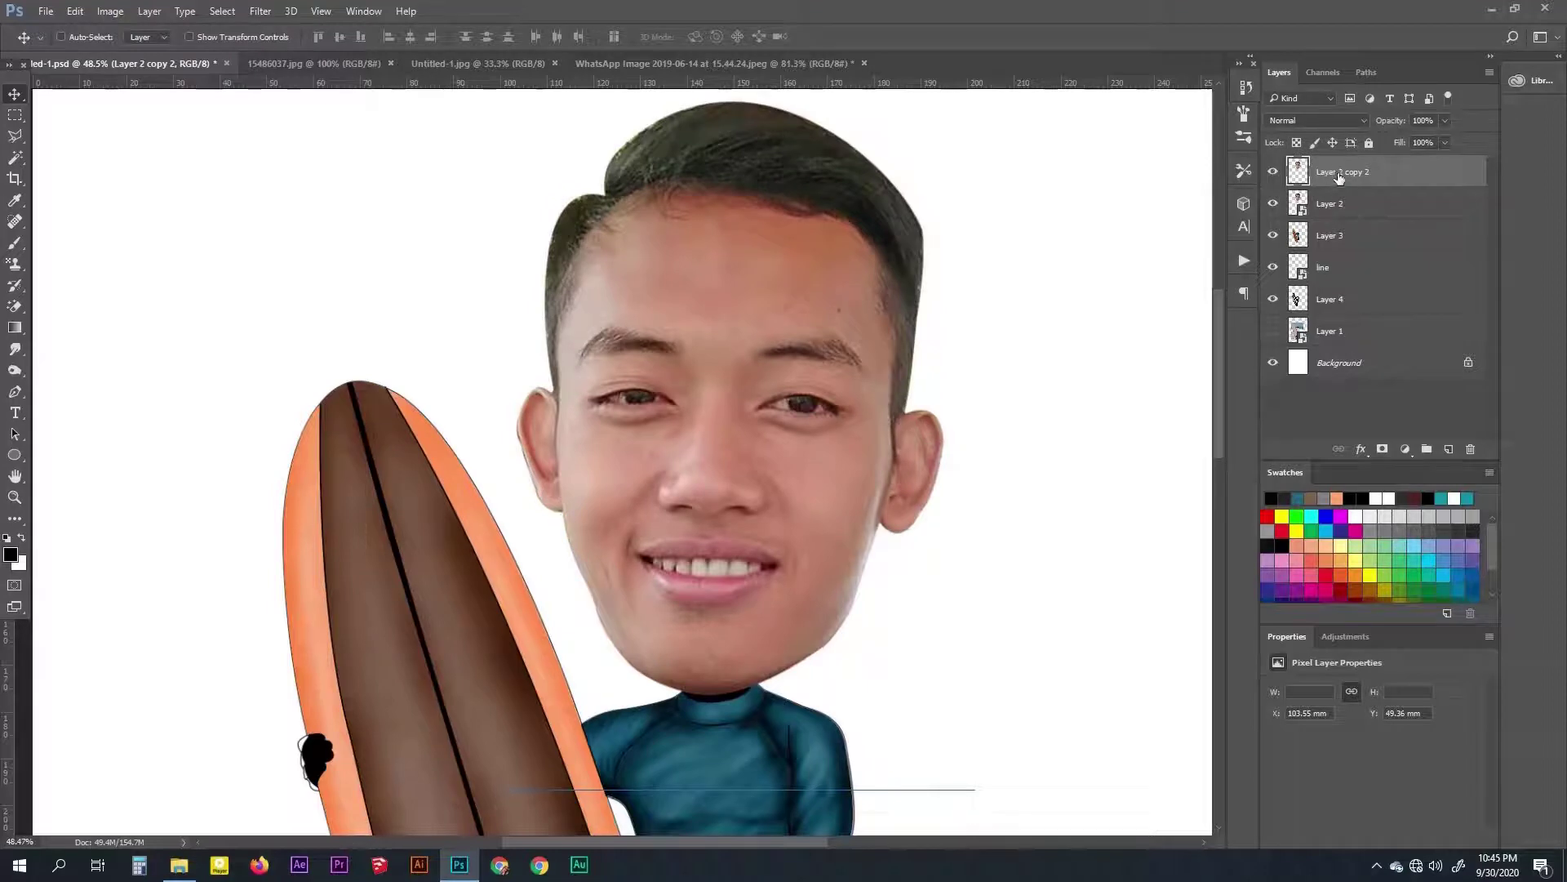
Duplicate the face as Layer 2 copy 3 and smudge the cheek and chin skin smooth at 30% strength
{"action": "key", "text": "ctrl+j"}
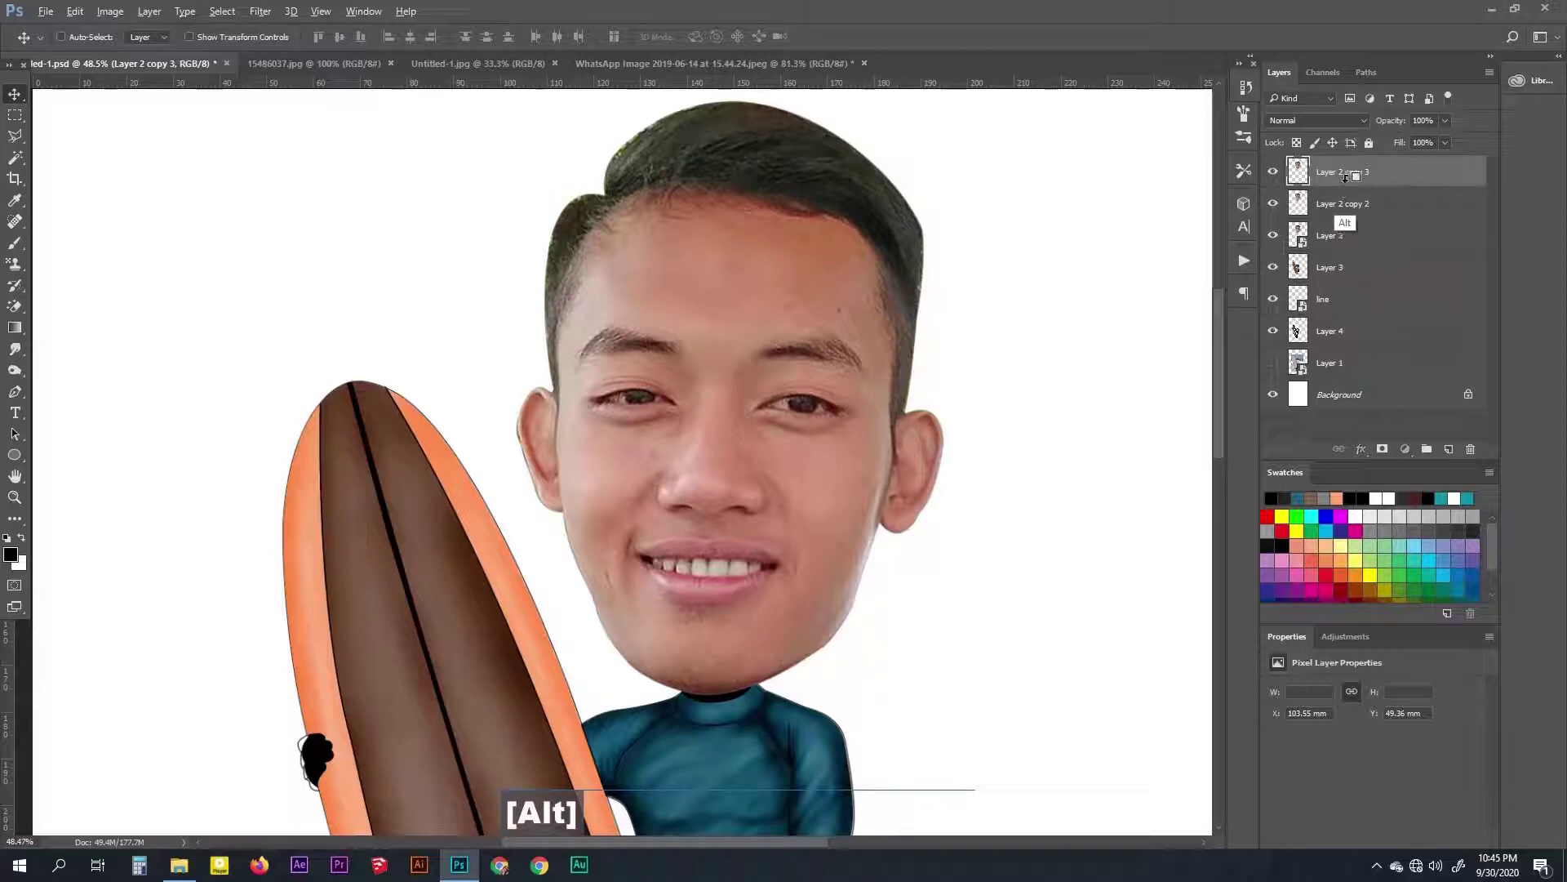
{"action": "key", "text": "space"}
{"action": "key", "text": "space"}
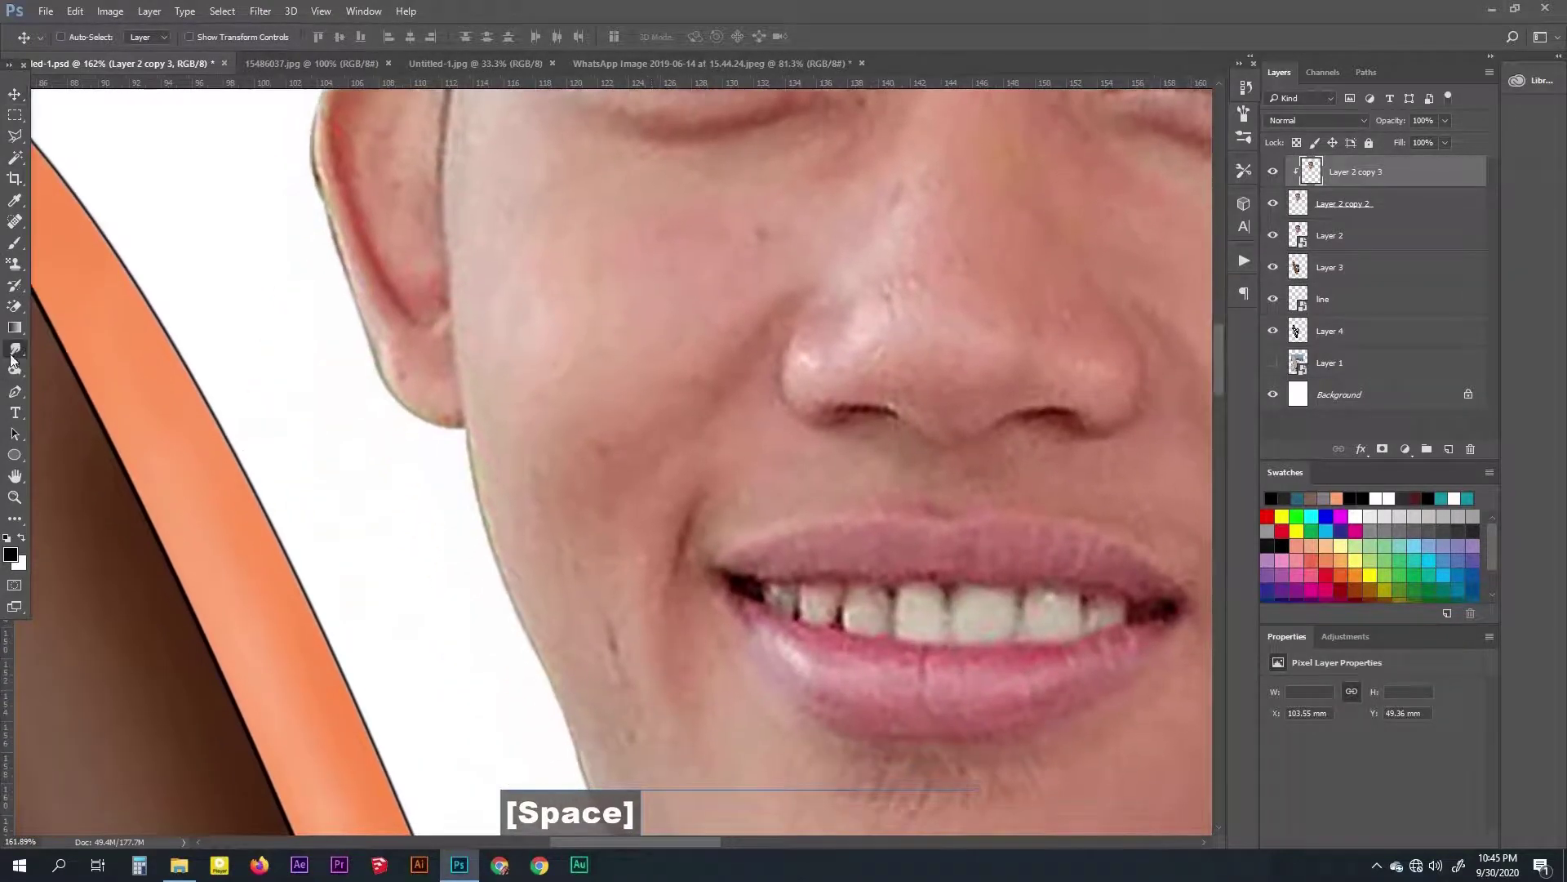
{"action": "key", "text": "space"}
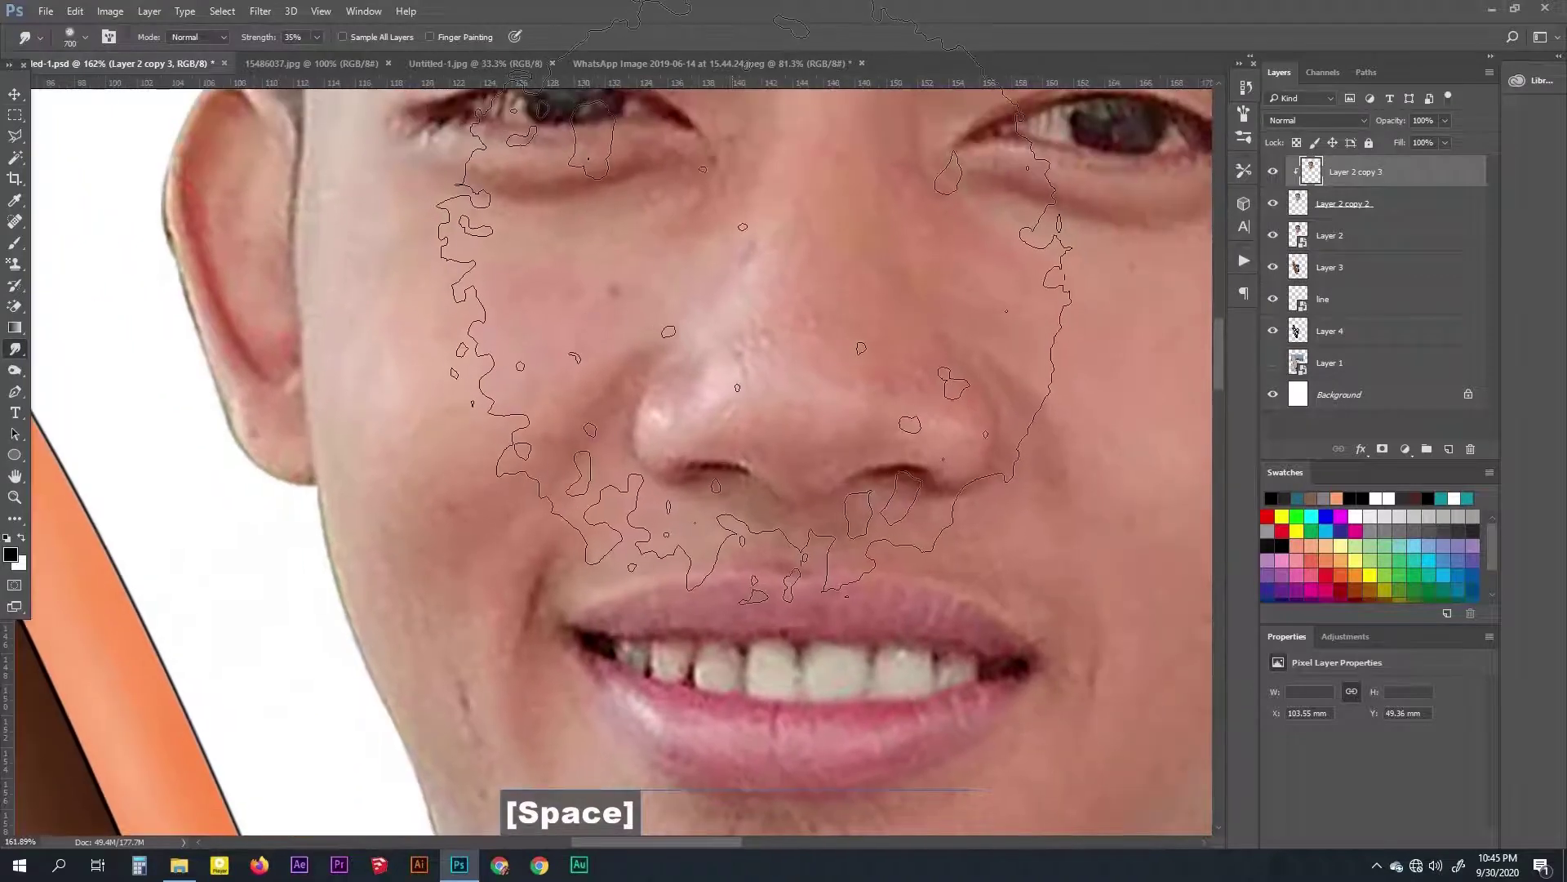
{"action": "type", "text": "[[[[[[[[[["}
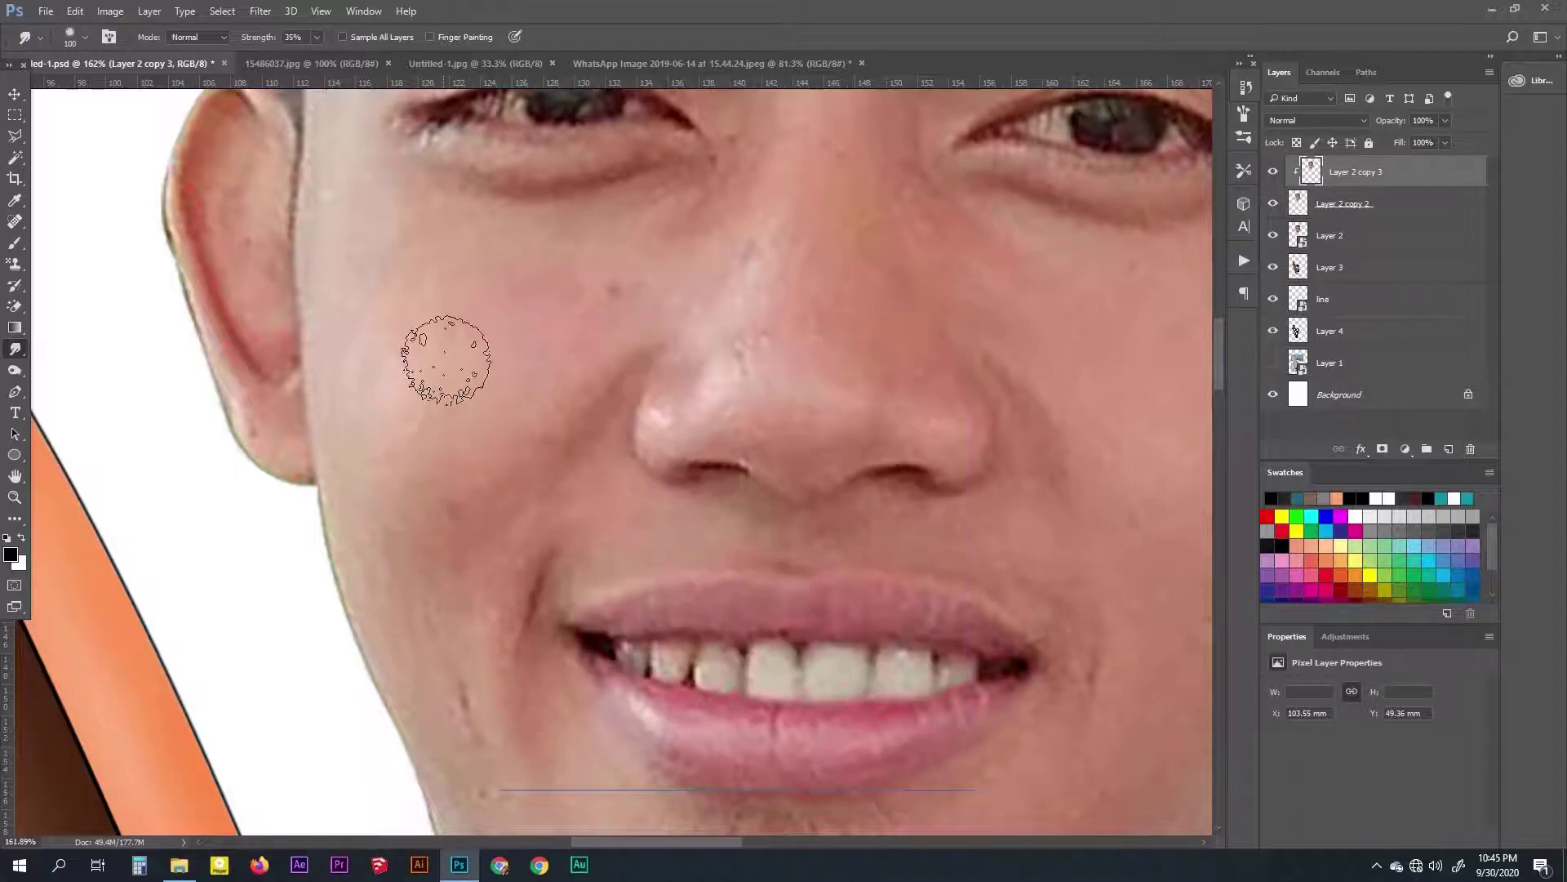
{"action": "key", "text": "ctrl+alt+z"}
{"action": "key", "text": "space"}
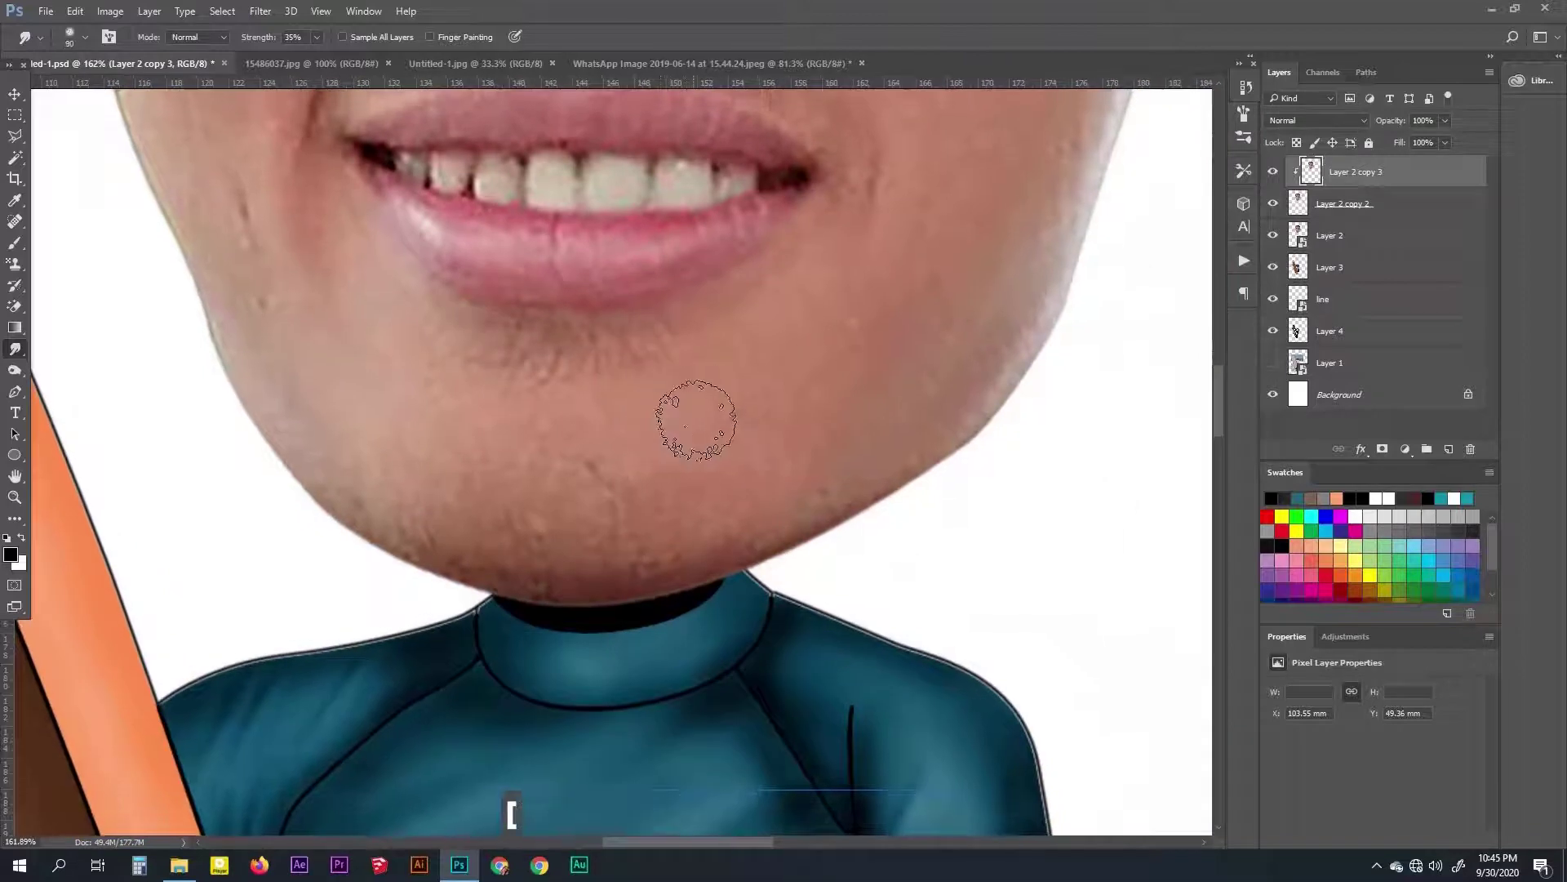
{"action": "type", "text": "[[[[]]"}
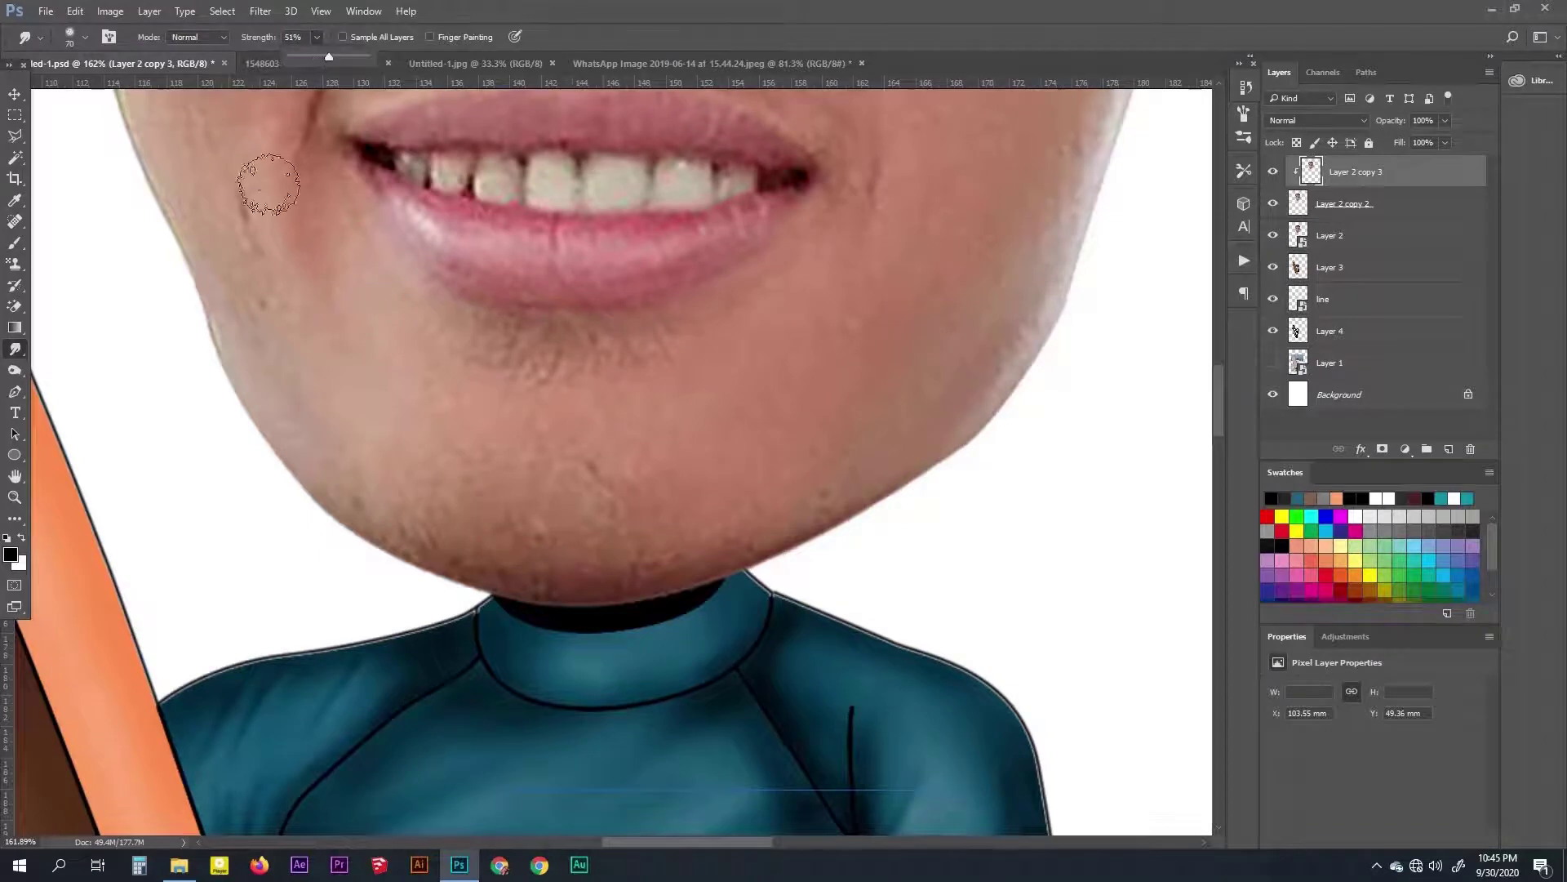
Smudge the skin around the mouth, nose, cheeks and forehead softer at about 41% strength
{"action": "key", "text": "space"}
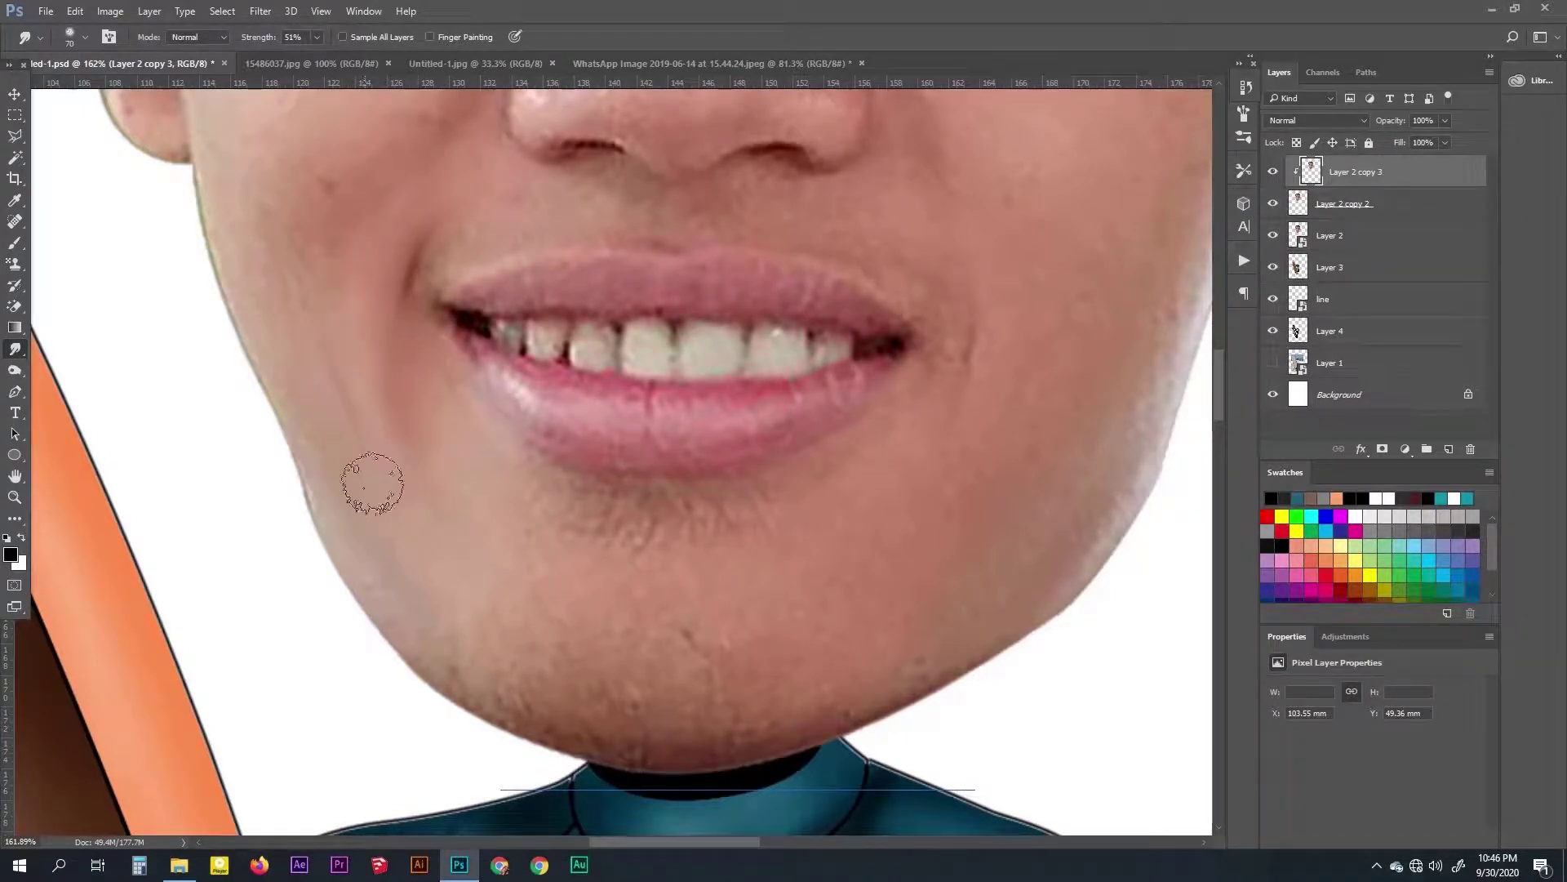
{"action": "key", "text": "space"}
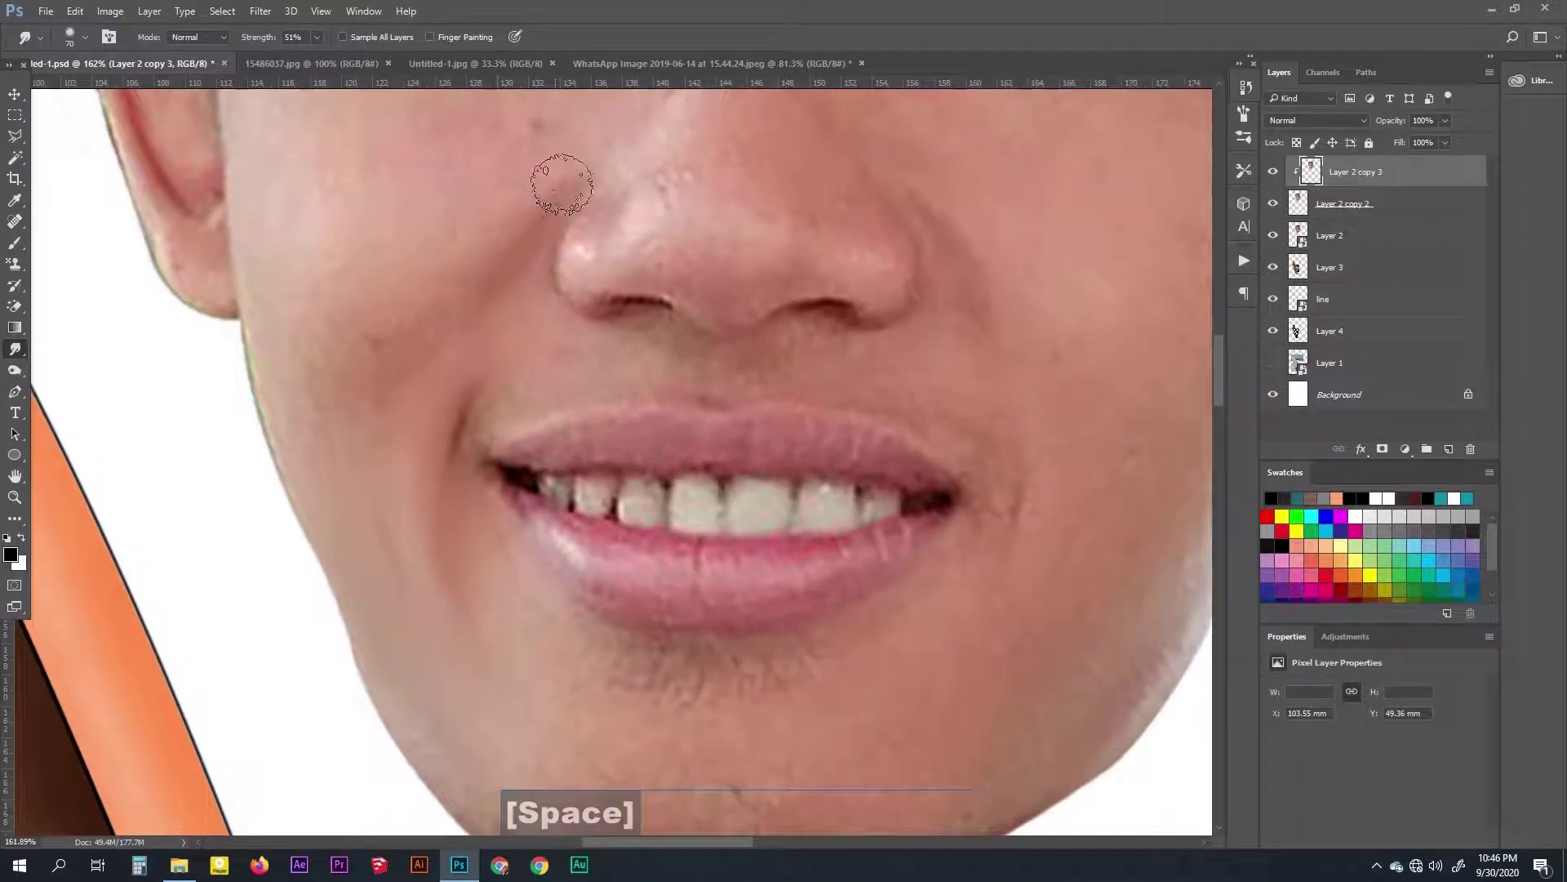
{"action": "key", "text": "space"}
{"action": "type", "text": "]]]"}
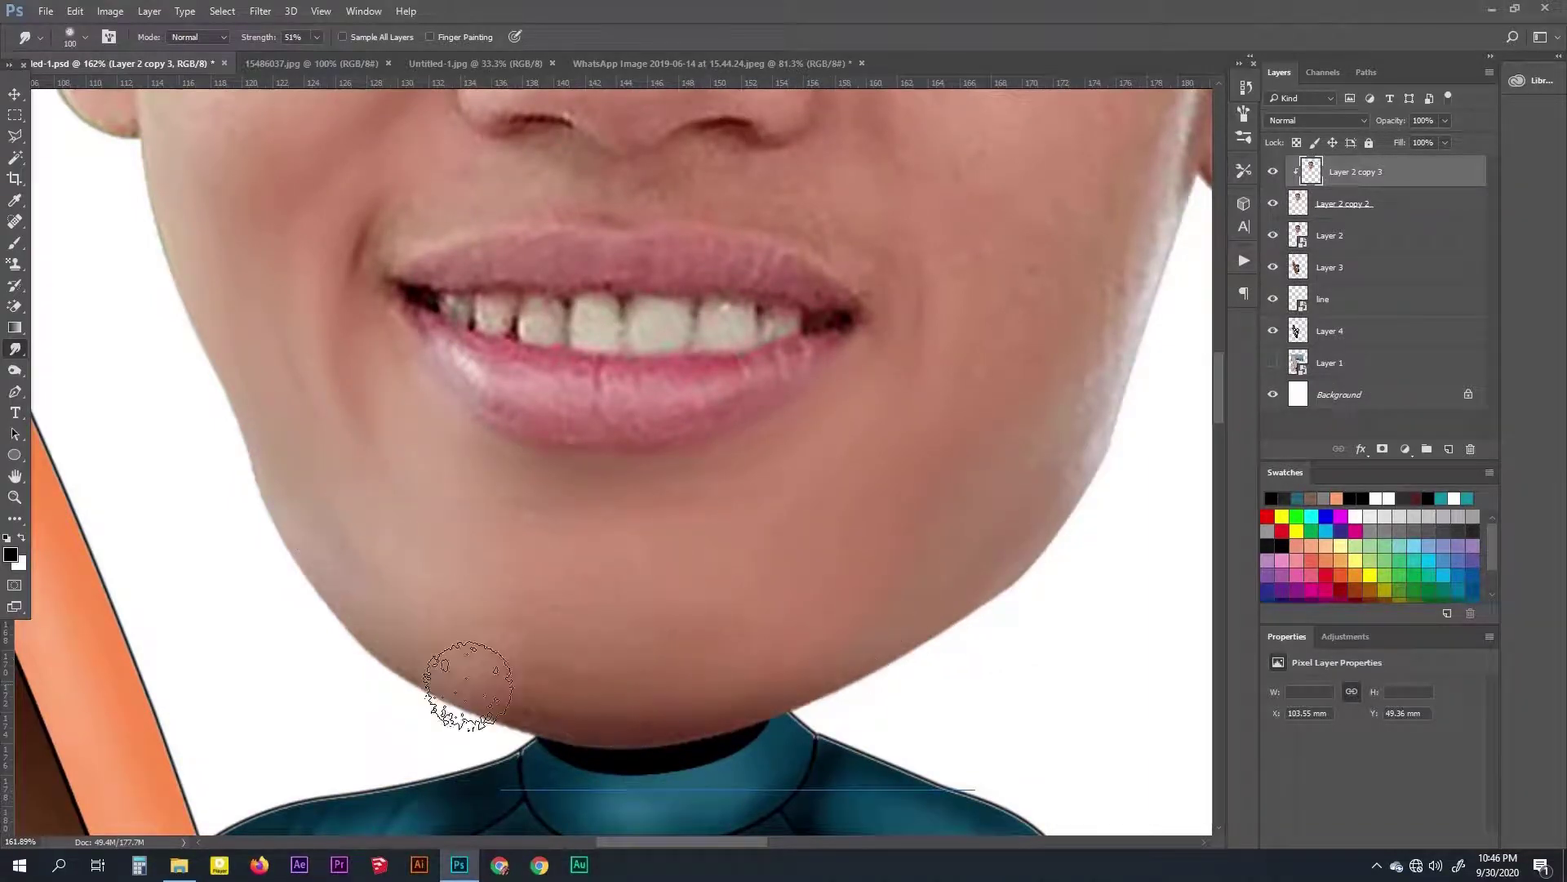
{"action": "key", "text": "space"}
{"action": "key", "text": "space"}
{"action": "key", "text": "space"}
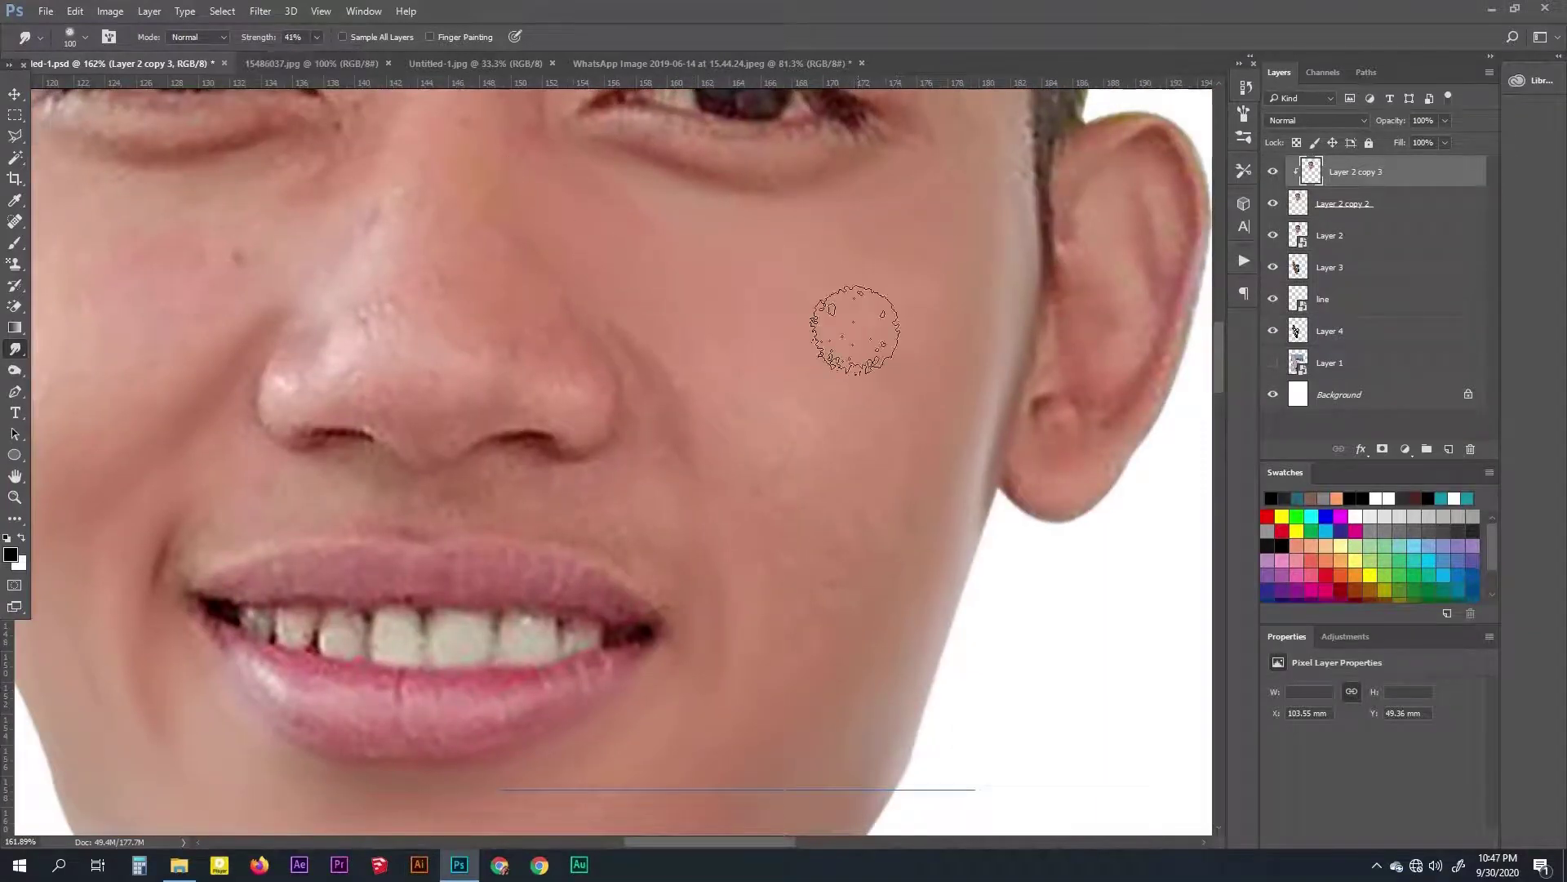
{"action": "type", "text": "]]"}
{"action": "key", "text": "space"}
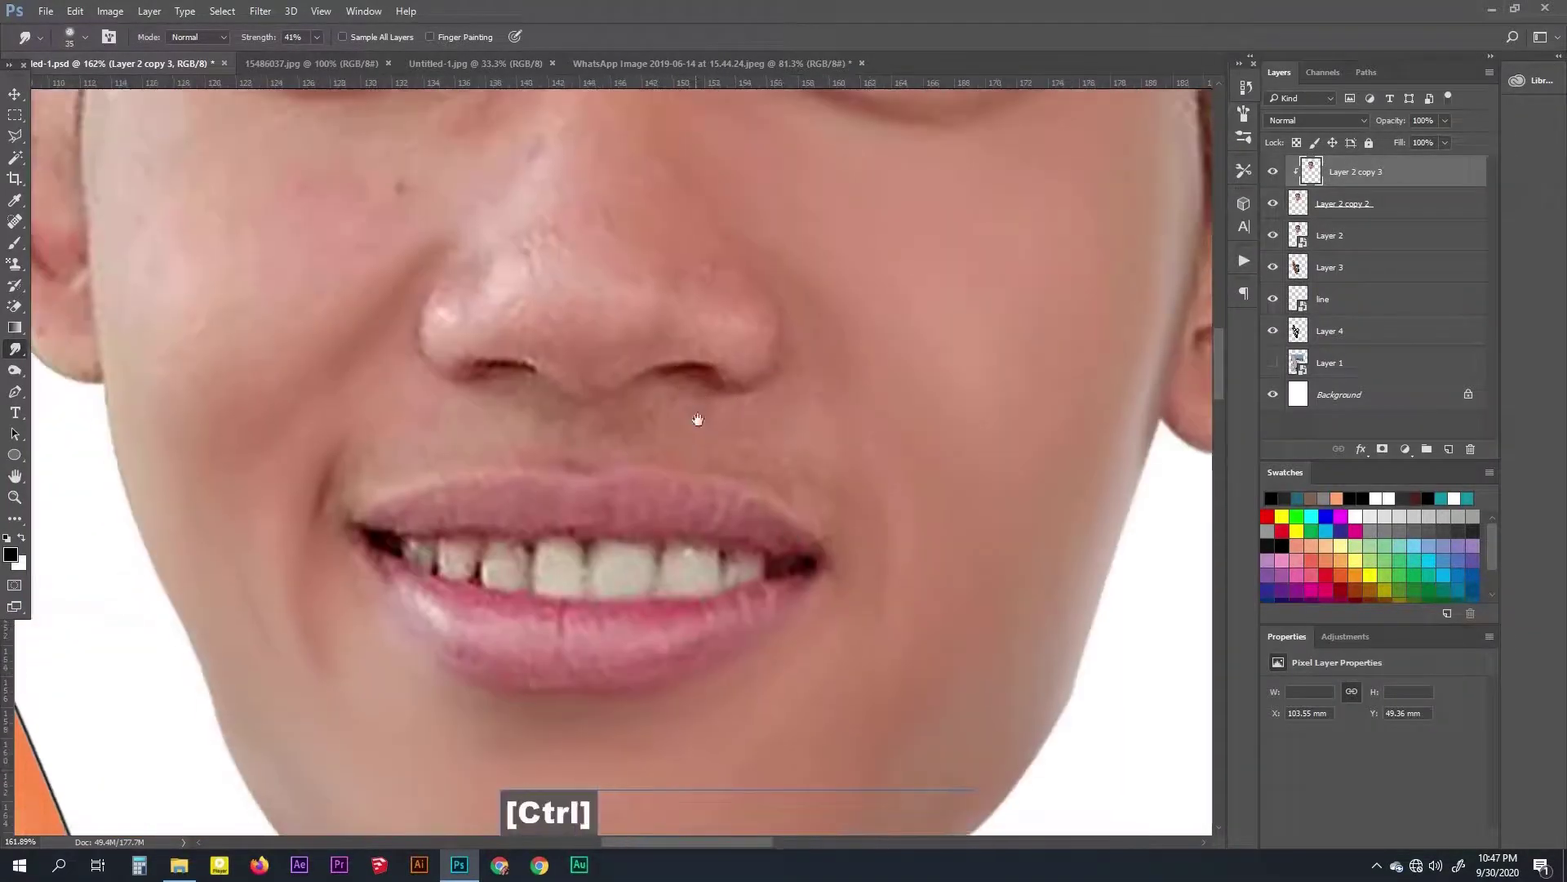
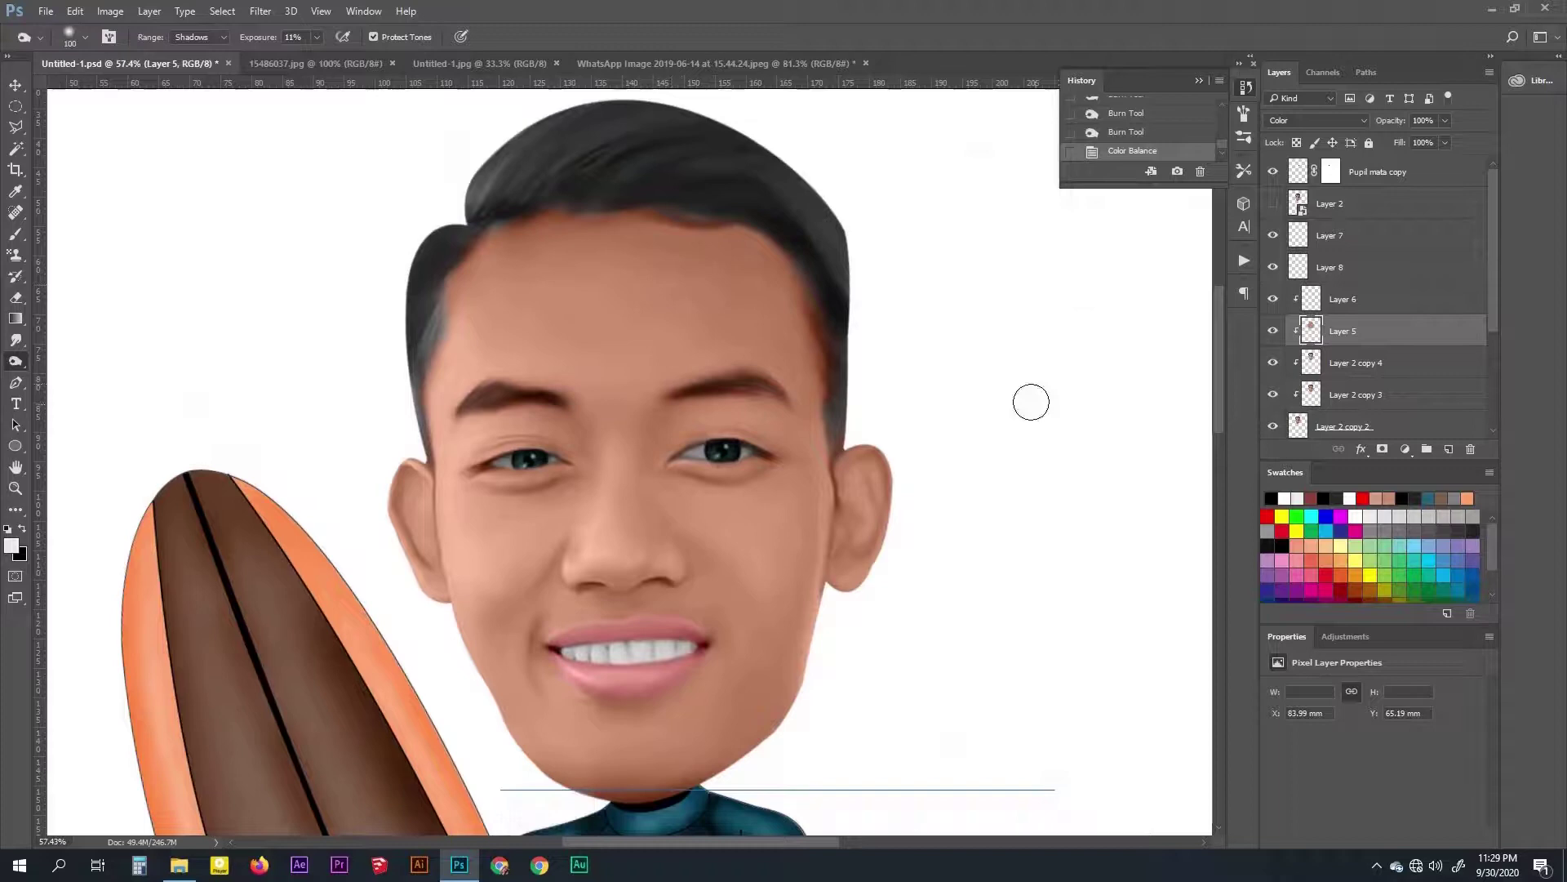
Group the painting layers, duplicate the group and merge the copy into a single Layer 9 on top
{"action": "key", "text": "space"}
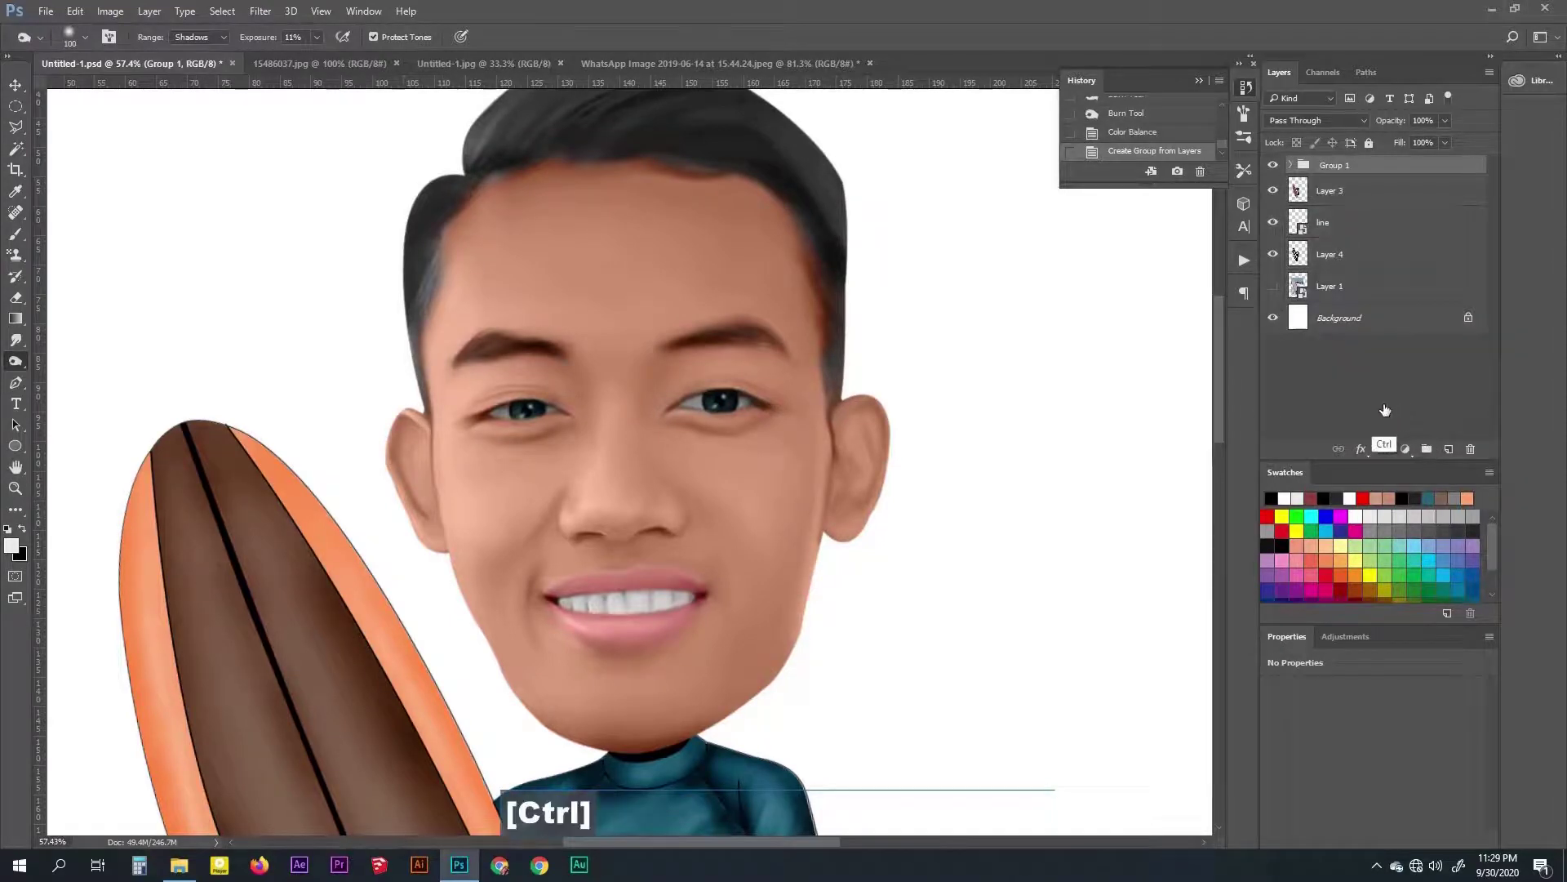
{"action": "key", "text": "ctrl+j"}
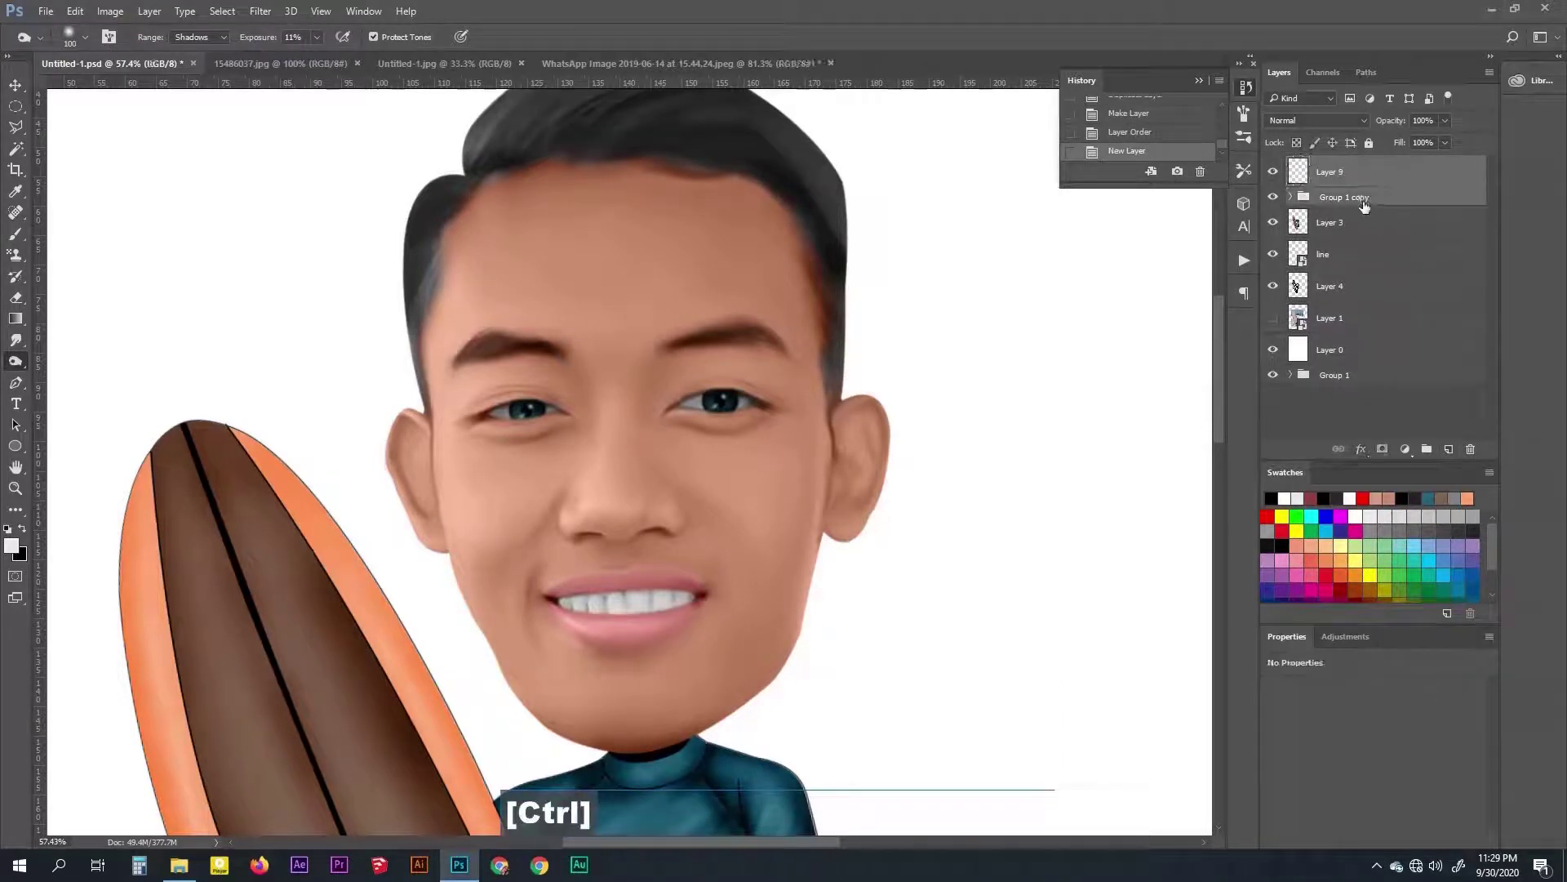
{"action": "key", "text": "ctrl+e"}
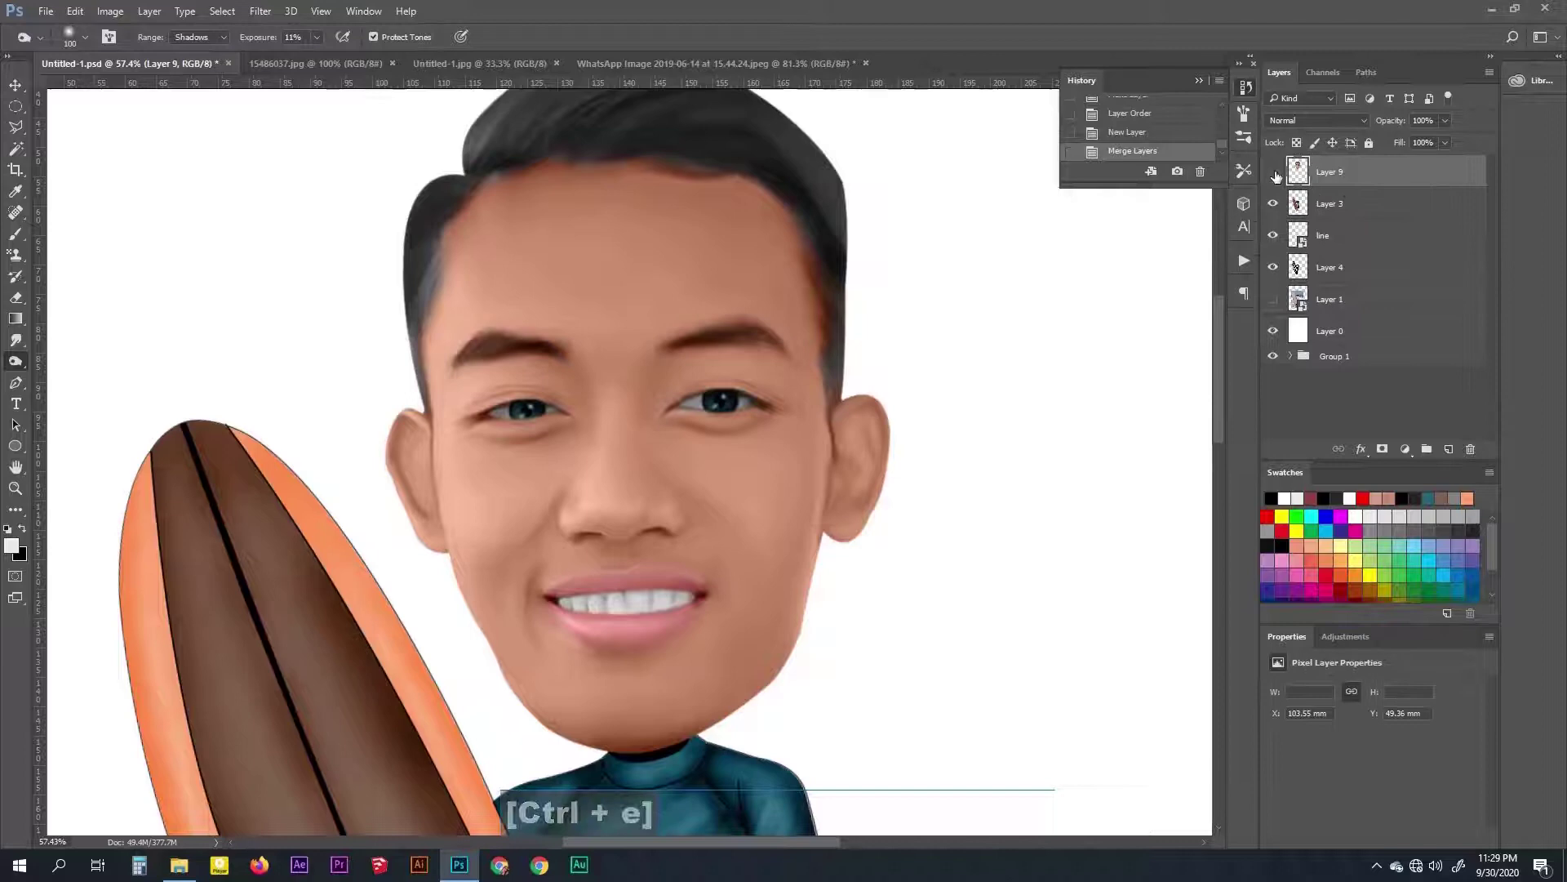
{"action": "key", "text": "space"}
Dodge the teeth and lips lighter on Layer 9 with a small Midtones brush at low exposure
{"action": "key", "text": "space"}
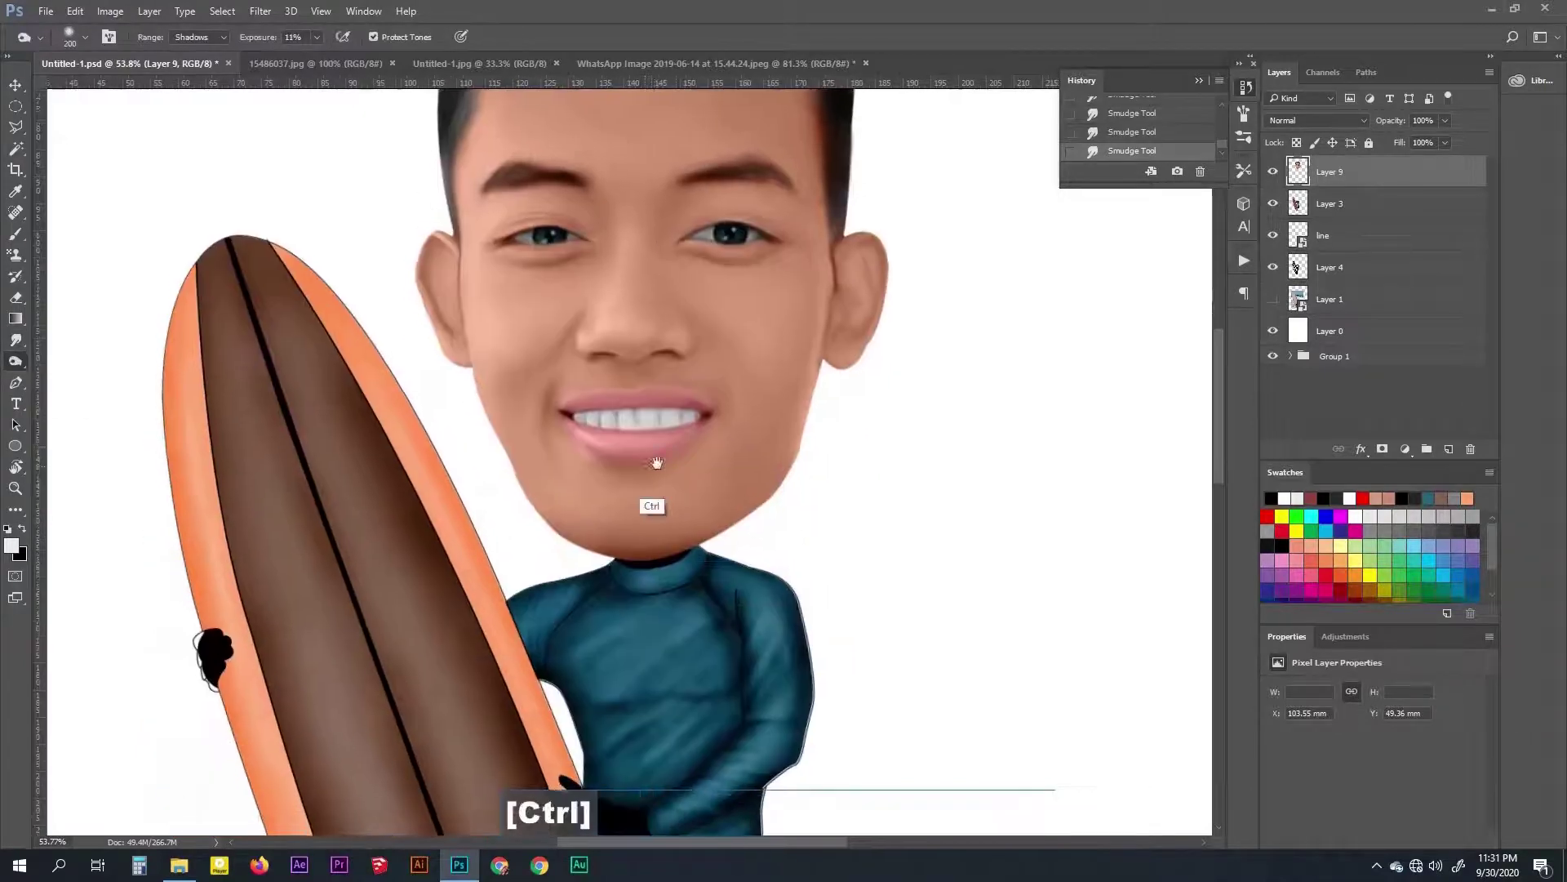
{"action": "type", "text": "[[[[[[[[[[[[[[[[[["}
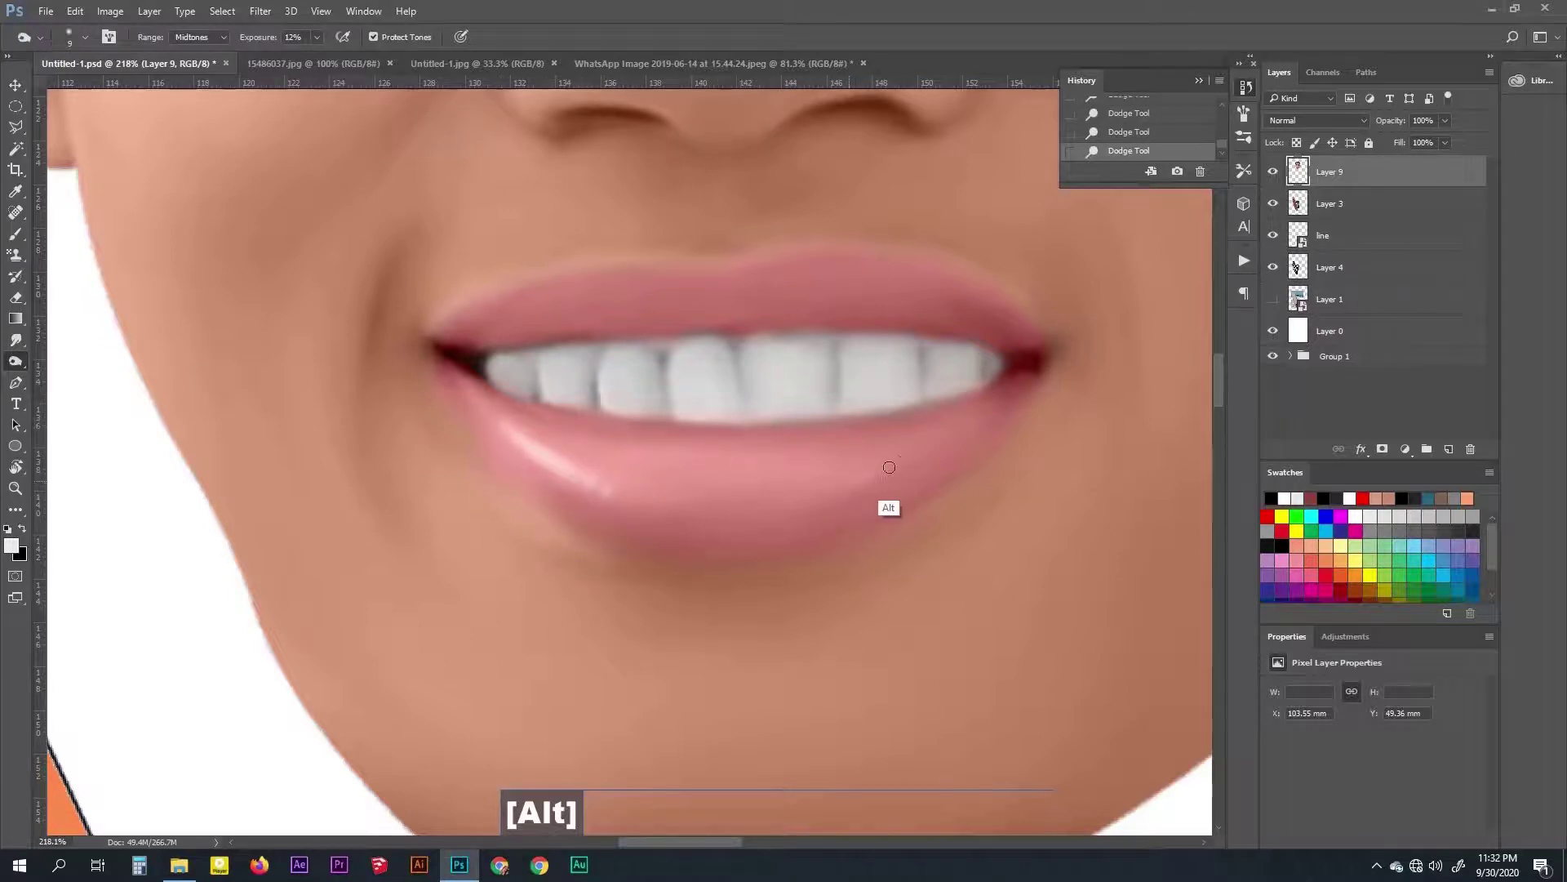
{"action": "key", "text": "ctrl+alt+z"}
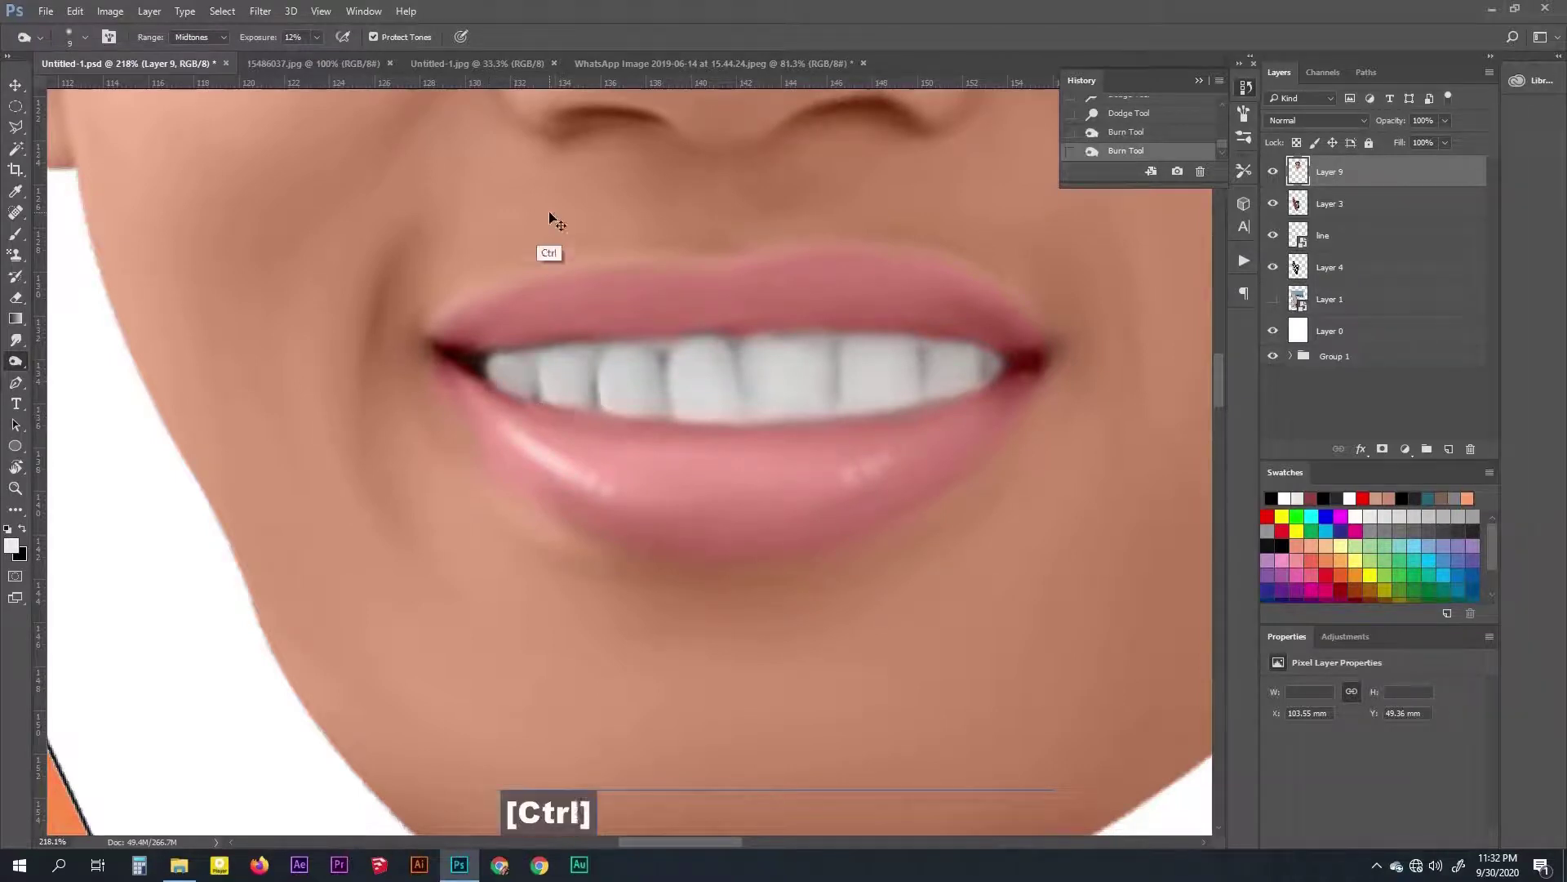
{"action": "key", "text": "9"}
{"action": "key", "text": "Return"}
{"action": "key", "text": "ctrl+alt+z"}
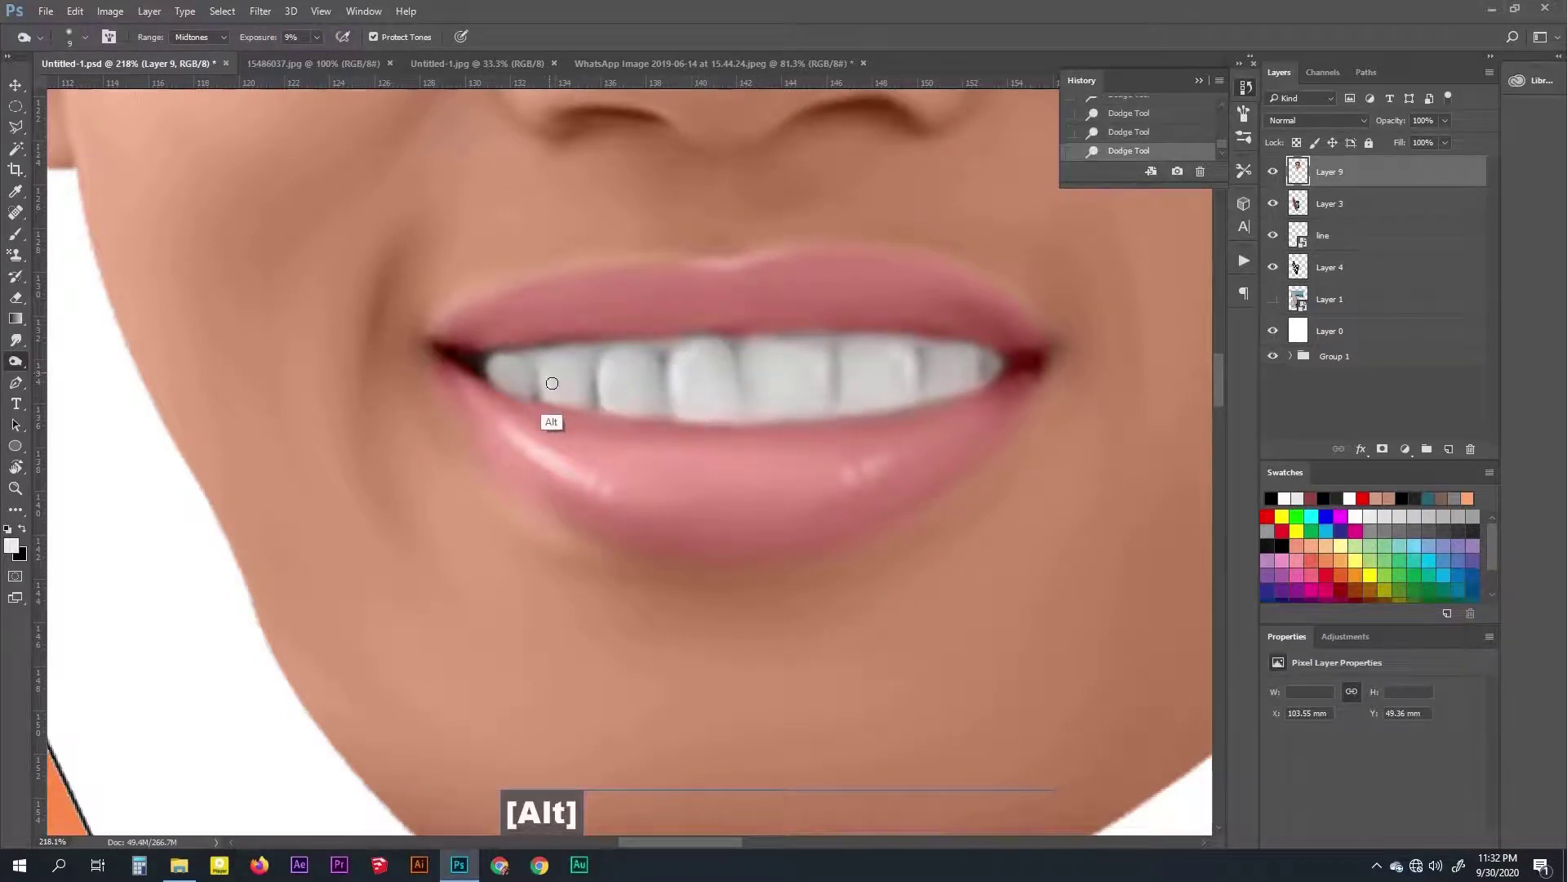
{"action": "key", "text": "space"}
{"action": "key", "text": "r"}
{"action": "key", "text": "]"}
{"action": "type", "text": "]]]]"}
{"action": "key", "text": "["}
{"action": "type", "text": "[[[["}
Burn the lip corners and nose creases and dodge the nose brighter with soft strokes
{"action": "key", "text": "ctrl+alt+z"}
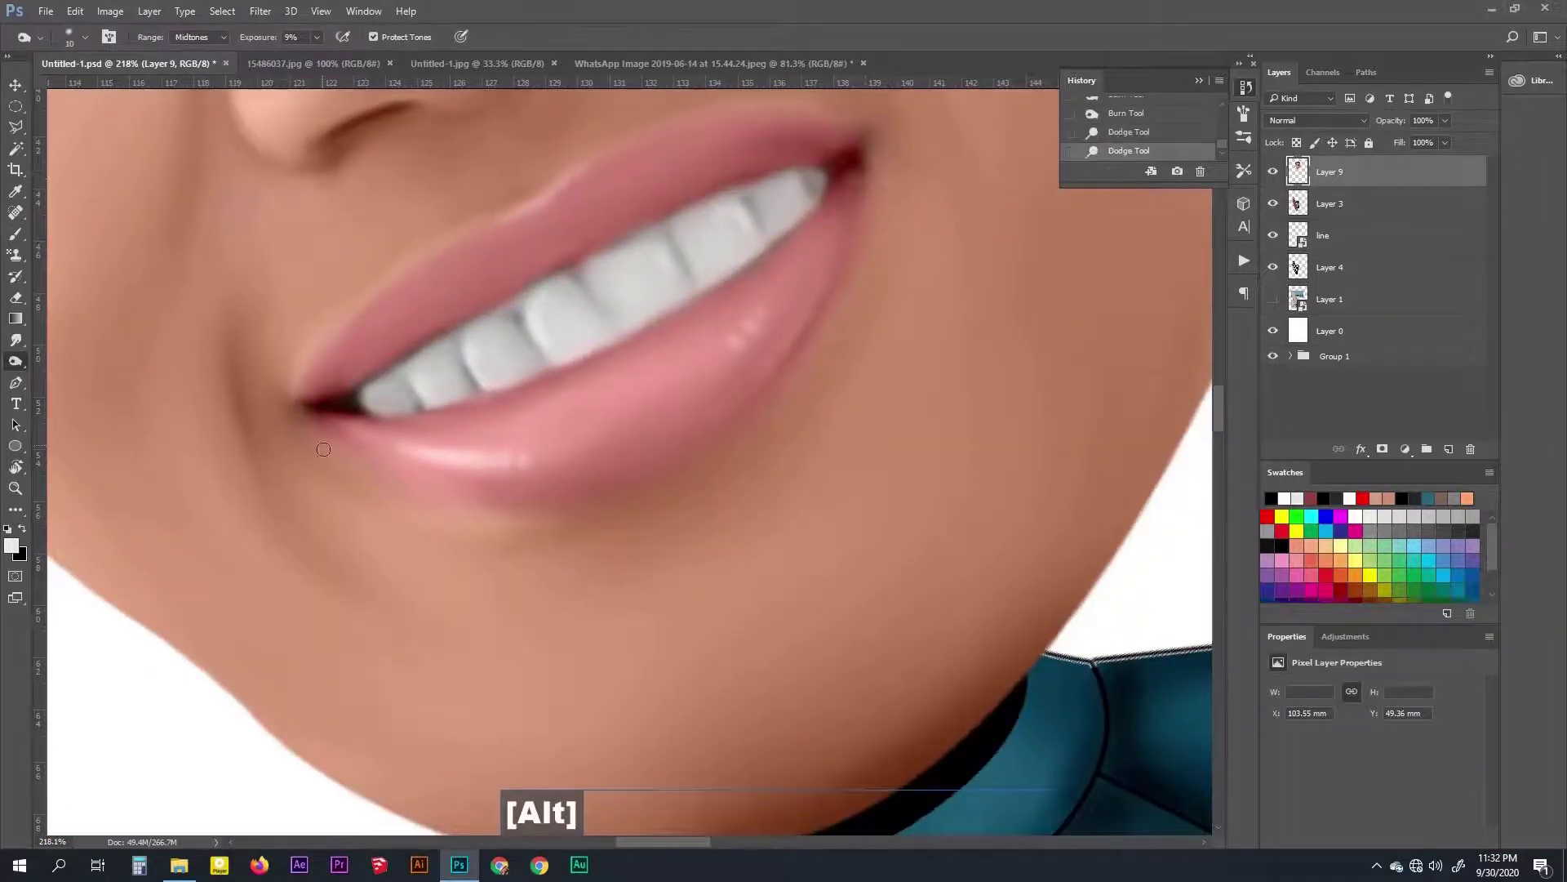
{"action": "key", "text": "ctrl+alt+z"}
{"action": "key", "text": "r"}
{"action": "key", "text": "space"}
{"action": "key", "text": "ctrl+alt+z"}
{"action": "key", "text": "r"}
{"action": "key", "text": "space"}
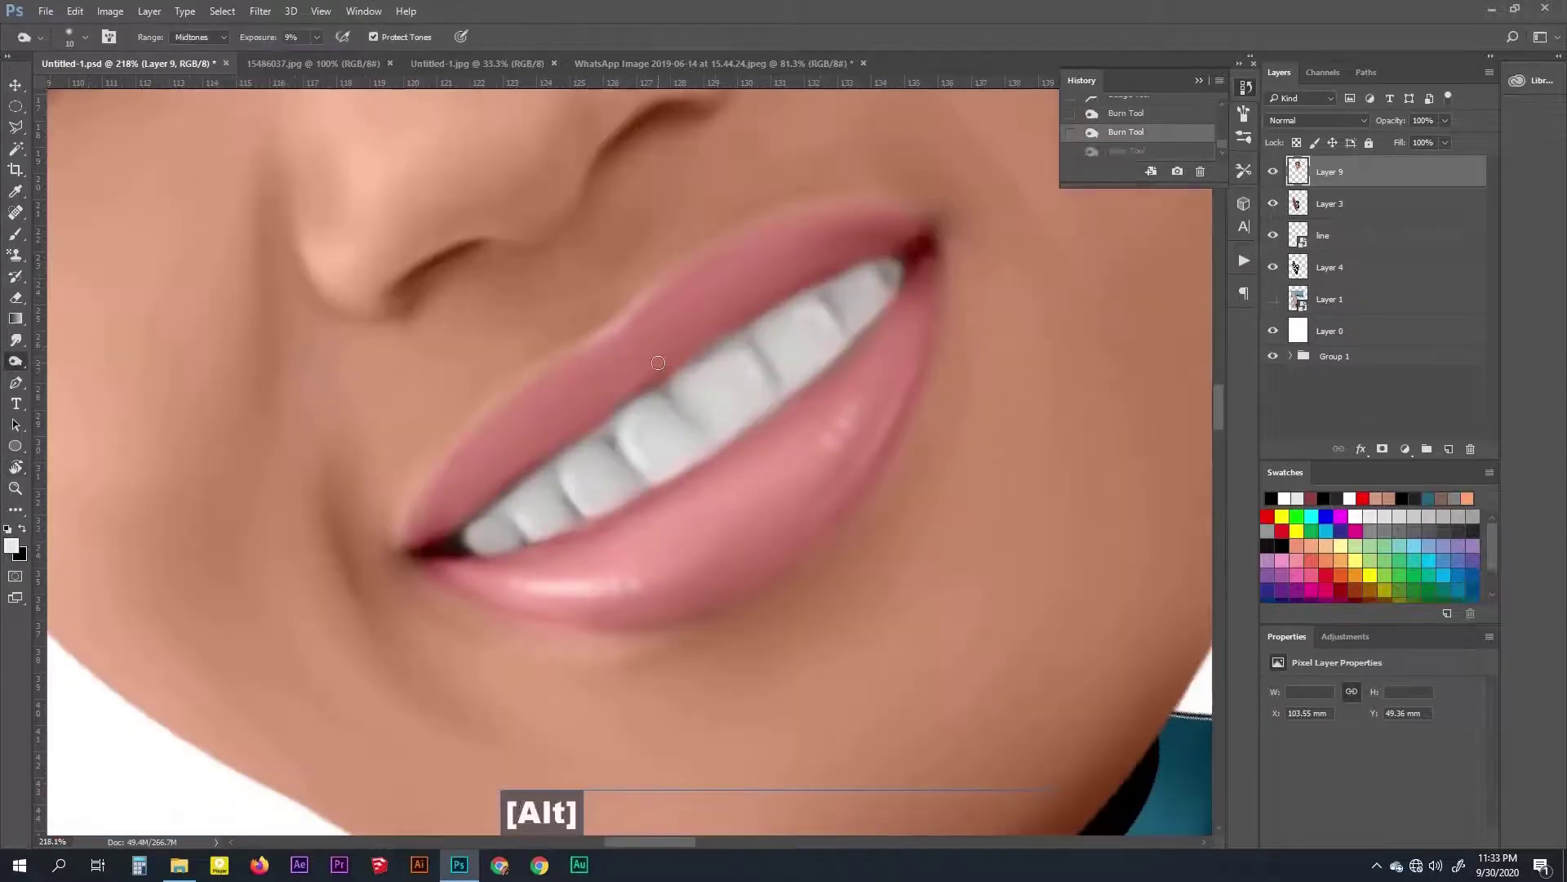
{"action": "key", "text": "space"}
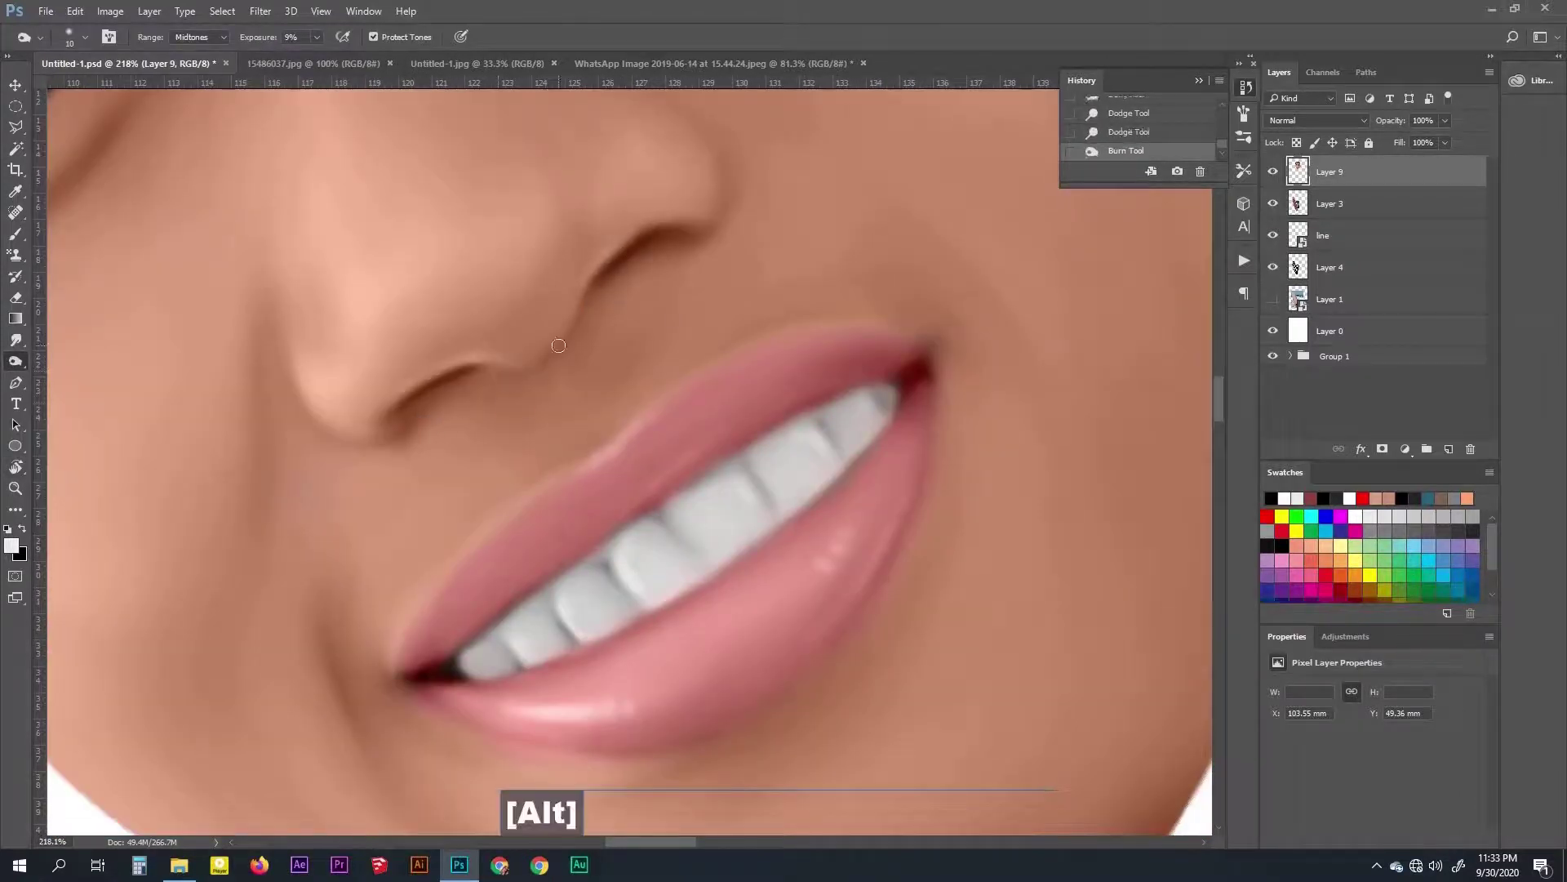
{"action": "key", "text": "space"}
{"action": "key", "text": "ctrl+alt+z"}
{"action": "type", "text": "]]]]]]"}
{"action": "key", "text": "ctrl+alt+z"}
{"action": "type", "text": "["}
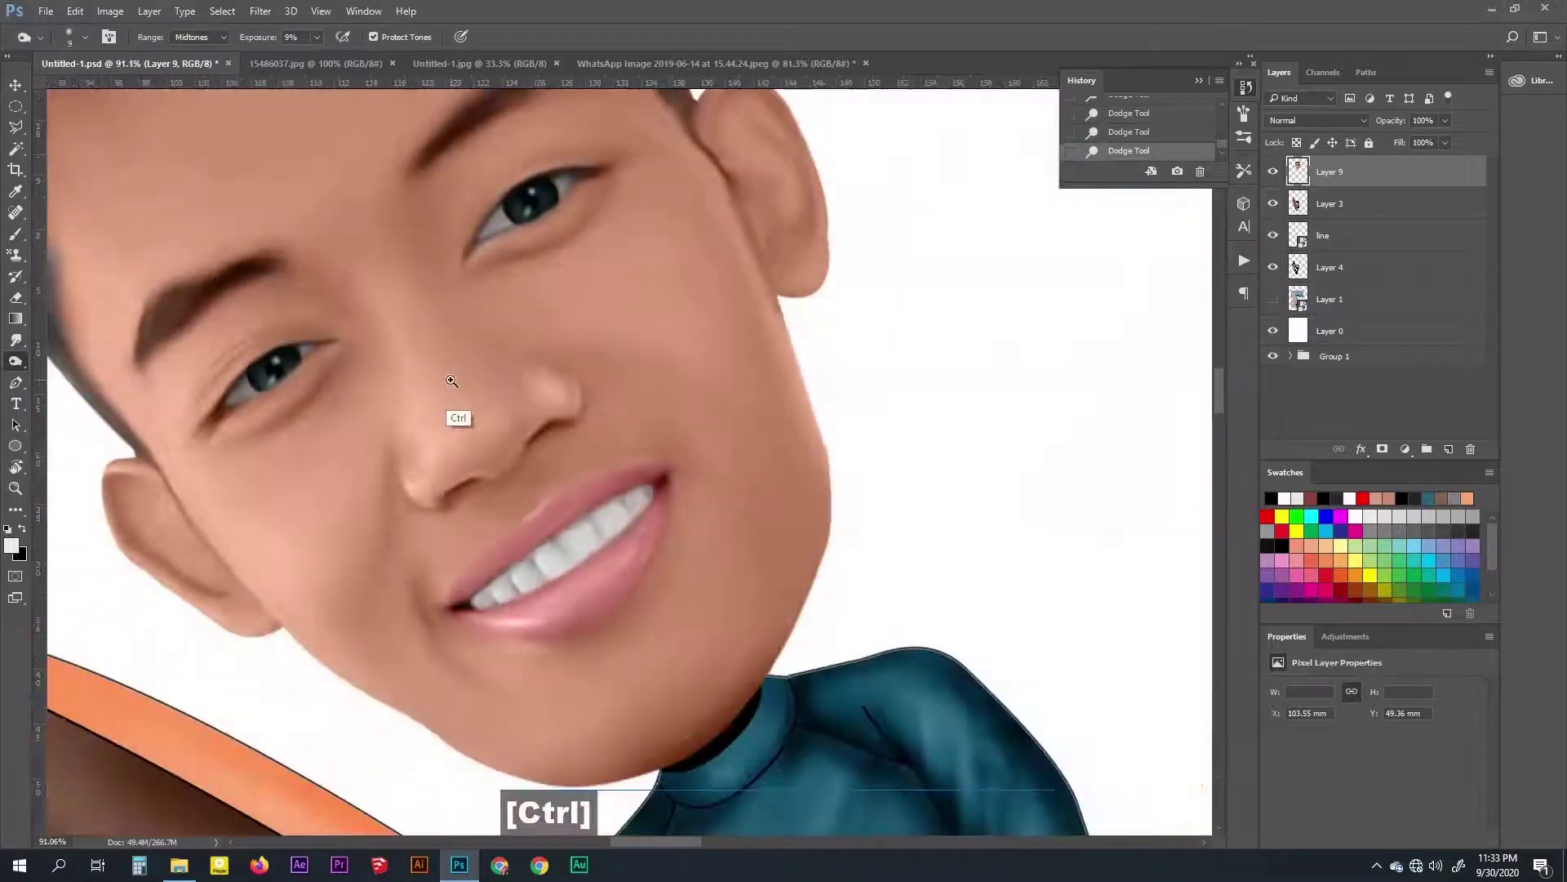
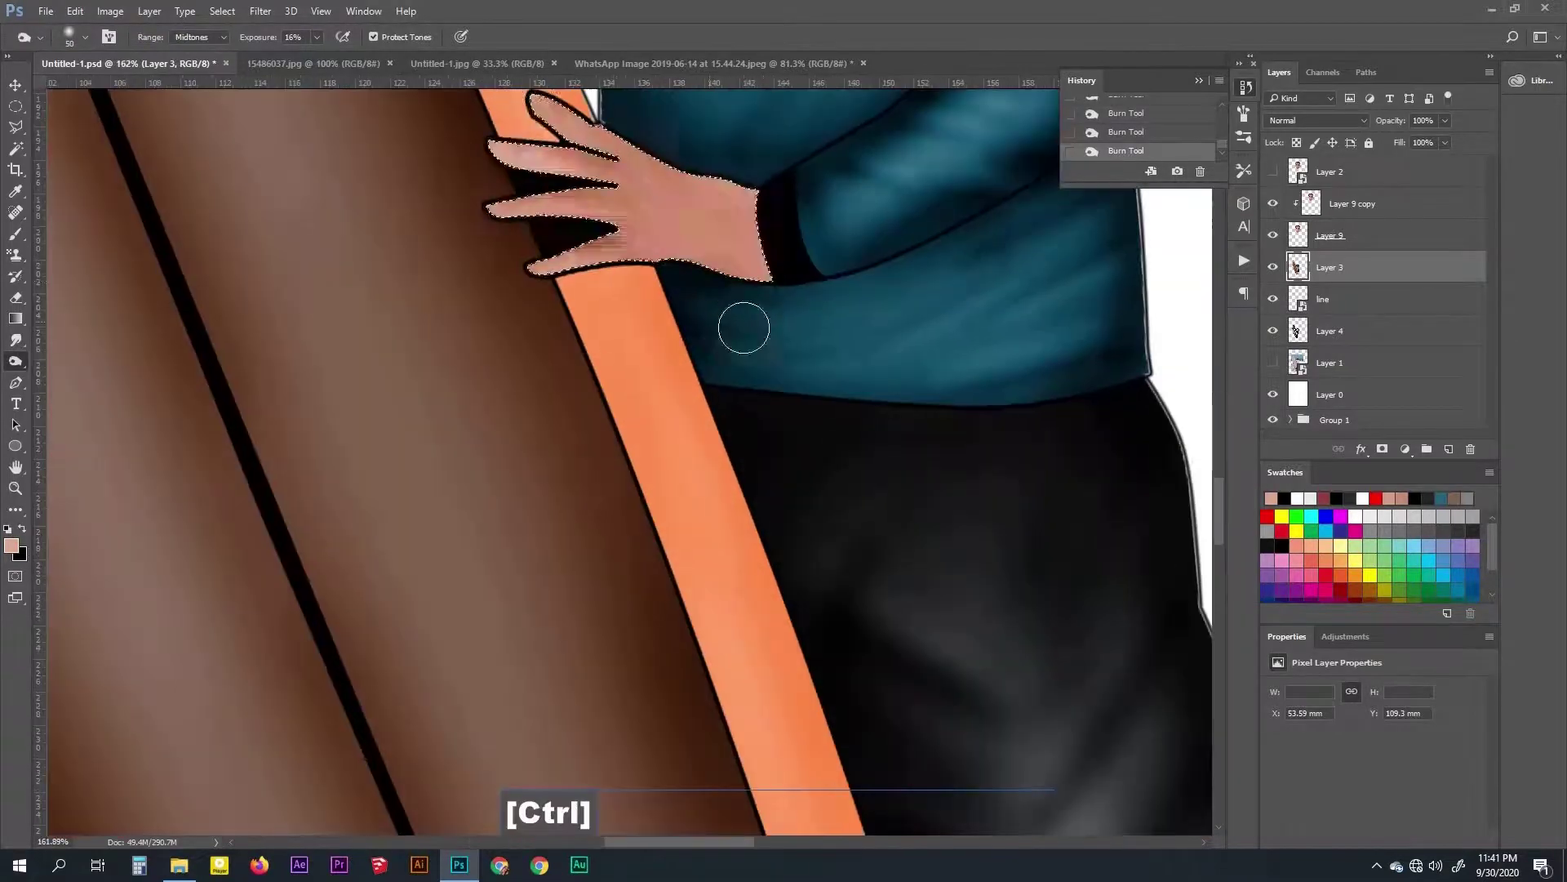
Burn shading onto the hand and legs, then start a brightening Curves adjustment on the selected skin
{"action": "key", "text": "space"}
{"action": "key", "text": "space"}
{"action": "type", "text": "]]]]]]]][[[["}
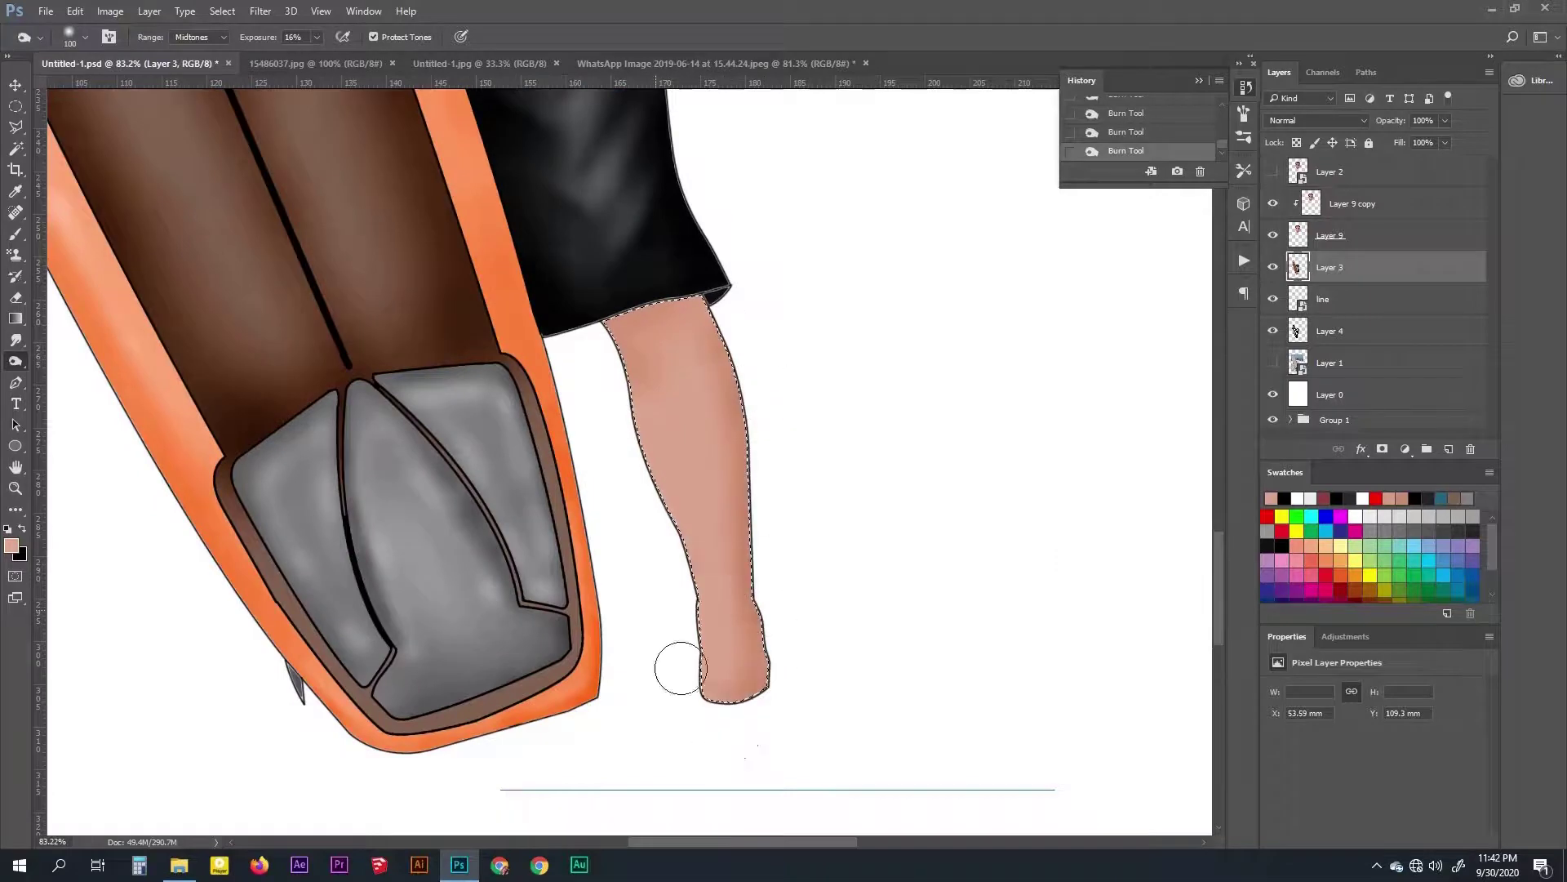
{"action": "type", "text": "]]]]]]]"}
{"action": "key", "text": "space"}
{"action": "key", "text": "ctrl+m"}
{"action": "key", "text": "ctrl+m"}
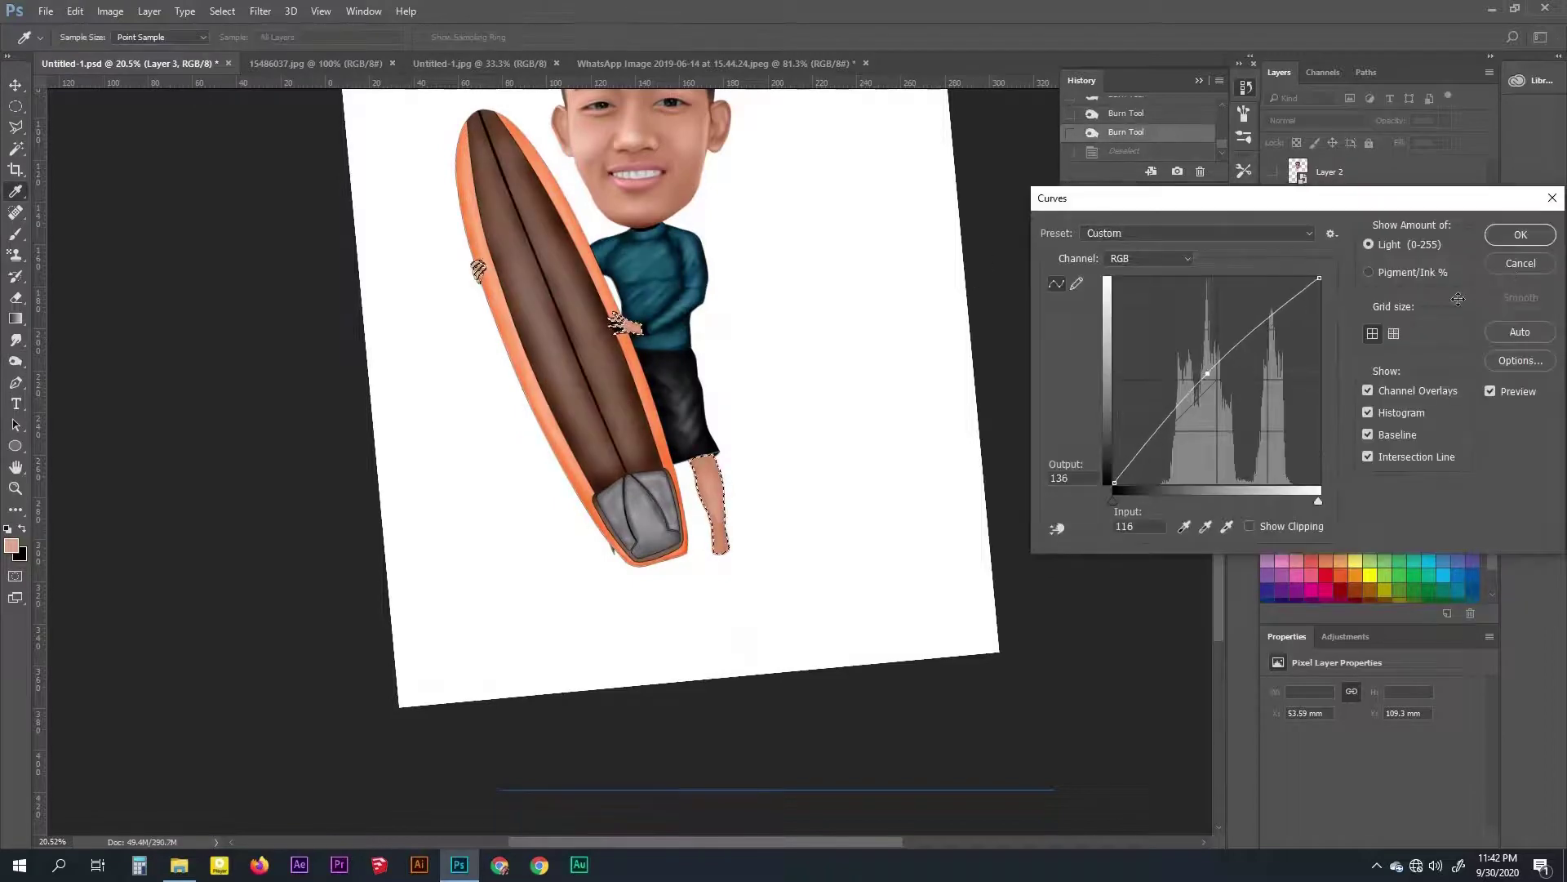
Fill the finger gaps with skin colour, deselect, and reset zoom and rotation to show the caricature upright
{"action": "key", "text": "ctrl+d"}
{"action": "key", "text": "space"}
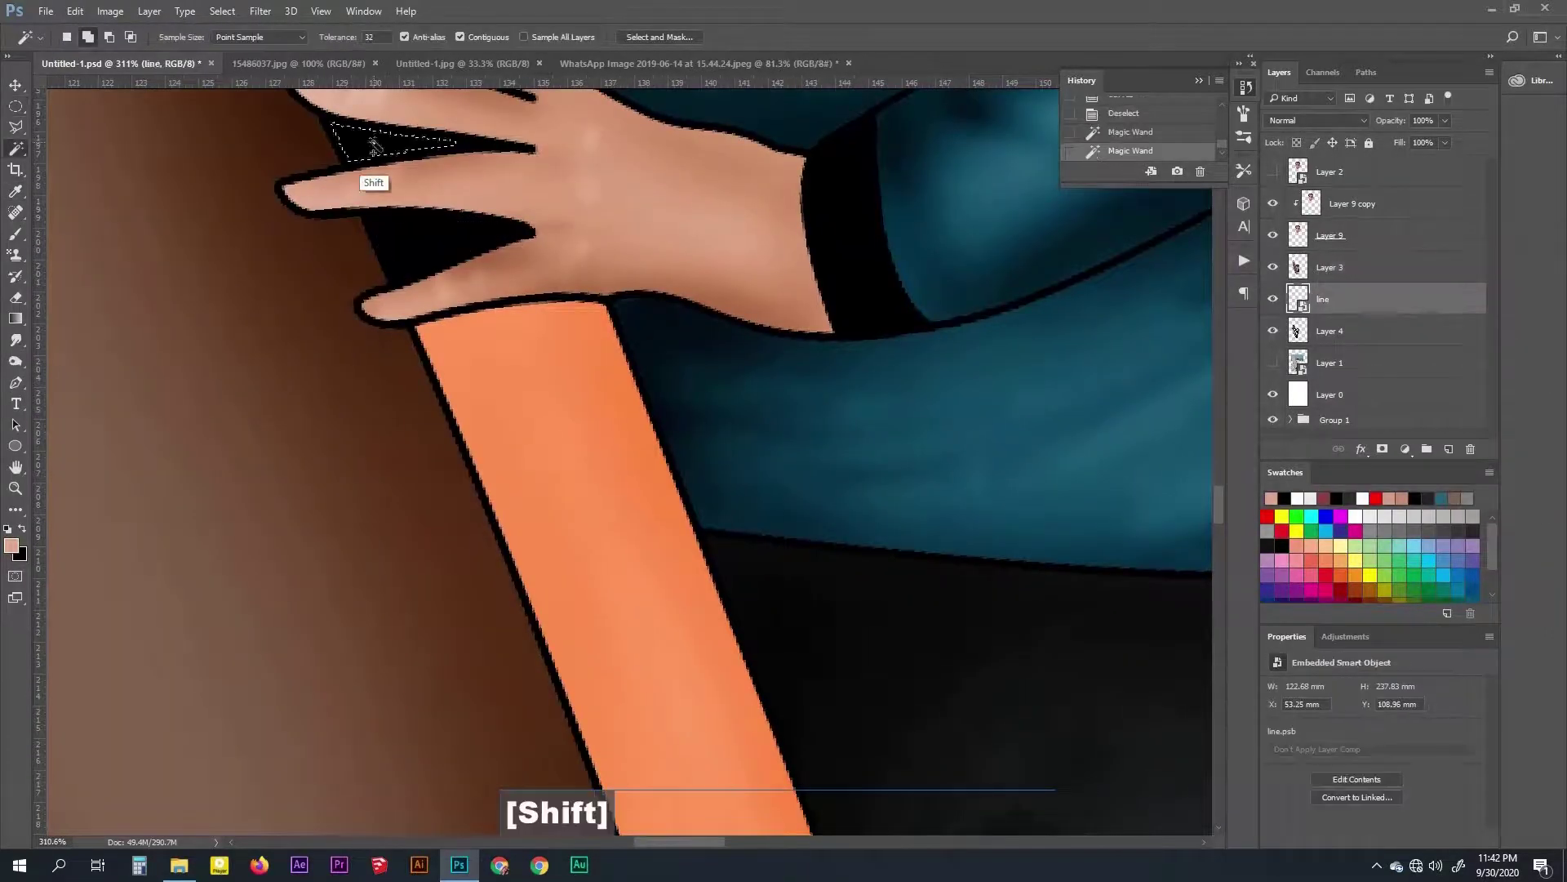
{"action": "key", "text": "alt+Delete"}
{"action": "type", "text": "[[[[[[[[[[[[["}
{"action": "key", "text": "ctrl+d"}
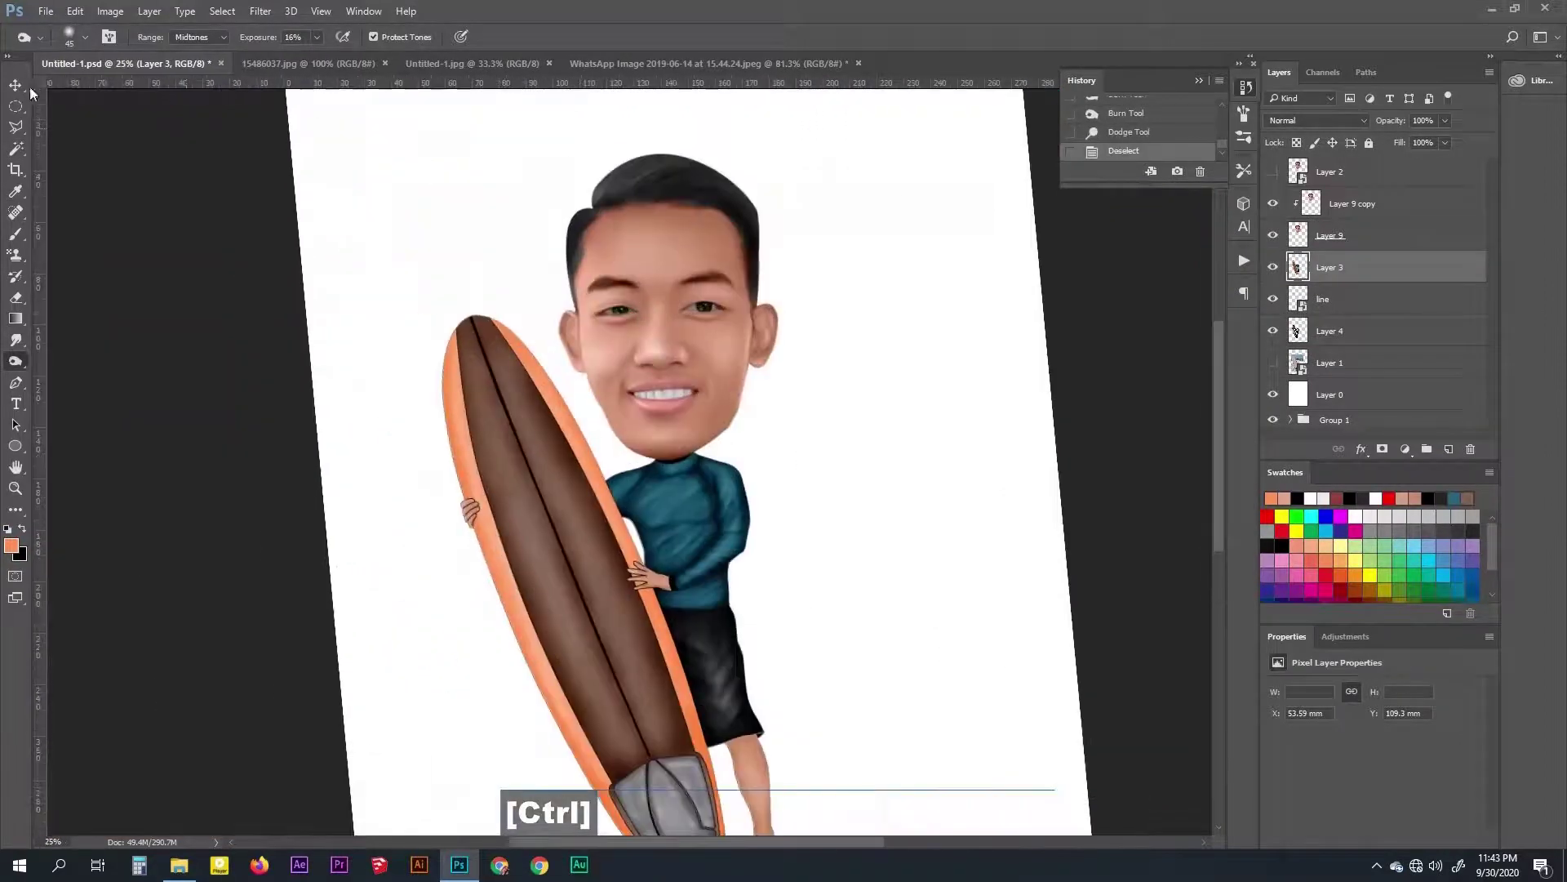
{"action": "key", "text": "d"}
{"action": "key", "text": "ctrl+alt+z"}
{"action": "key", "text": "r"}
{"action": "key", "text": "ctrl+space"}
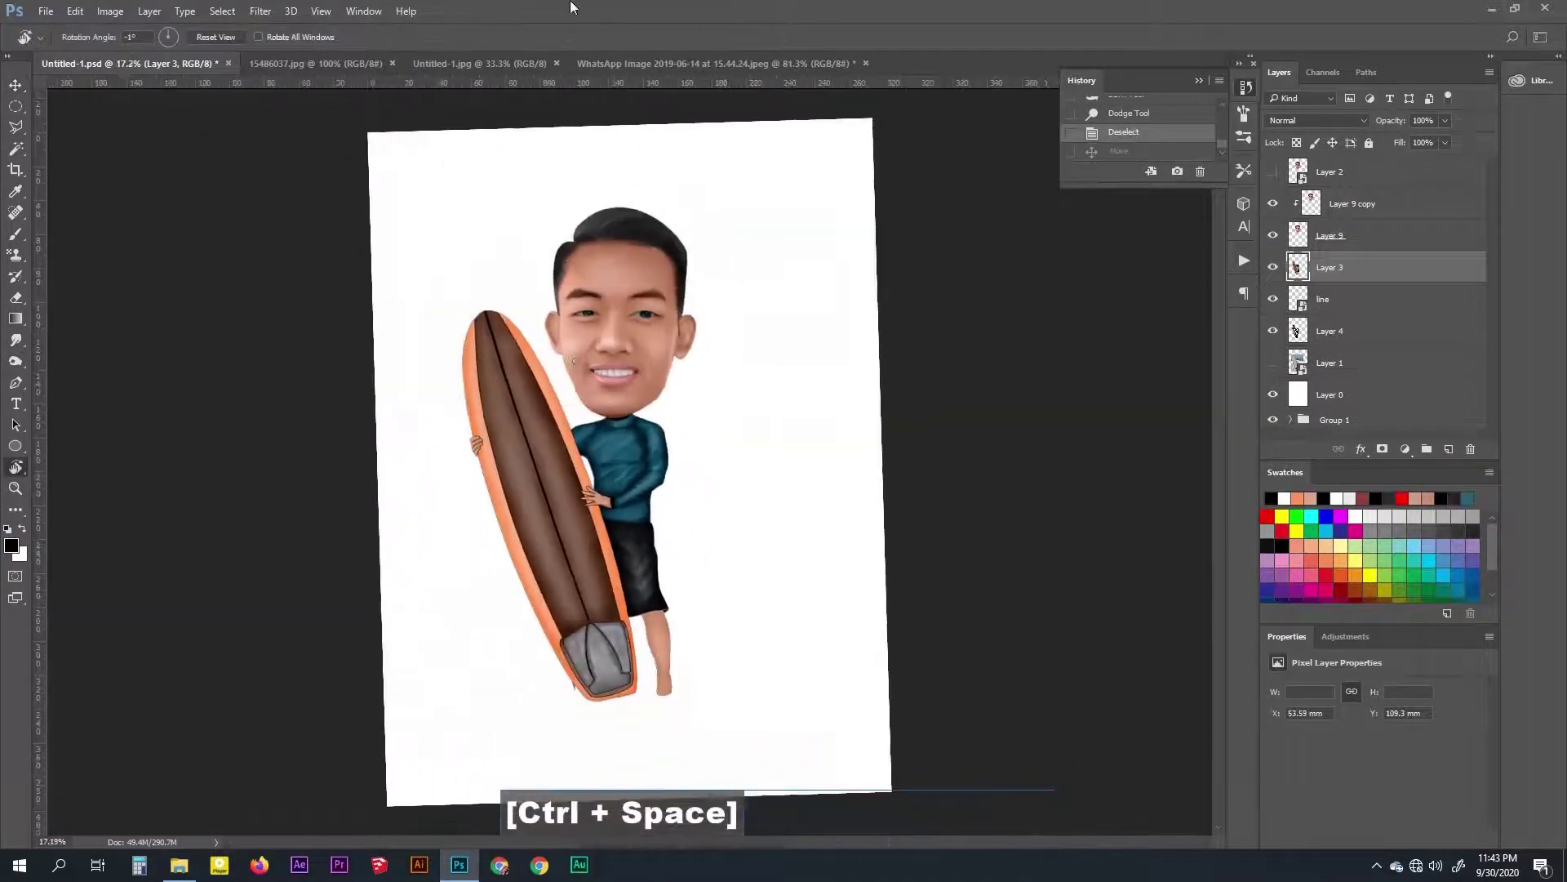
{"action": "key", "text": "0"}
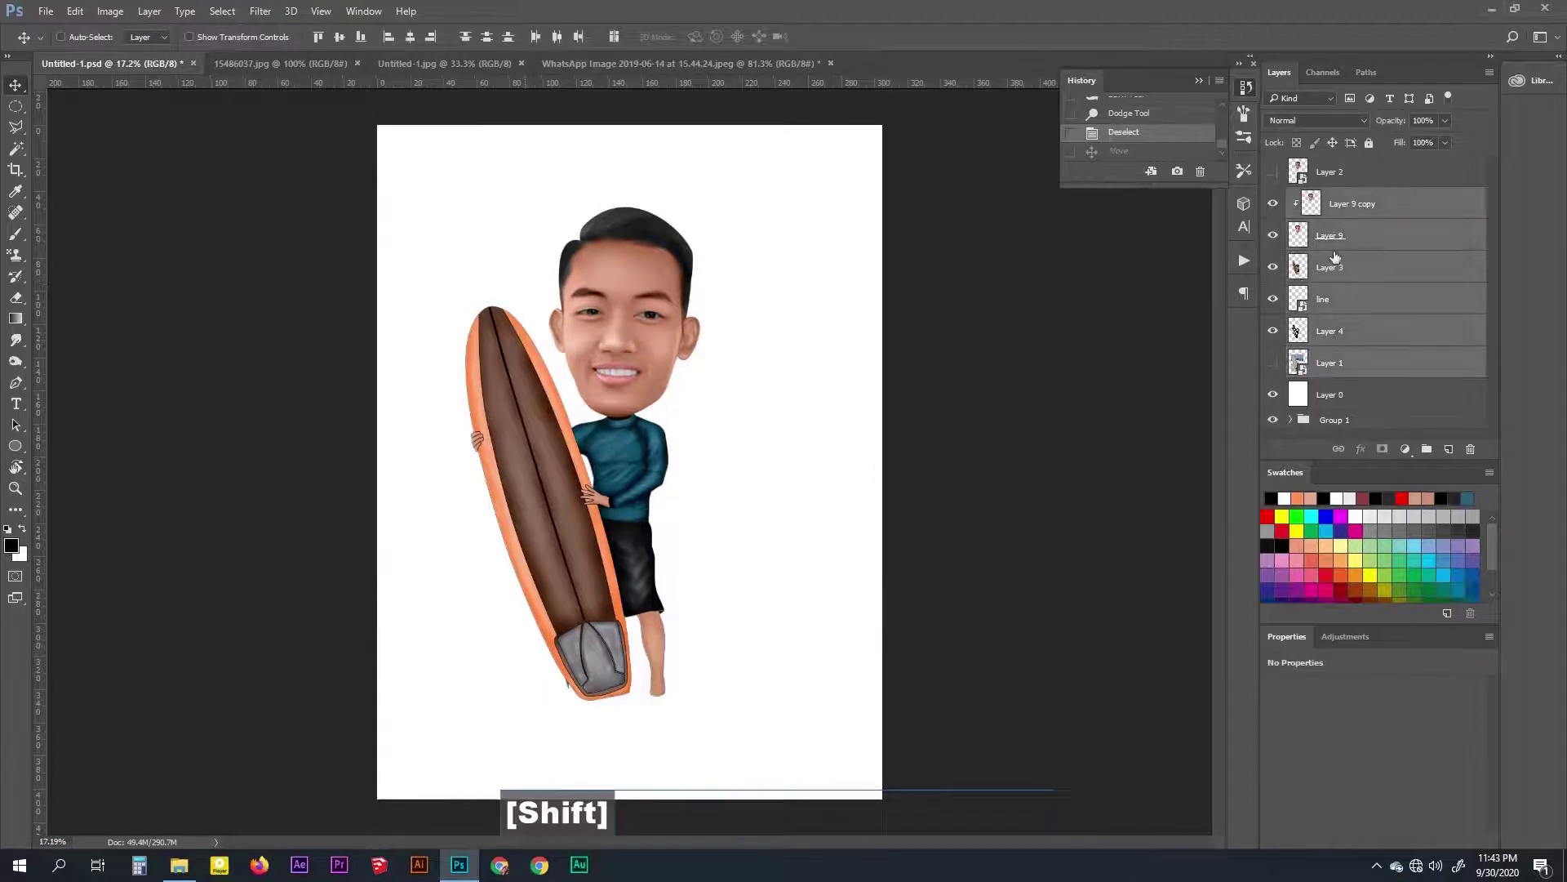
Duplicate the caricature into the palm-beach file and brush its layer mask so it stands before the circle
{"action": "key", "text": "ctrl+j"}
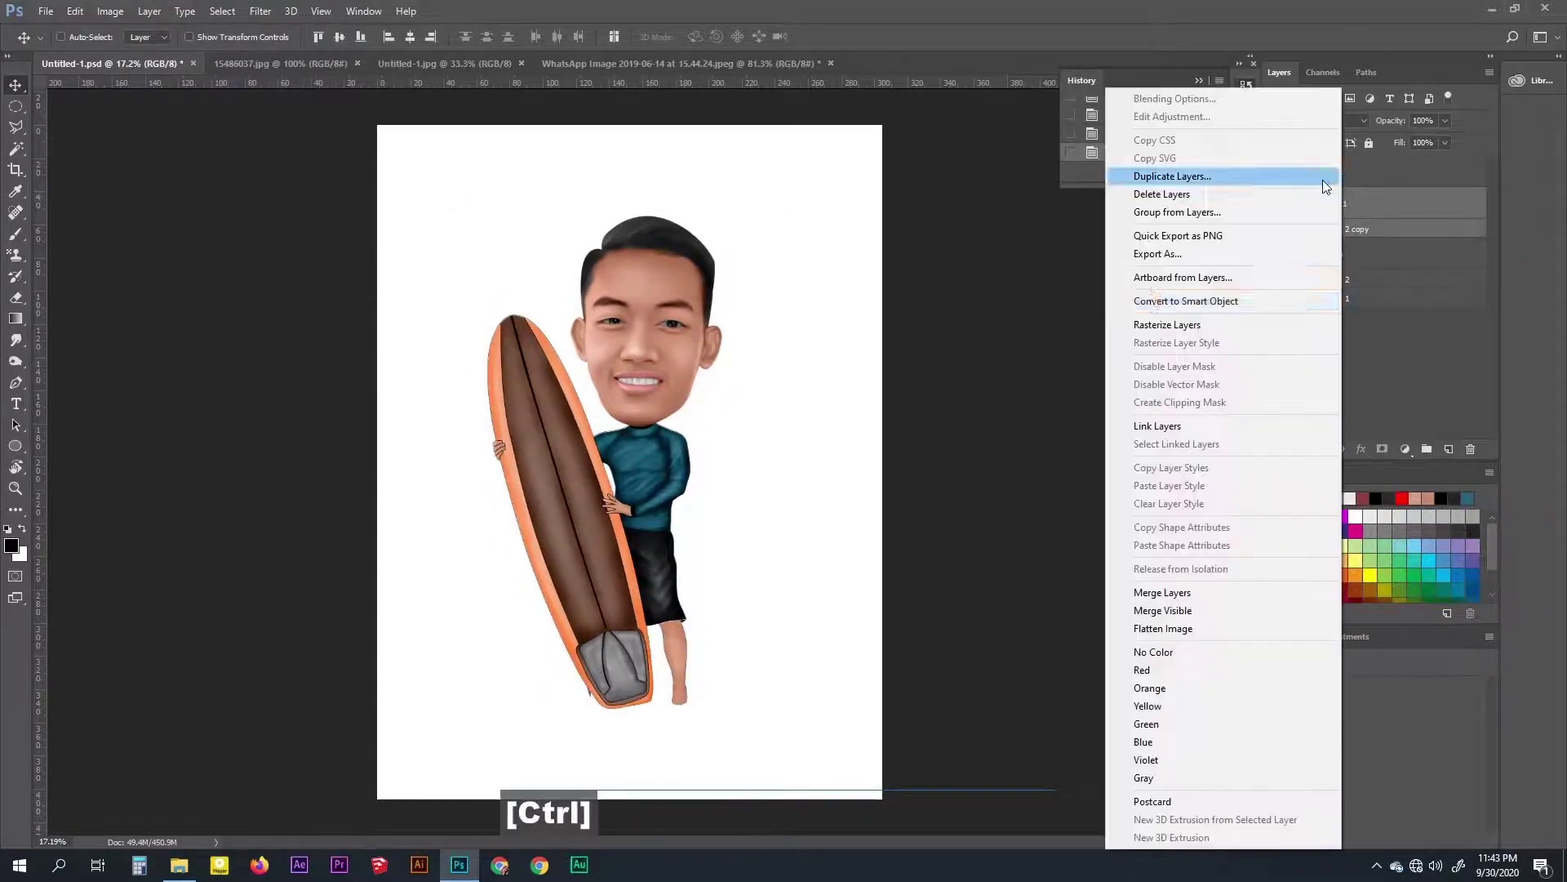
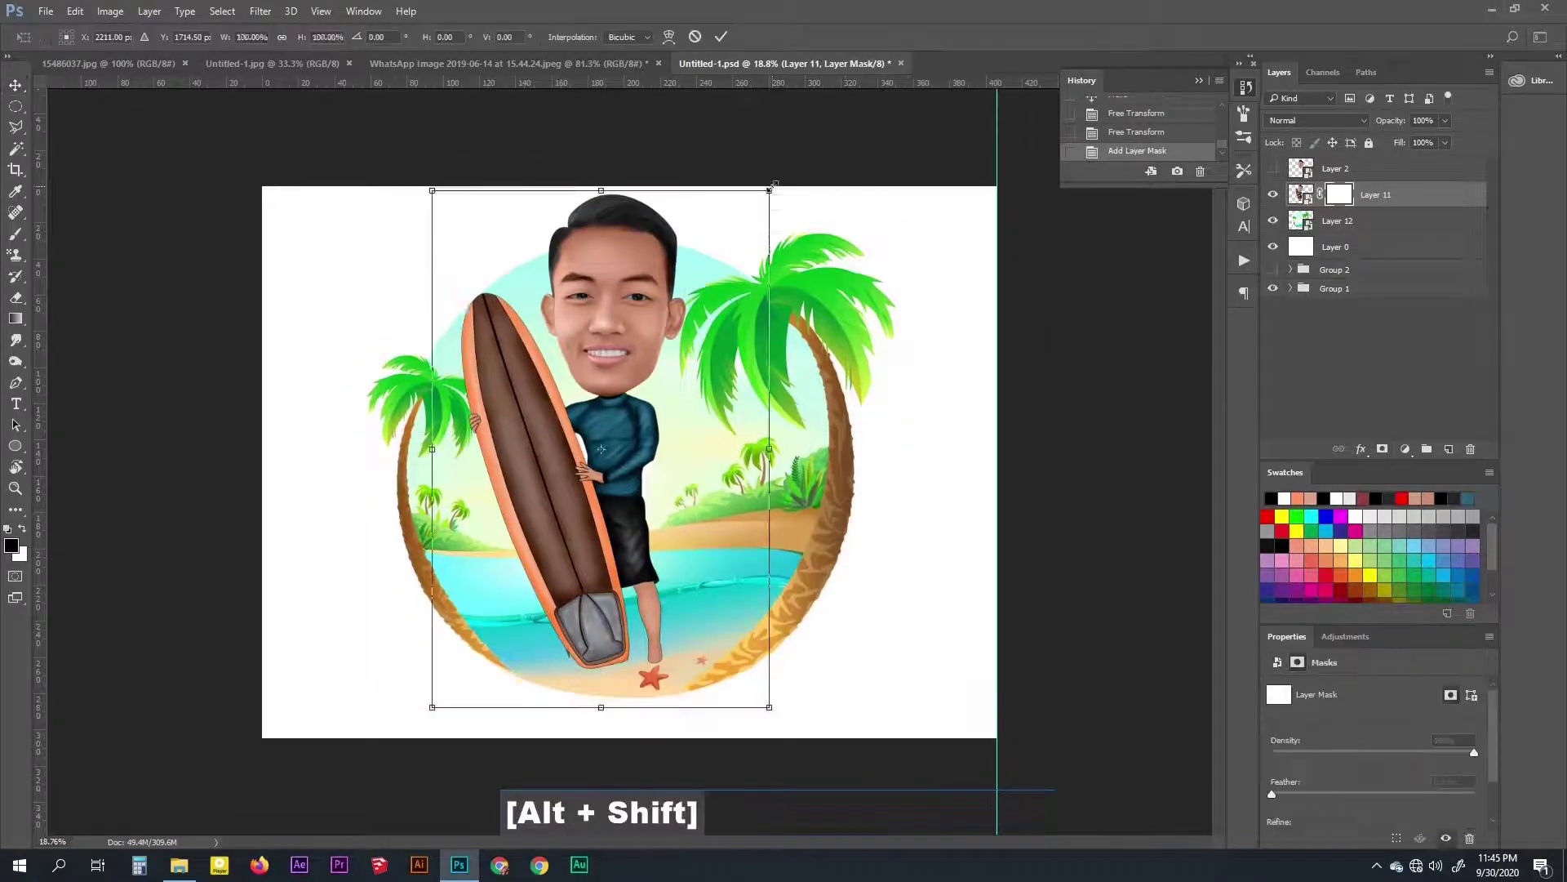
{"action": "key", "text": "space"}
{"action": "key", "text": "b"}
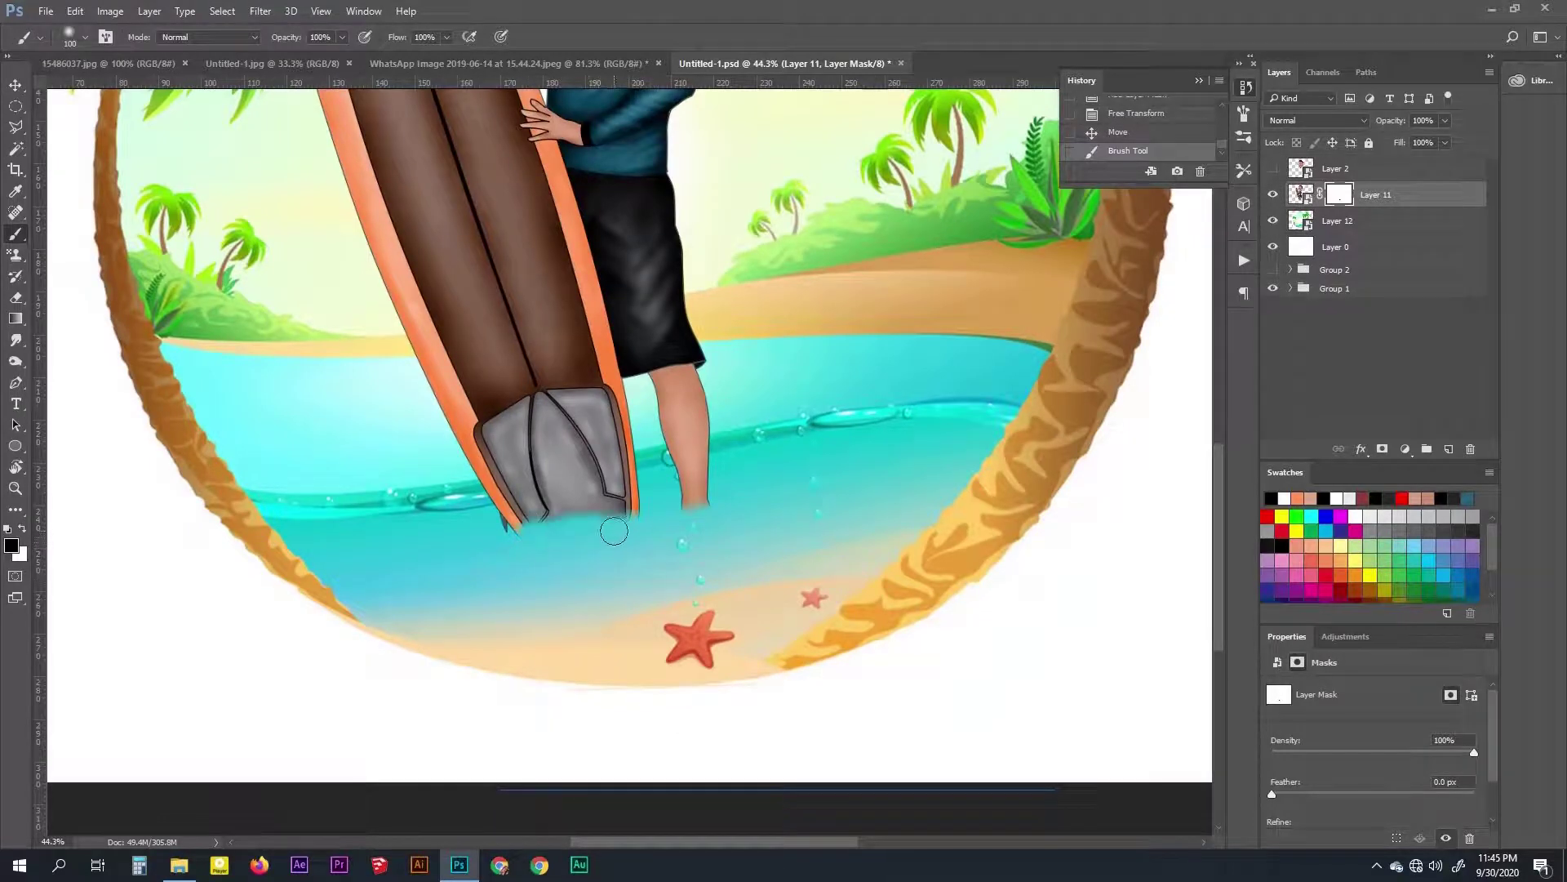
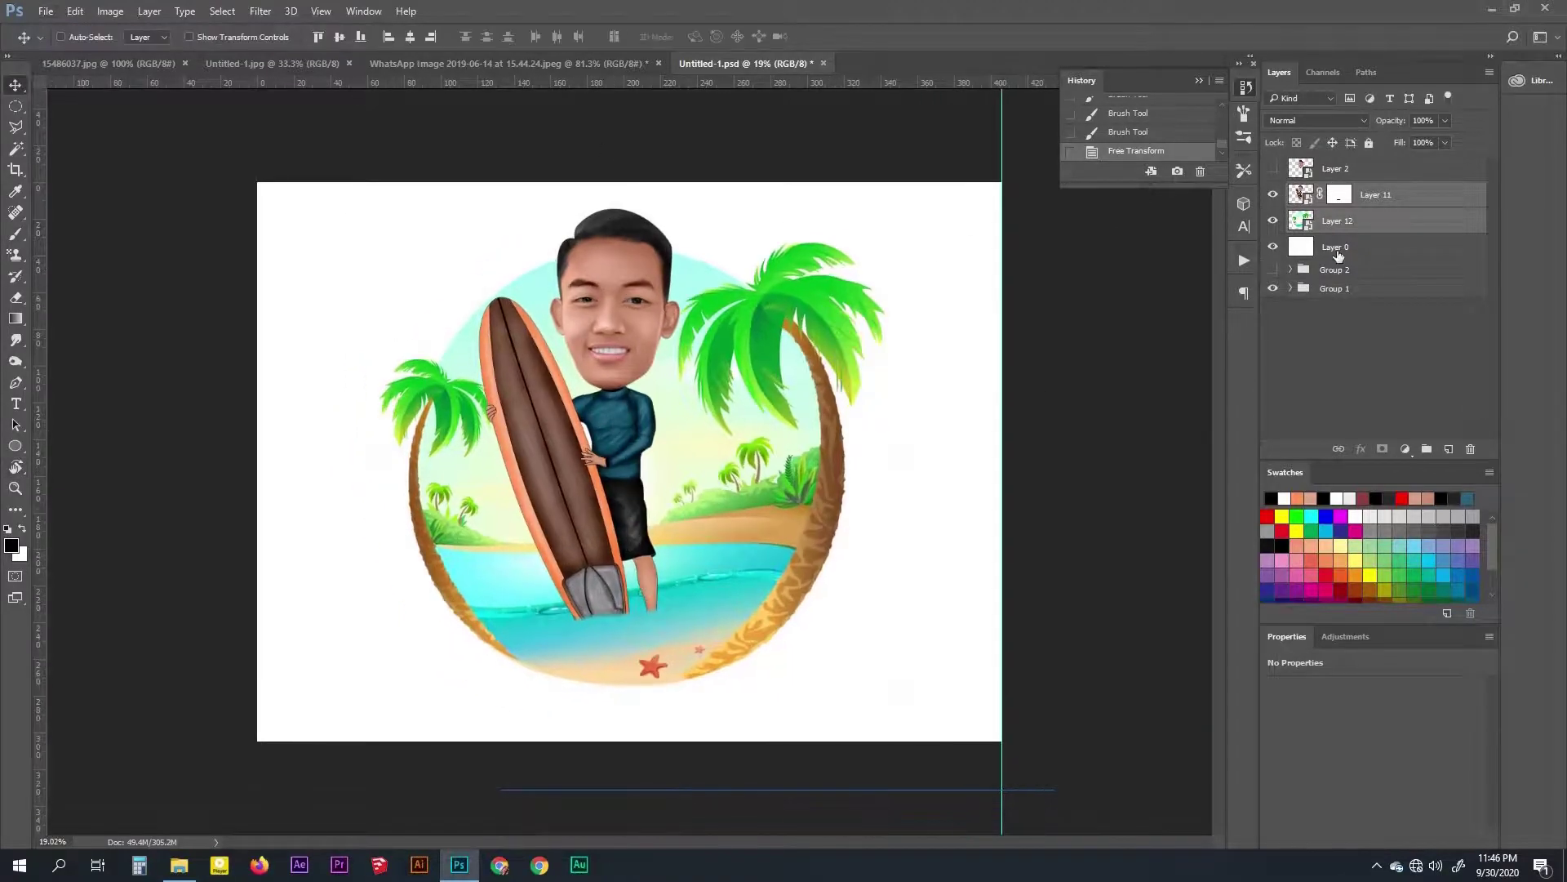
Merge the caricature and beach scene into a single Layer 11 ready for Camera Raw grading
{"action": "key", "text": "ctrl+e"}
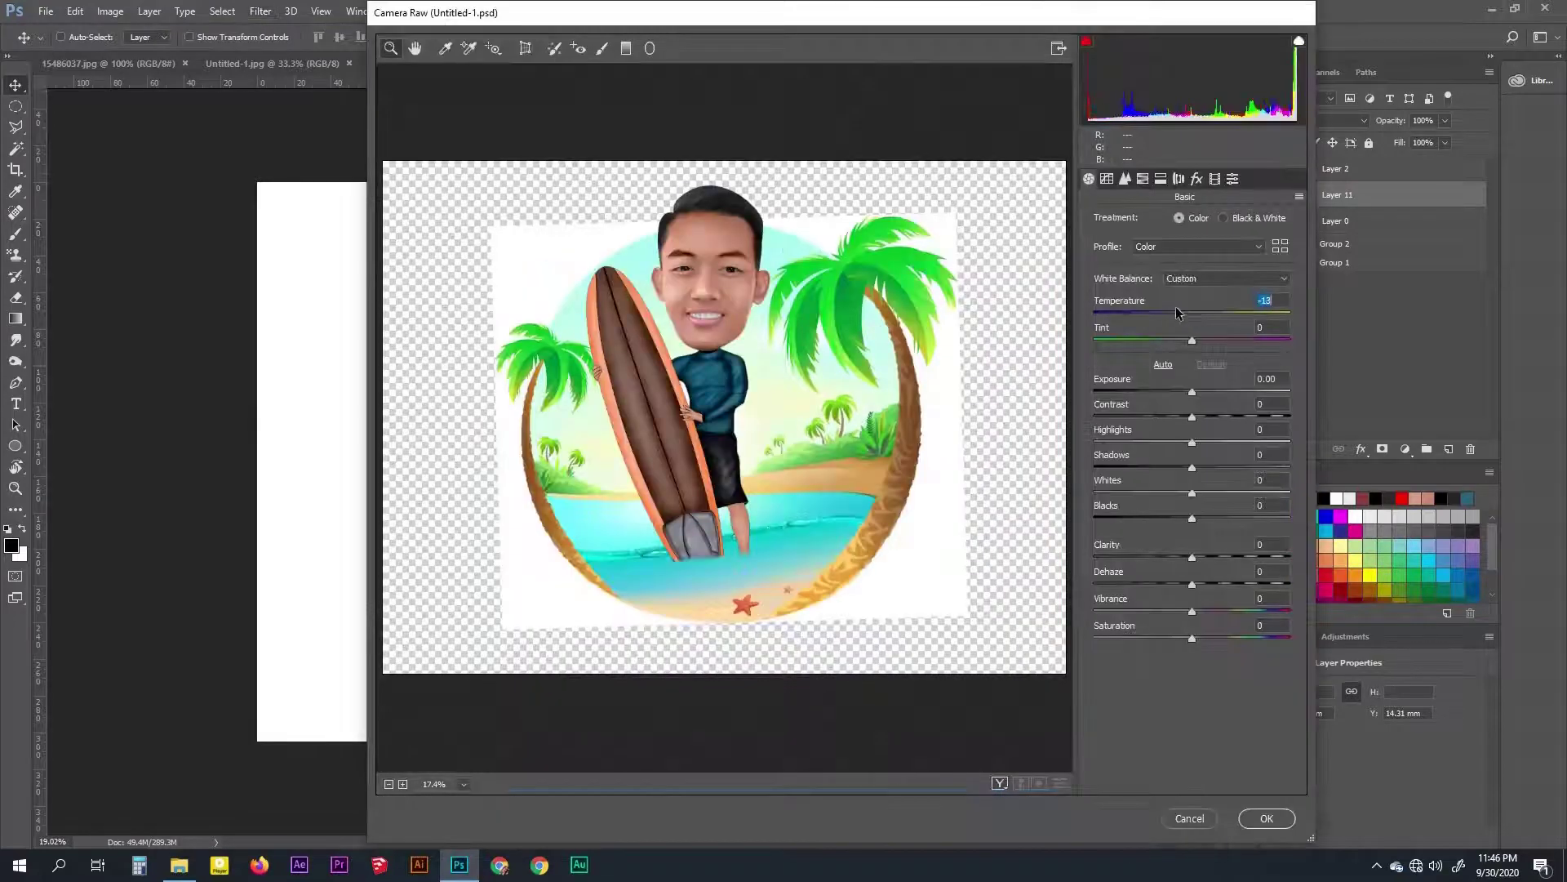
{"action": "key", "text": "0"}
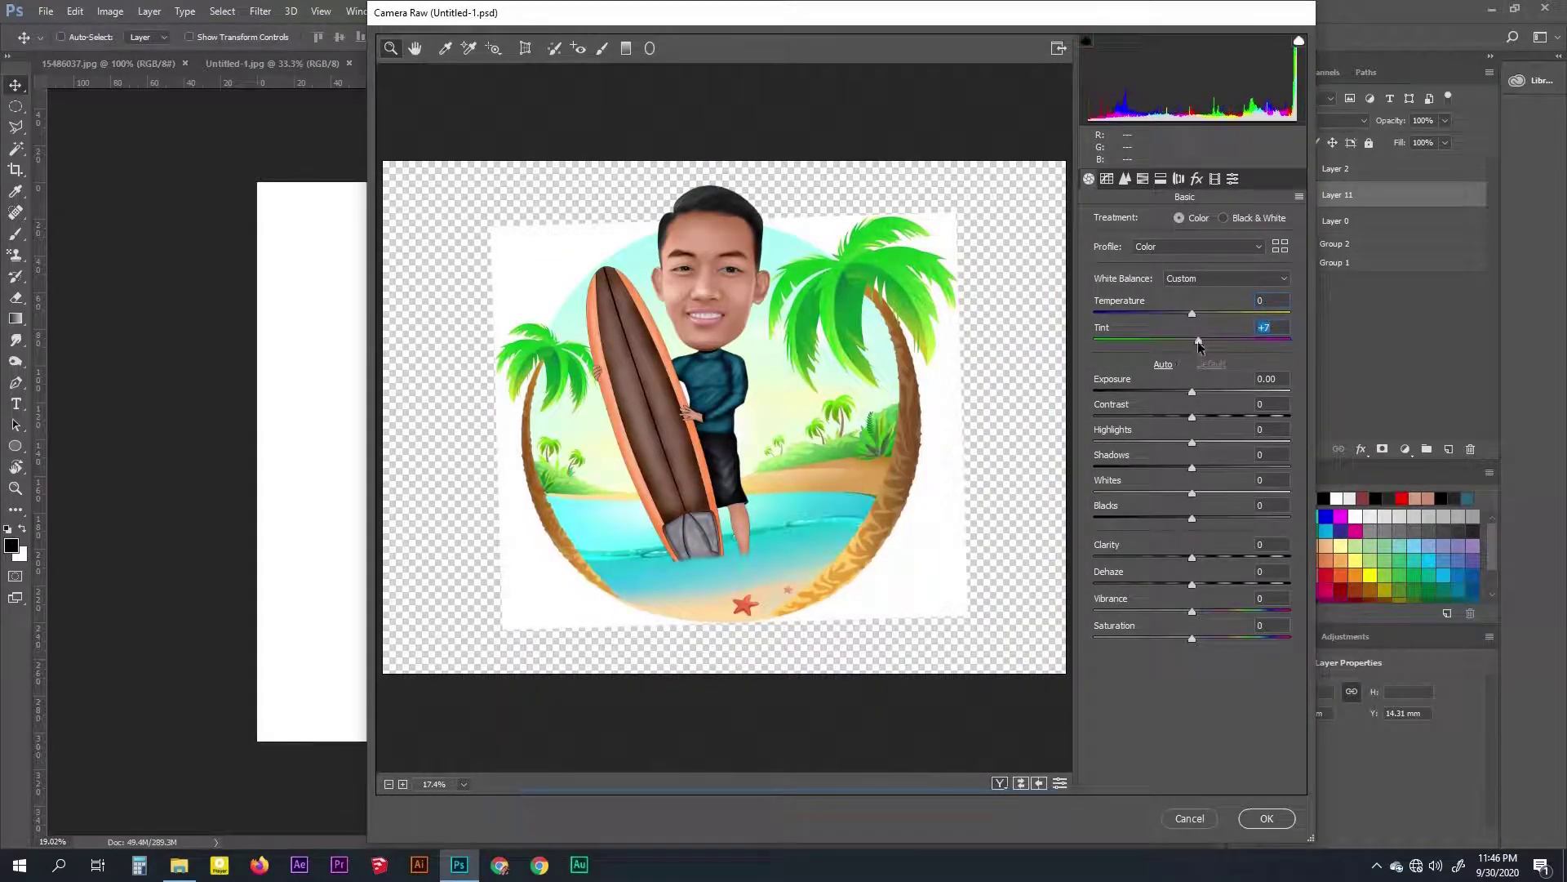